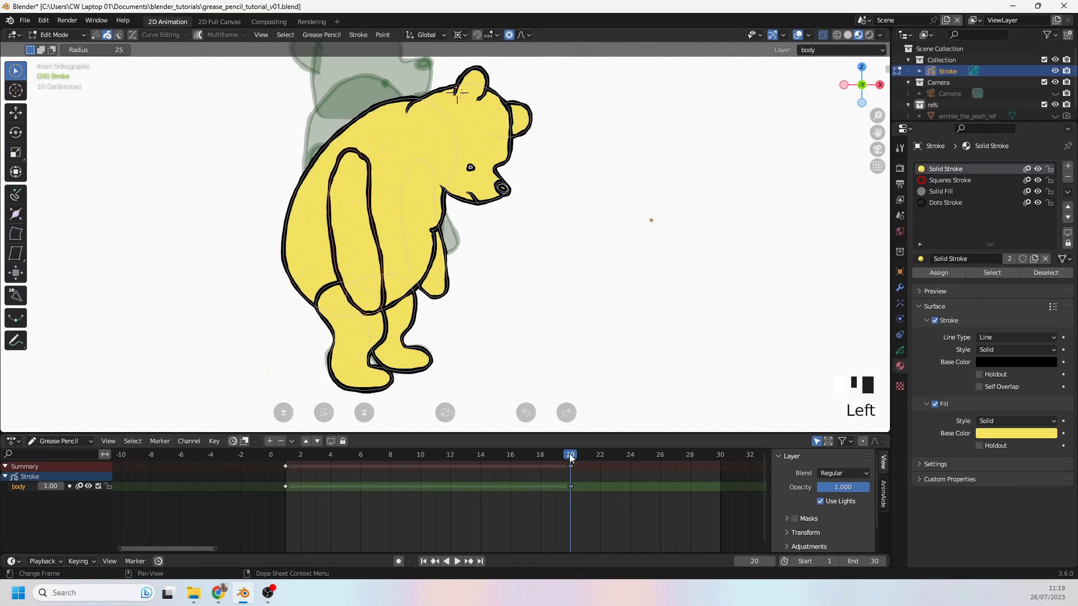
Delete all of Pooh's old arm strokes and leftover arm points from the frame-20 drawing
{"action": "left_click_drag", "start_coordinate": [380, 288], "coordinate": [407, 221]}
{"action": "key", "text": "Delete"}
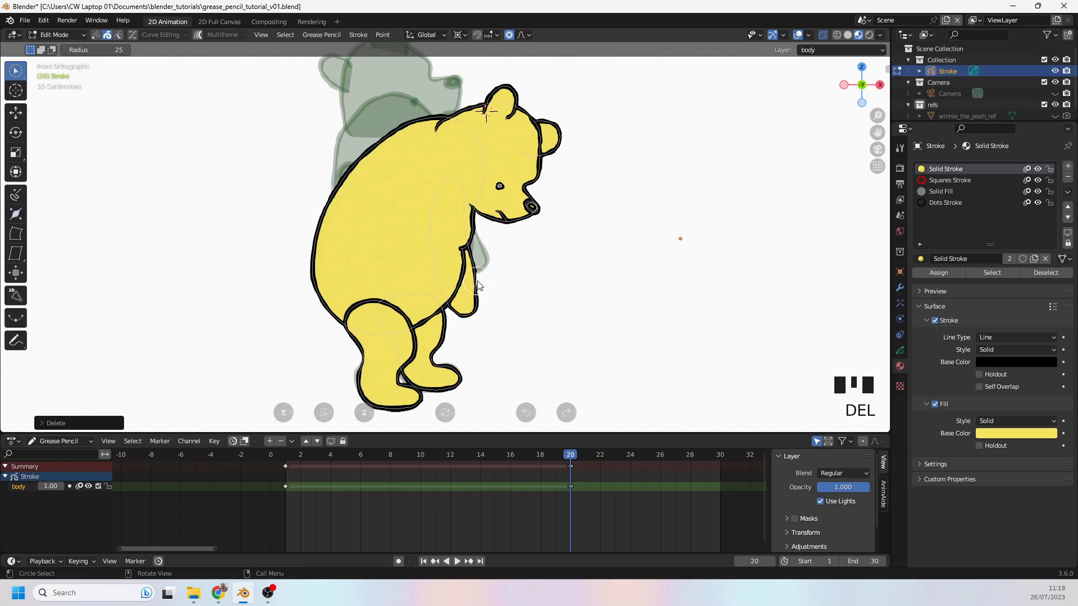
{"action": "left_click", "coordinate": [479, 285]}
{"action": "key", "text": "Delete"}
{"action": "left_click_drag", "start_coordinate": [585, 277], "coordinate": [538, 298]}
{"action": "key", "text": "Delete"}
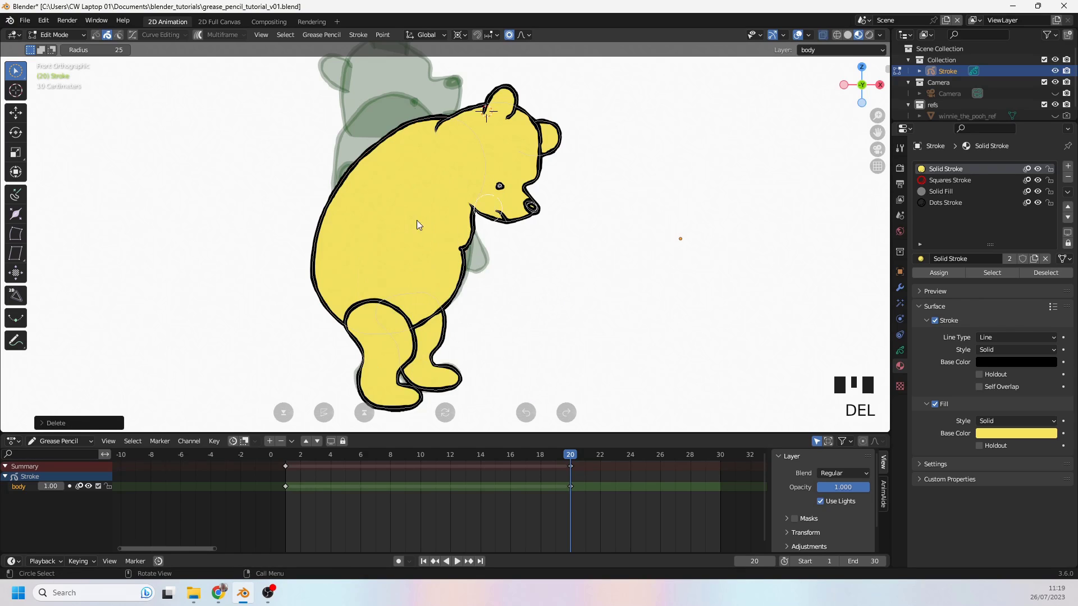
Show the Grease Pencil data settings and check the armless body from an orbited and front view
{"action": "scroll", "scroll_direction": "down", "scroll_amount": 3}
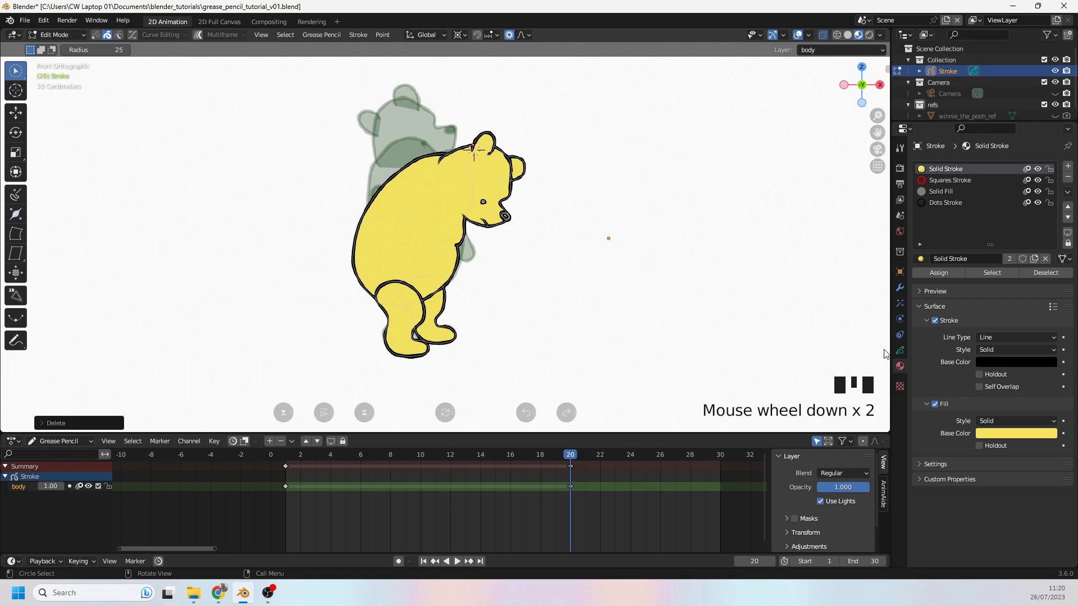
{"action": "left_click", "coordinate": [903, 355]}
{"action": "scroll", "scroll_direction": "down", "scroll_amount": 3}
{"action": "scroll", "scroll_direction": "down", "scroll_amount": 3}
{"action": "left_click", "coordinate": [1000, 376]}
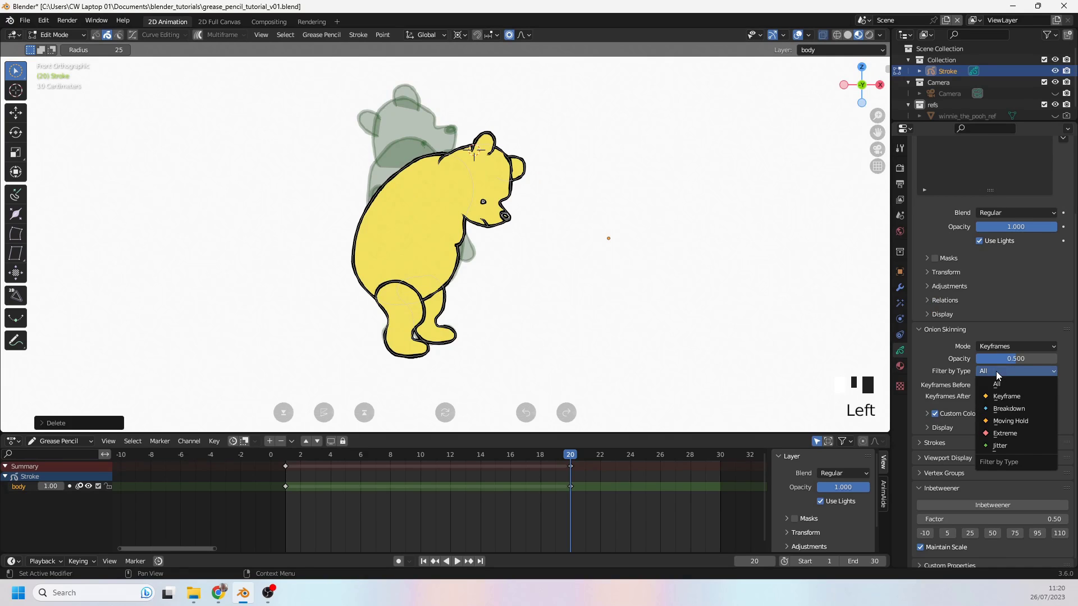
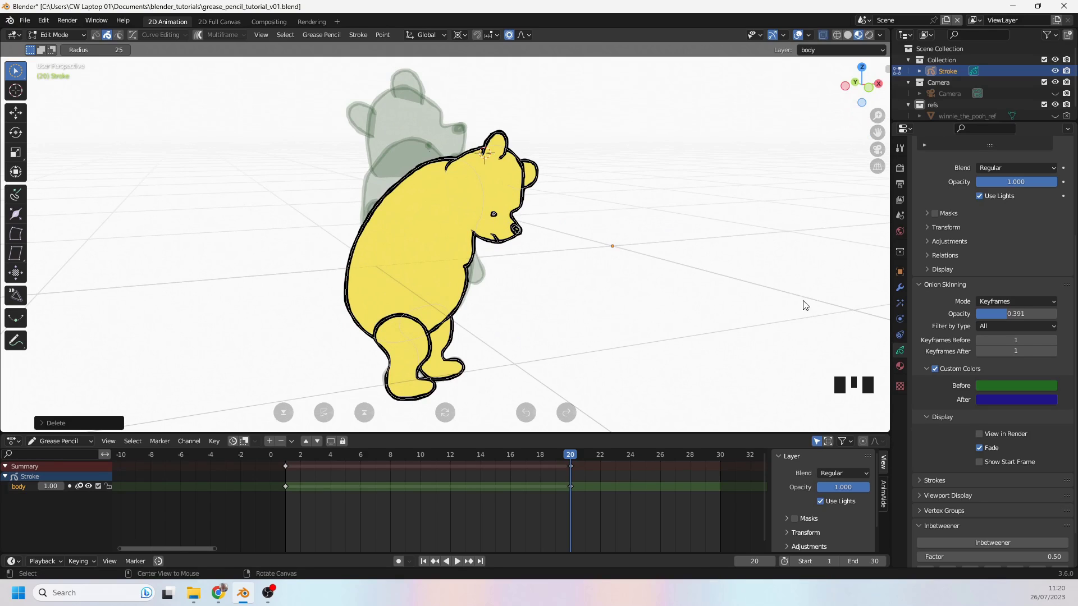
{"action": "left_click_drag", "start_coordinate": [759, 301], "coordinate": [909, 360]}
{"action": "left_click", "coordinate": [900, 371]}
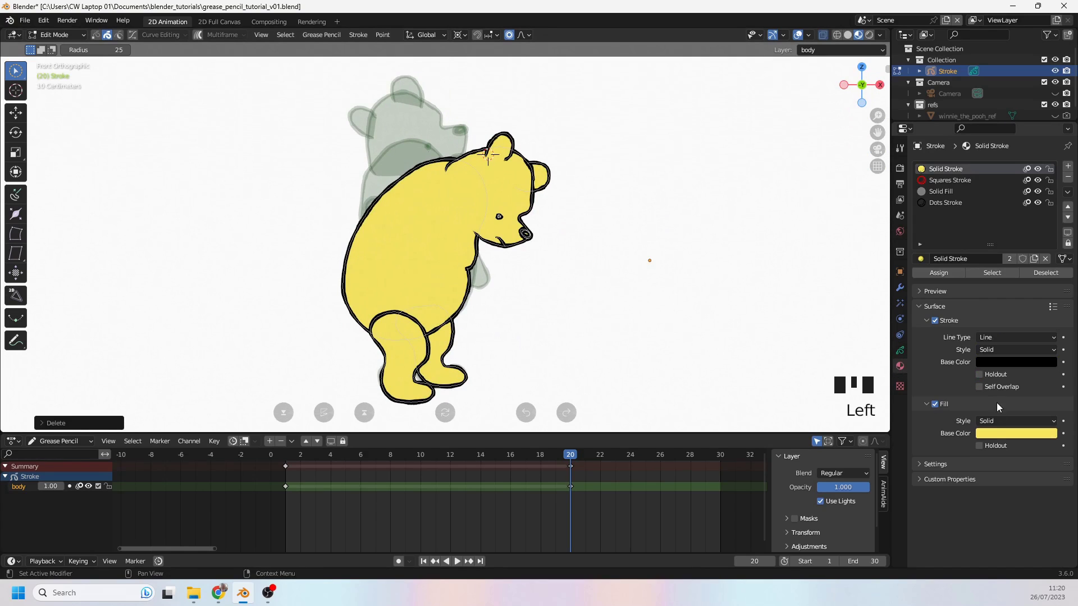
Toggle the yellow fill off and back on to check the body outlines
{"action": "left_click", "coordinate": [937, 406]}
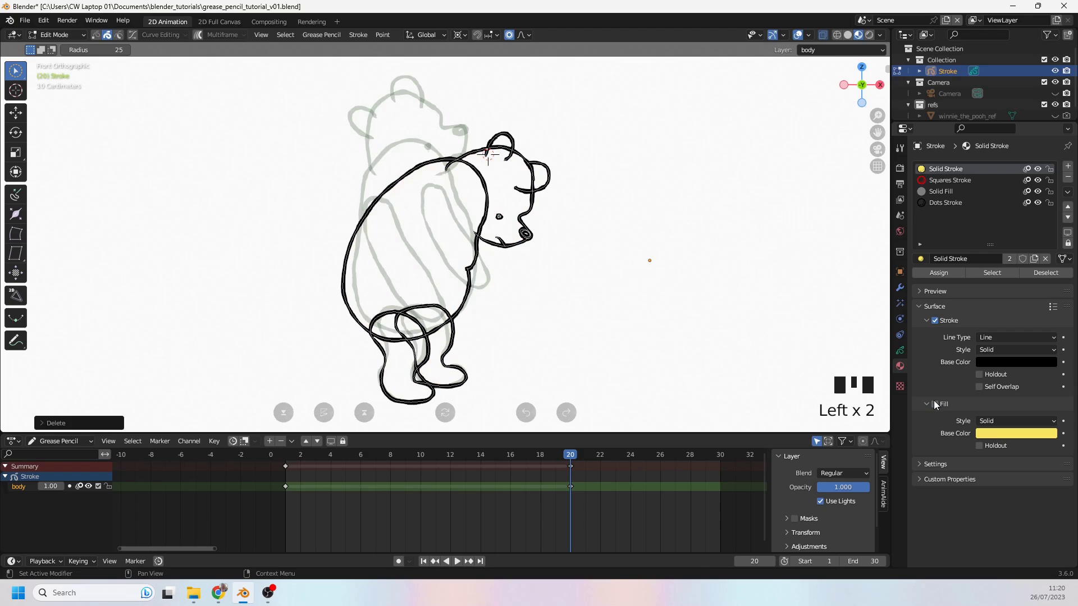
{"action": "left_click", "coordinate": [937, 406]}
{"action": "left_click", "coordinate": [937, 407]}
{"action": "double_click", "coordinate": [937, 406]}
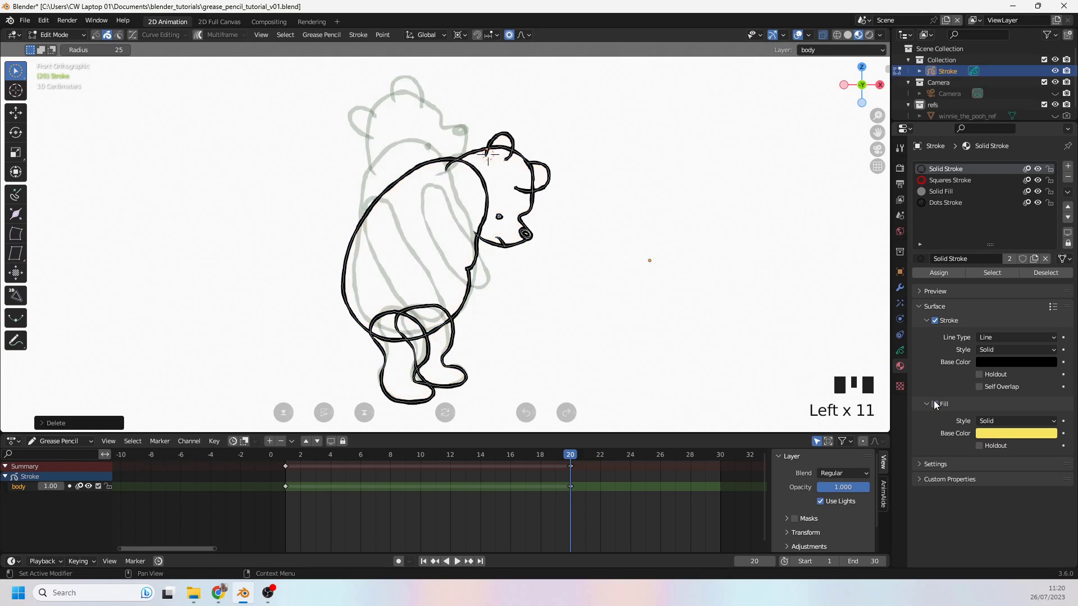
{"action": "left_click", "coordinate": [937, 407]}
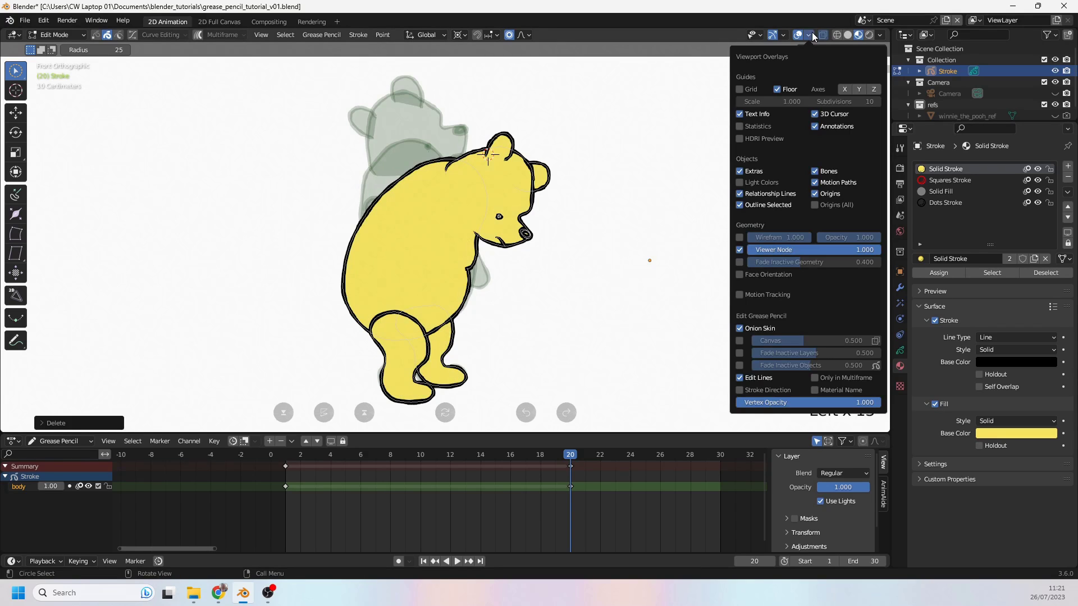
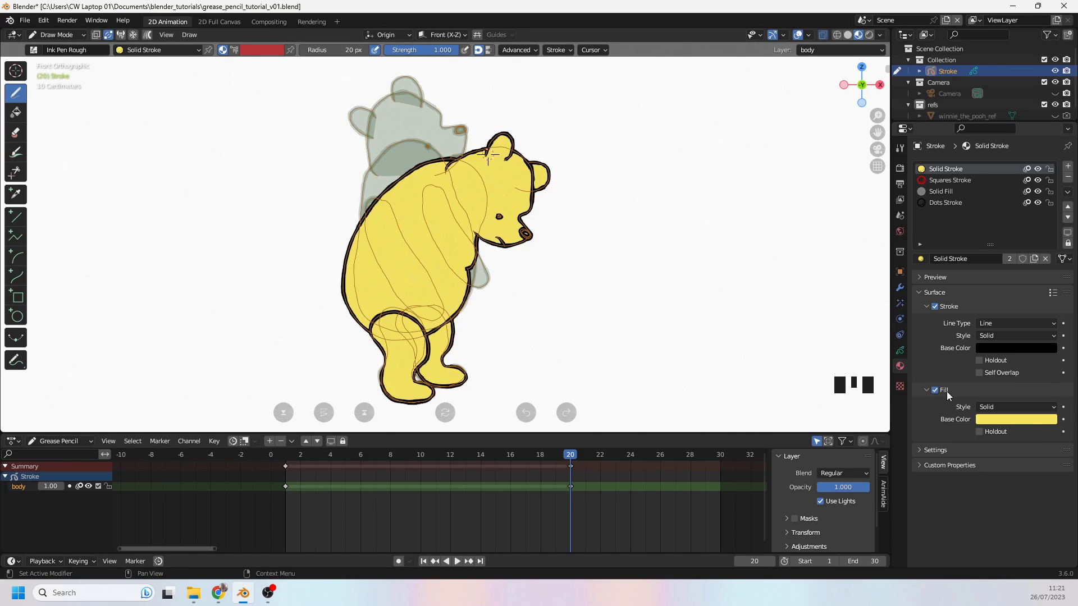
Hide the fill material and turn off edit lines so Pooh shows as plain black outlines
{"action": "left_click", "coordinate": [939, 393]}
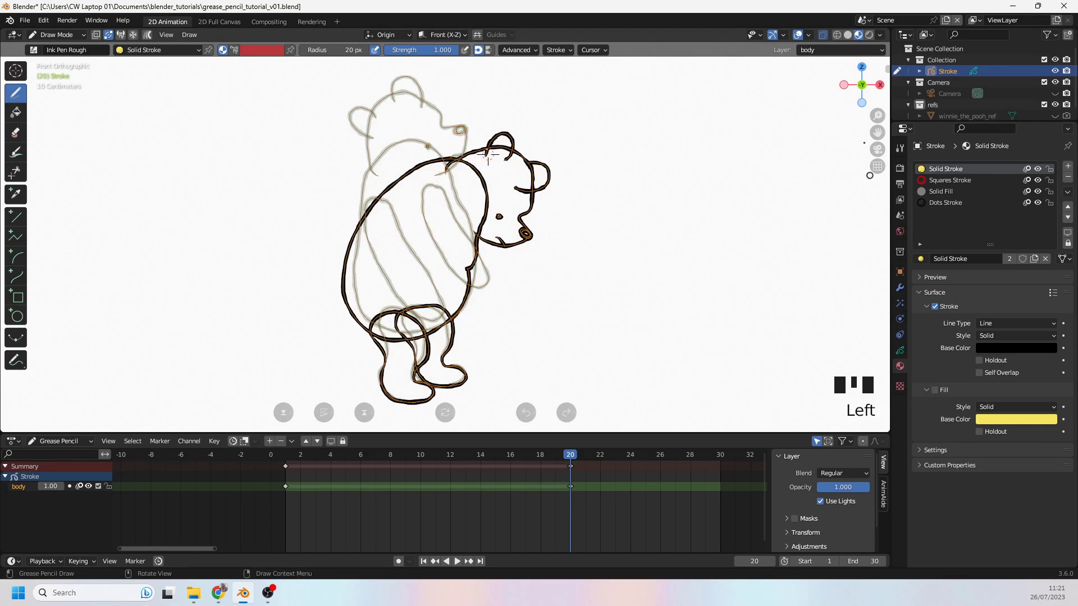
{"action": "left_click", "coordinate": [811, 38]}
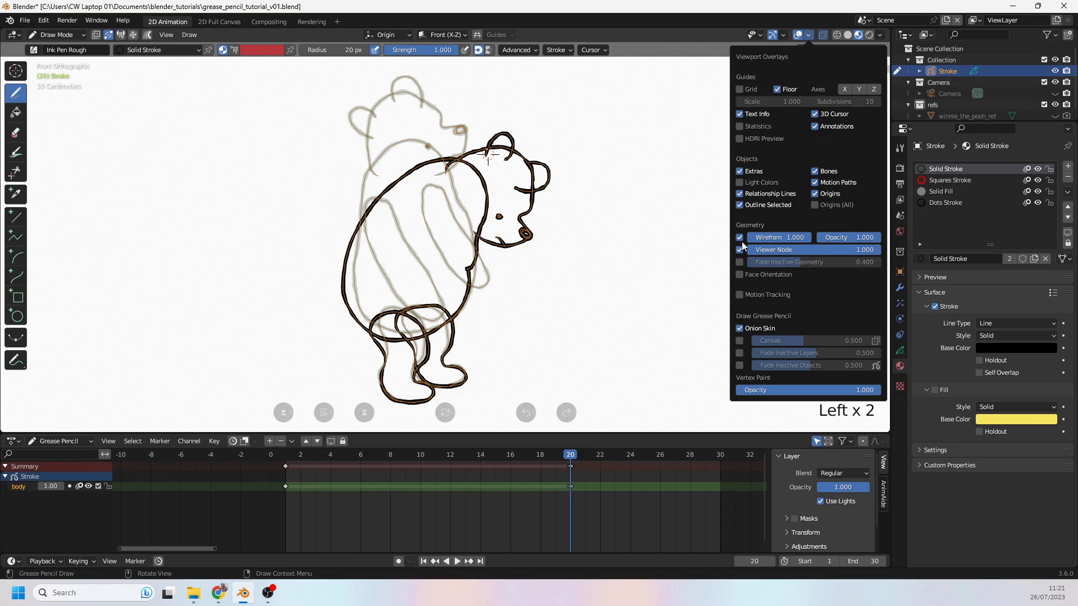
{"action": "left_click", "coordinate": [695, 237]}
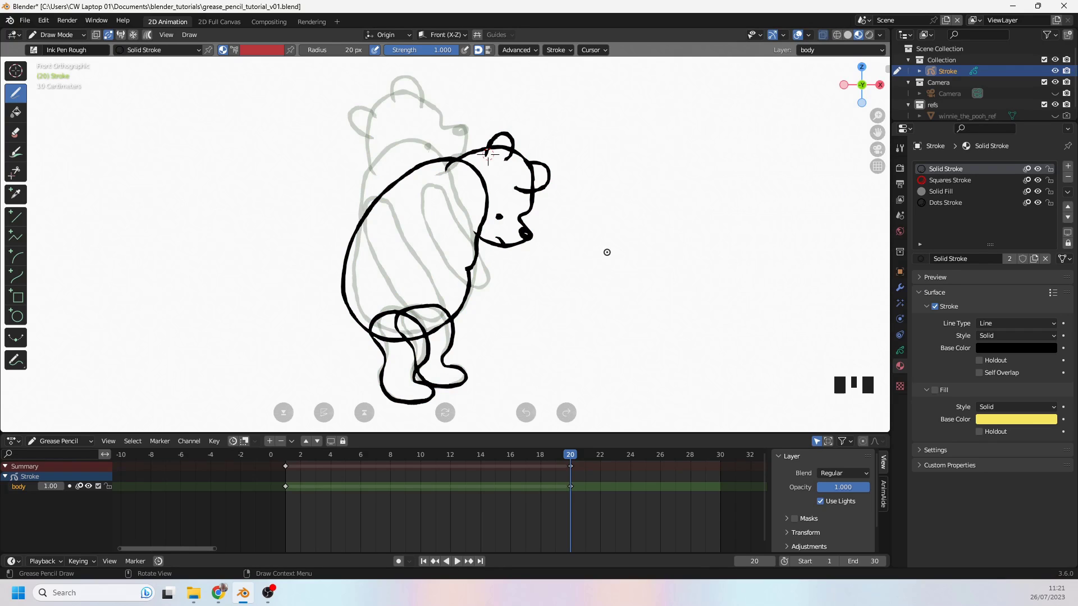
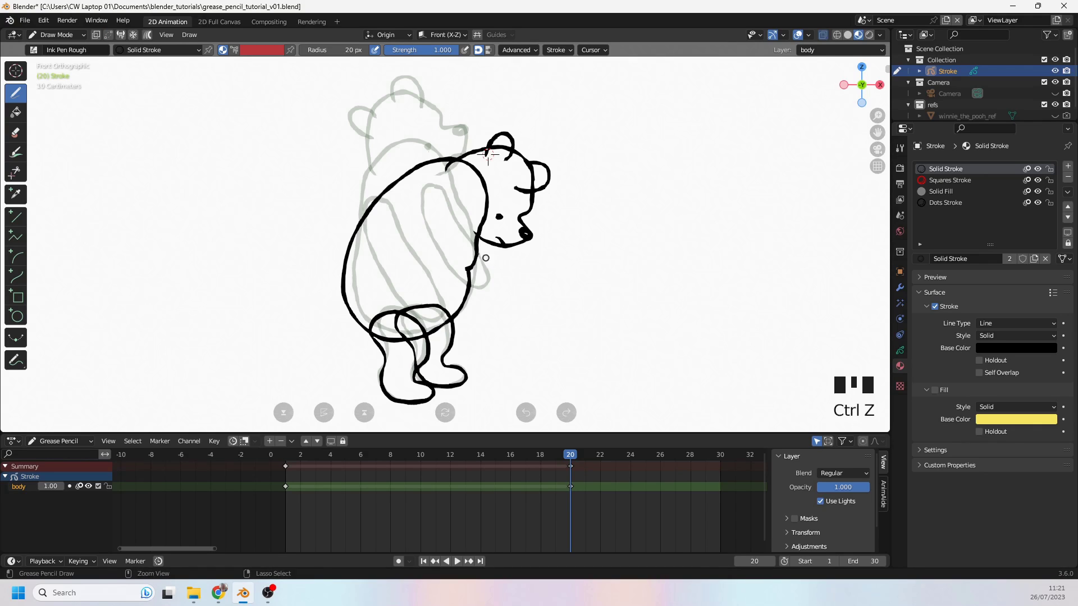
Draw a new arm curled near Pooh's chest with the Ink Pen Rough brush
{"action": "left_click_drag", "start_coordinate": [570, 465], "coordinate": [570, 465]}
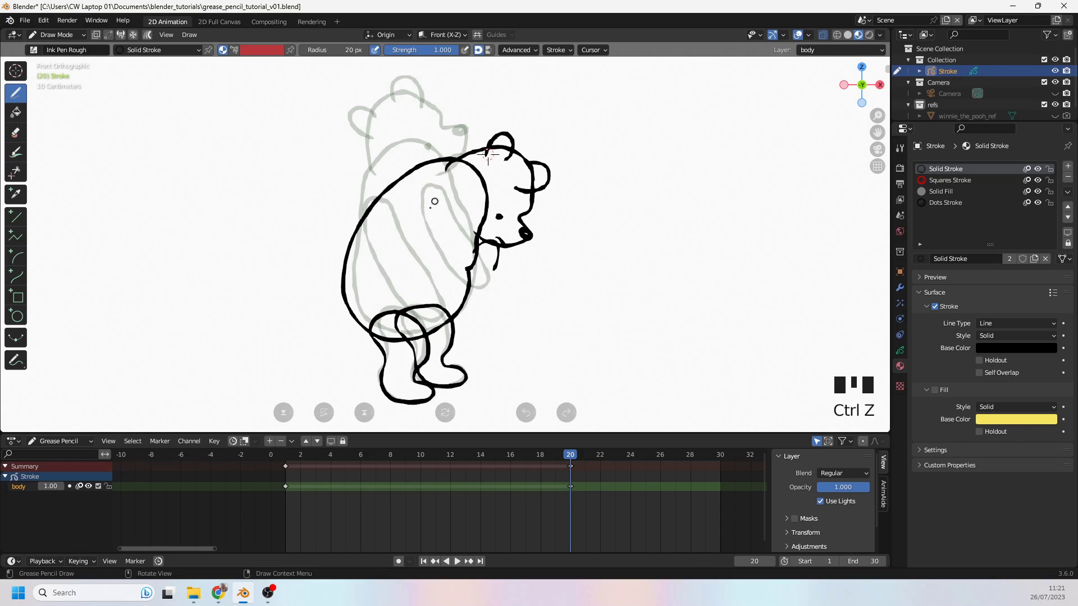
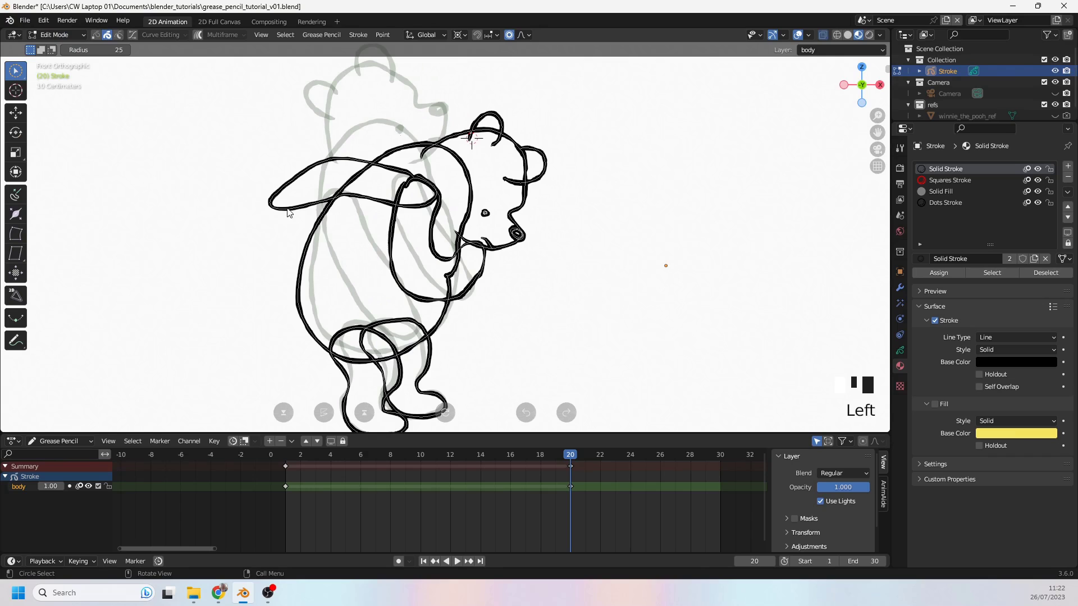
Move the curled arm's points with proportional falloff so the hand nears Pooh's snout
{"action": "left_click", "coordinate": [396, 242]}
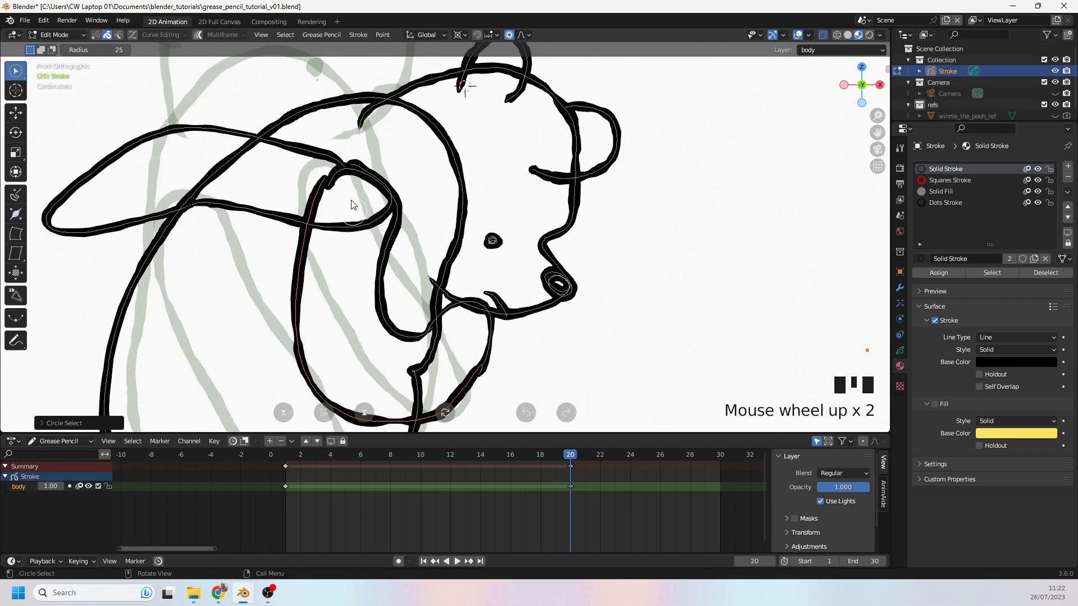
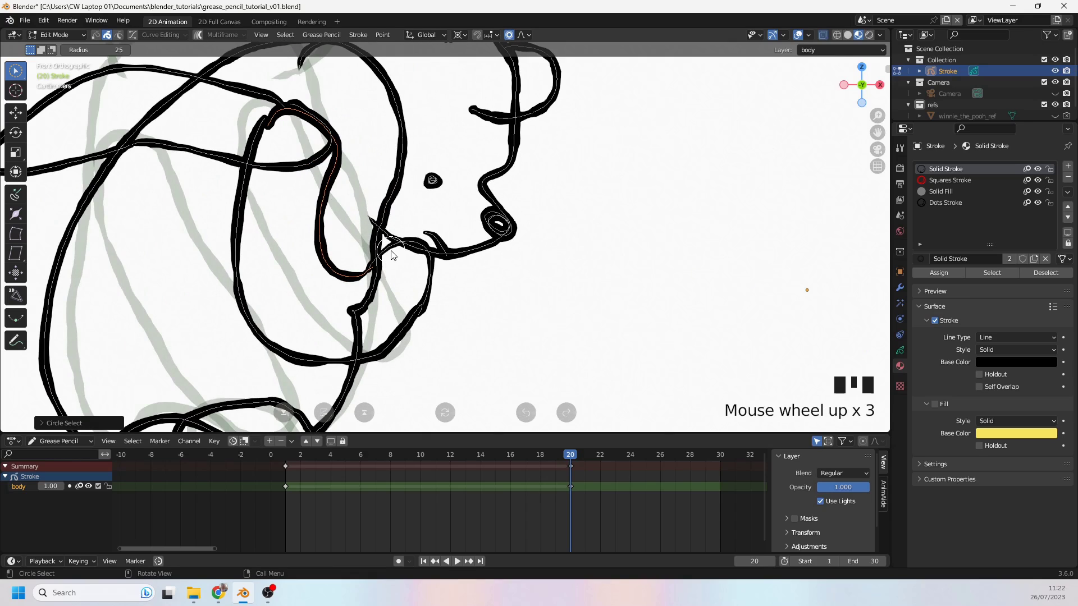
{"action": "scroll", "scroll_direction": "down", "scroll_amount": 3}
{"action": "scroll", "scroll_direction": "down", "scroll_amount": 3}
{"action": "scroll", "scroll_direction": "up", "scroll_amount": 3}
{"action": "key", "text": "g"}
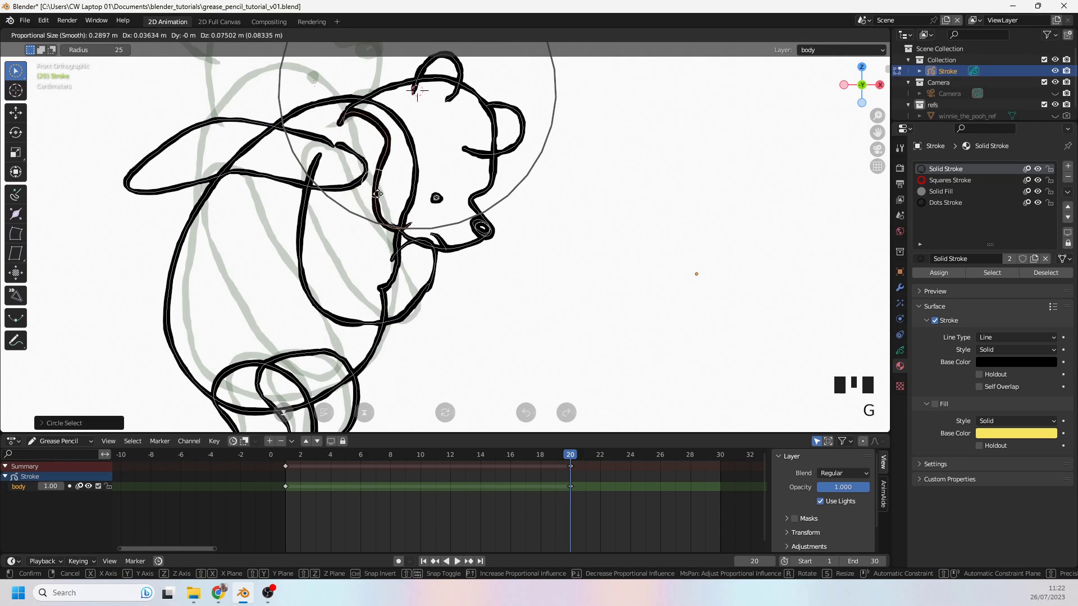
{"action": "left_click_drag", "start_coordinate": [310, 214], "coordinate": [354, 237]}
{"action": "key", "text": "g"}
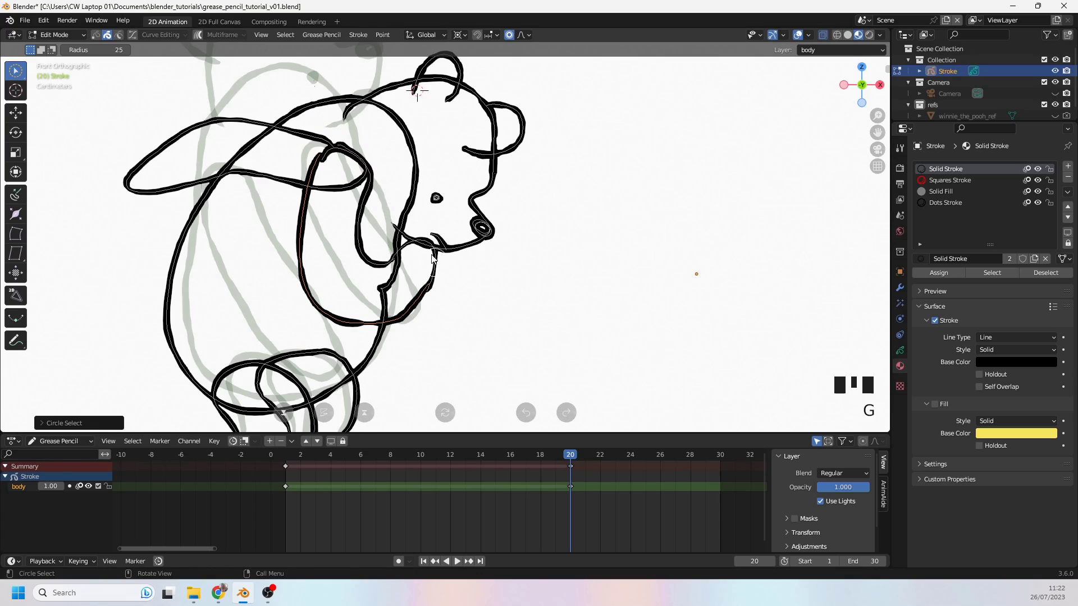
{"action": "left_click_drag", "start_coordinate": [439, 264], "coordinate": [441, 270]}
Zoom onto the curled arm's loose end and select both end points of the stroke
{"action": "scroll", "scroll_direction": "up", "scroll_amount": 3}
{"action": "scroll", "scroll_direction": "up", "scroll_amount": 3}
{"action": "left_click_drag", "start_coordinate": [358, 224], "coordinate": [422, 265]}
{"action": "scroll", "scroll_direction": "up", "scroll_amount": 3}
{"action": "middle_click", "coordinate": [374, 232]}
{"action": "scroll", "scroll_direction": "up", "scroll_amount": 3}
{"action": "left_click", "coordinate": [101, 42]}
{"action": "scroll", "scroll_direction": "up", "scroll_amount": 3}
{"action": "scroll", "scroll_direction": "up", "scroll_amount": 3}
{"action": "left_click_drag", "start_coordinate": [295, 264], "coordinate": [362, 240]}
{"action": "left_click", "coordinate": [363, 241]}
{"action": "left_click", "coordinate": [350, 275]}
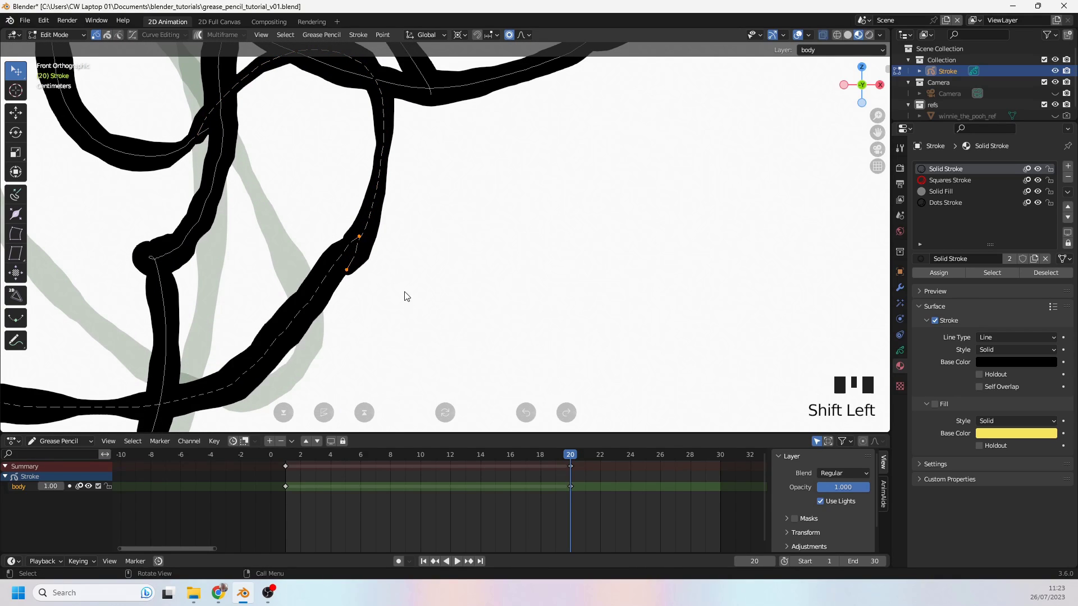
Work on the arm stroke's ends up close, selecting and joining points around the gap
{"action": "key", "text": "ctrl+j"}
{"action": "scroll", "scroll_direction": "down", "scroll_amount": 3}
{"action": "left_click_drag", "start_coordinate": [264, 211], "coordinate": [354, 231]}
{"action": "scroll", "scroll_direction": "up", "scroll_amount": 3}
{"action": "left_click", "coordinate": [286, 217]}
{"action": "left_click", "coordinate": [273, 221]}
{"action": "key", "text": "ctrl+j"}
{"action": "left_click", "coordinate": [276, 220]}
{"action": "scroll", "scroll_direction": "up", "scroll_amount": 3}
{"action": "left_click_drag", "start_coordinate": [295, 215], "coordinate": [361, 209]}
{"action": "scroll", "scroll_direction": "up", "scroll_amount": 3}
{"action": "double_click", "coordinate": [248, 178]}
{"action": "left_click", "coordinate": [245, 189]}
Disable proportional editing and select the arm stroke's two end points
{"action": "key", "text": "g"}
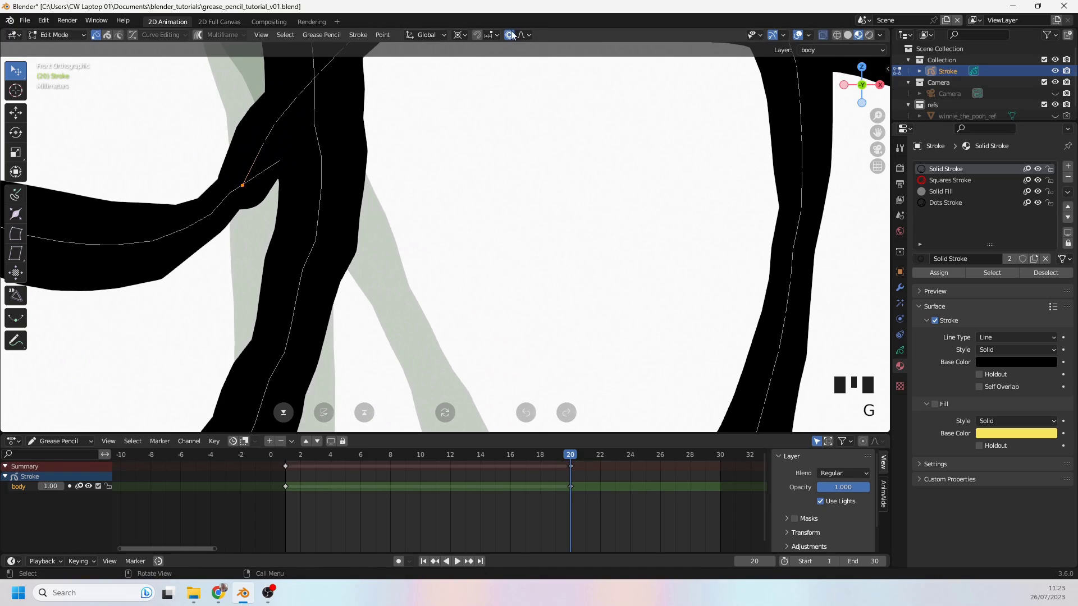
{"action": "left_click", "coordinate": [513, 38]}
{"action": "key", "text": "g"}
{"action": "left_click", "coordinate": [285, 165]}
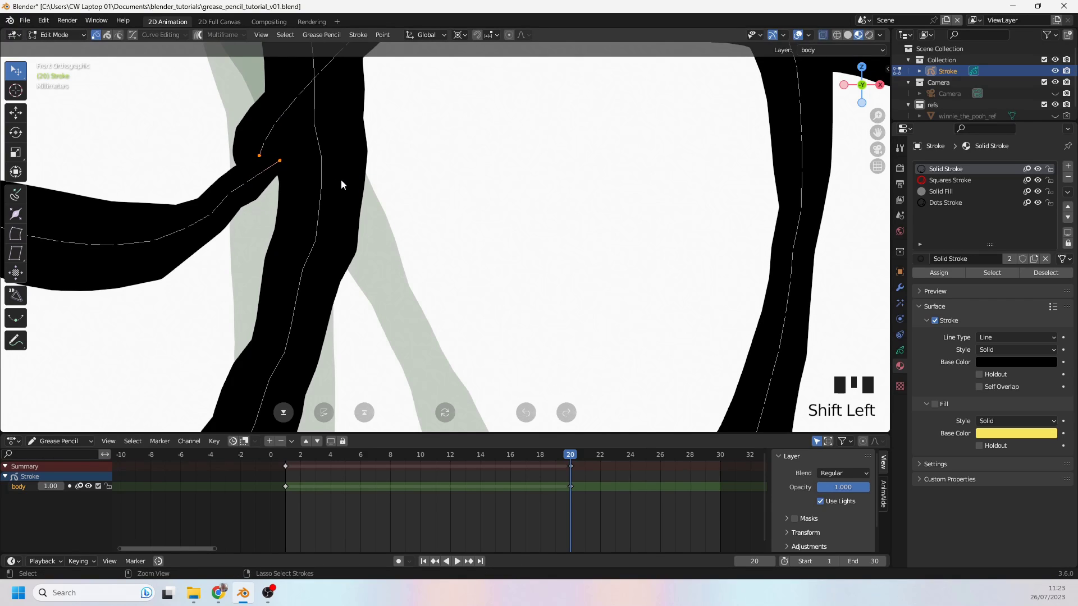
Close the curled arm stroke so its two ends form a loop
{"action": "key", "text": "ctrl+j"}
{"action": "scroll", "scroll_direction": "down", "scroll_amount": 3}
{"action": "left_click_drag", "start_coordinate": [291, 185], "coordinate": [326, 150]}
{"action": "scroll", "scroll_direction": "down", "scroll_amount": 3}
{"action": "left_click_drag", "start_coordinate": [288, 163], "coordinate": [316, 183]}
{"action": "scroll", "scroll_direction": "up", "scroll_amount": 3}
{"action": "left_click_drag", "start_coordinate": [298, 177], "coordinate": [328, 195]}
{"action": "left_click_drag", "start_coordinate": [264, 187], "coordinate": [338, 200]}
{"action": "middle_click", "coordinate": [275, 163]}
{"action": "left_click", "coordinate": [277, 157]}
{"action": "left_click", "coordinate": [290, 191]}
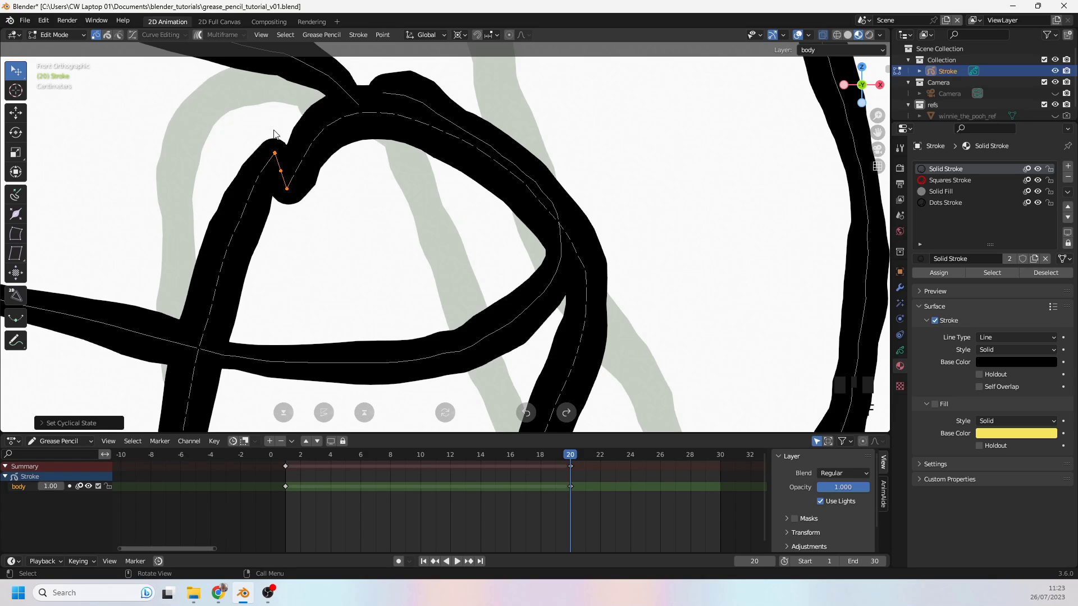
{"action": "scroll", "scroll_direction": "down", "scroll_amount": 3}
Select the curled arm's linked points and try closing the remaining gap with F
{"action": "left_click_drag", "start_coordinate": [320, 231], "coordinate": [276, 202]}
{"action": "scroll", "scroll_direction": "up", "scroll_amount": 3}
{"action": "scroll", "scroll_direction": "down", "scroll_amount": 3}
{"action": "left_click_drag", "start_coordinate": [268, 186], "coordinate": [252, 146]}
{"action": "scroll", "scroll_direction": "down", "scroll_amount": 3}
{"action": "key", "text": "l"}
{"action": "middle_click", "coordinate": [263, 153]}
{"action": "scroll", "scroll_direction": "up", "scroll_amount": 3}
{"action": "left_click_drag", "start_coordinate": [55, 37], "coordinate": [176, 214]}
{"action": "scroll", "scroll_direction": "up", "scroll_amount": 3}
{"action": "left_click_drag", "start_coordinate": [192, 232], "coordinate": [21, 79]}
{"action": "left_click_drag", "start_coordinate": [22, 78], "coordinate": [415, 344]}
{"action": "left_click_drag", "start_coordinate": [415, 344], "coordinate": [401, 300]}
{"action": "left_click_drag", "start_coordinate": [402, 300], "coordinate": [277, 218]}
{"action": "left_click_drag", "start_coordinate": [277, 217], "coordinate": [294, 214]}
{"action": "left_click_drag", "start_coordinate": [295, 213], "coordinate": [289, 219]}
{"action": "key", "text": "f"}
Inspect the curled arm's gap from several zoom levels and reach the Draw Mode tool settings
{"action": "left_click_drag", "start_coordinate": [282, 222], "coordinate": [326, 257]}
{"action": "scroll", "scroll_direction": "down", "scroll_amount": 3}
{"action": "left_click_drag", "start_coordinate": [337, 264], "coordinate": [246, 287]}
{"action": "scroll", "scroll_direction": "down", "scroll_amount": 3}
{"action": "scroll", "scroll_direction": "up", "scroll_amount": 3}
{"action": "scroll", "scroll_direction": "up", "scroll_amount": 3}
{"action": "left_click_drag", "start_coordinate": [246, 287], "coordinate": [309, 313]}
{"action": "scroll", "scroll_direction": "down", "scroll_amount": 3}
{"action": "left_click_drag", "start_coordinate": [308, 252], "coordinate": [381, 269]}
{"action": "scroll", "scroll_direction": "down", "scroll_amount": 3}
{"action": "left_click_drag", "start_coordinate": [439, 292], "coordinate": [441, 291]}
{"action": "scroll", "scroll_direction": "down", "scroll_amount": 3}
{"action": "left_click_drag", "start_coordinate": [343, 269], "coordinate": [48, 37]}
{"action": "scroll", "scroll_direction": "down", "scroll_amount": 3}
{"action": "scroll", "scroll_direction": "down", "scroll_amount": 3}
{"action": "scroll", "scroll_direction": "up", "scroll_amount": 3}
{"action": "scroll", "scroll_direction": "up", "scroll_amount": 3}
{"action": "left_click_drag", "start_coordinate": [47, 37], "coordinate": [110, 40]}
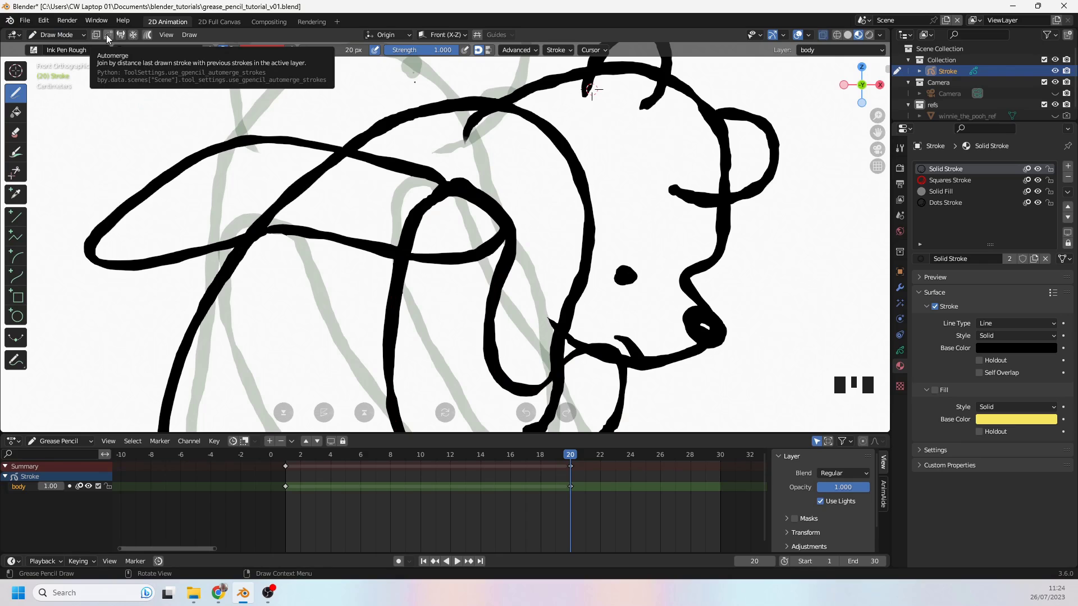
Enable Automerge, draw over the arm gap to merge it into one stroke, then select the whole arm
{"action": "left_click", "coordinate": [110, 40]}
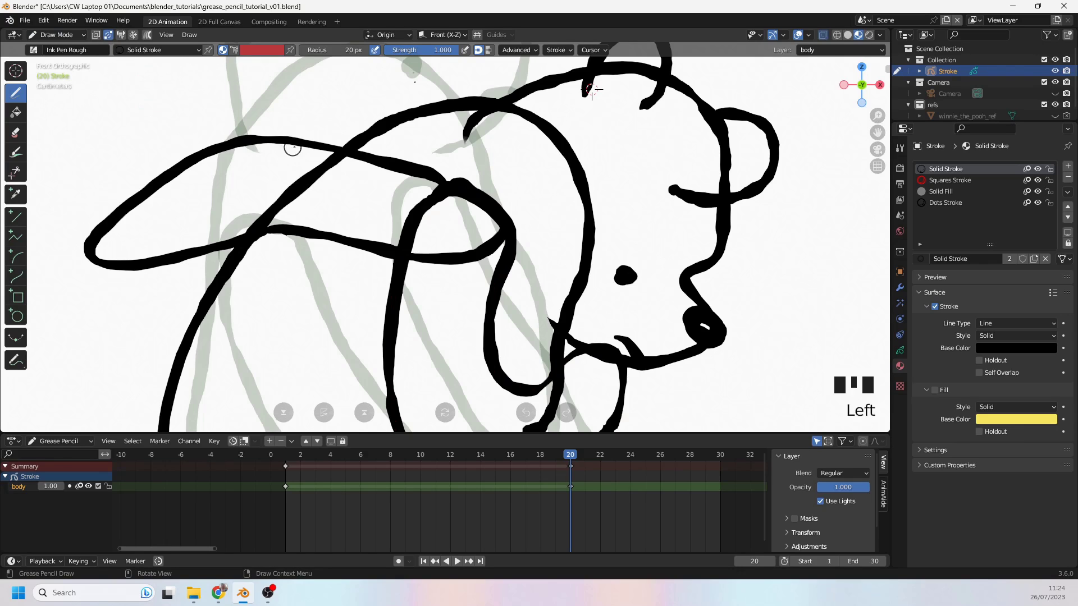
{"action": "left_click", "coordinate": [113, 42]}
{"action": "left_click_drag", "start_coordinate": [56, 39], "coordinate": [201, 173]}
{"action": "scroll", "scroll_direction": "up", "scroll_amount": 3}
{"action": "left_click_drag", "start_coordinate": [218, 189], "coordinate": [375, 157]}
{"action": "left_click", "coordinate": [375, 157]}
Zoom onto where the arm meets the body outline and select the arm's end points there
{"action": "scroll", "scroll_direction": "down", "scroll_amount": 3}
{"action": "key", "text": "l"}
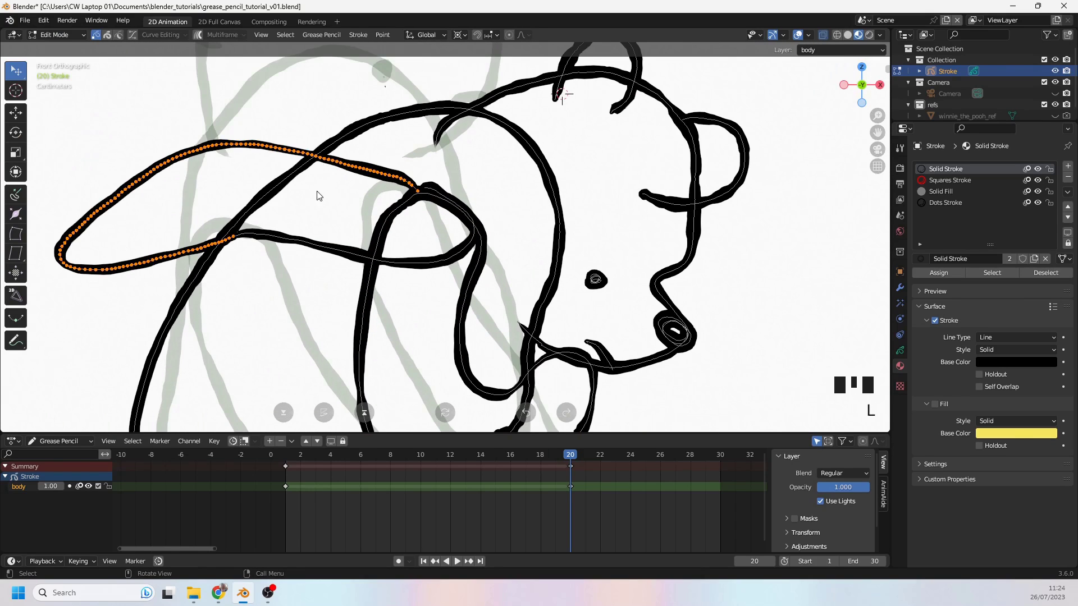
{"action": "scroll", "scroll_direction": "up", "scroll_amount": 3}
{"action": "left_click_drag", "start_coordinate": [270, 246], "coordinate": [374, 236]}
{"action": "scroll", "scroll_direction": "up", "scroll_amount": 3}
{"action": "left_click_drag", "start_coordinate": [354, 240], "coordinate": [437, 215]}
{"action": "left_click", "coordinate": [430, 157]}
{"action": "left_click", "coordinate": [414, 157]}
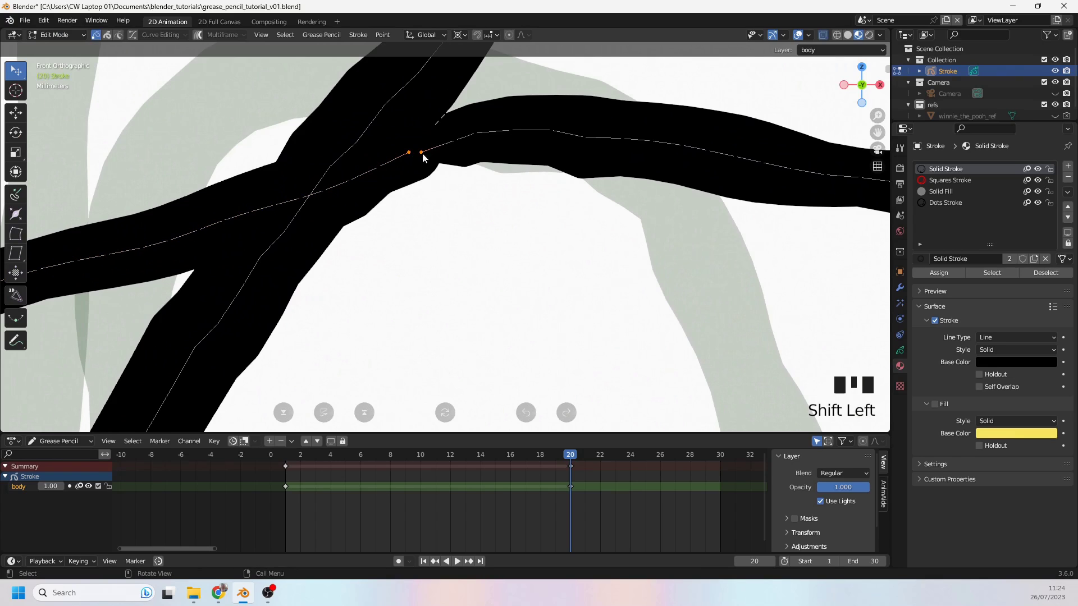
Adjust the junction point's thickness with Alt+S and nudge it to meet the body outline
{"action": "key", "text": "ctrl+j"}
{"action": "left_click", "coordinate": [424, 158]}
{"action": "key", "text": "alt+s"}
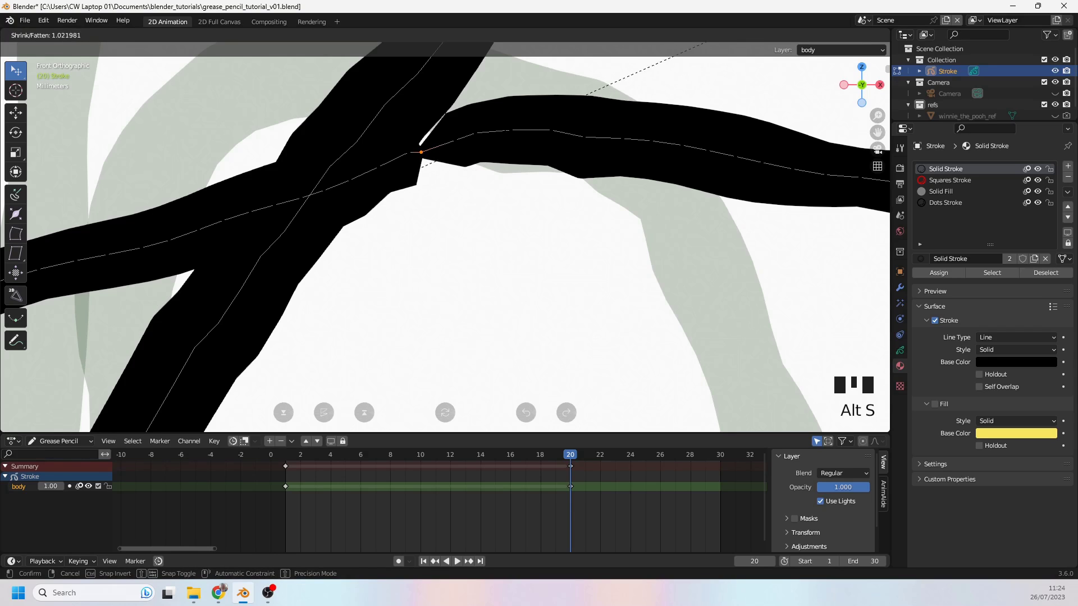
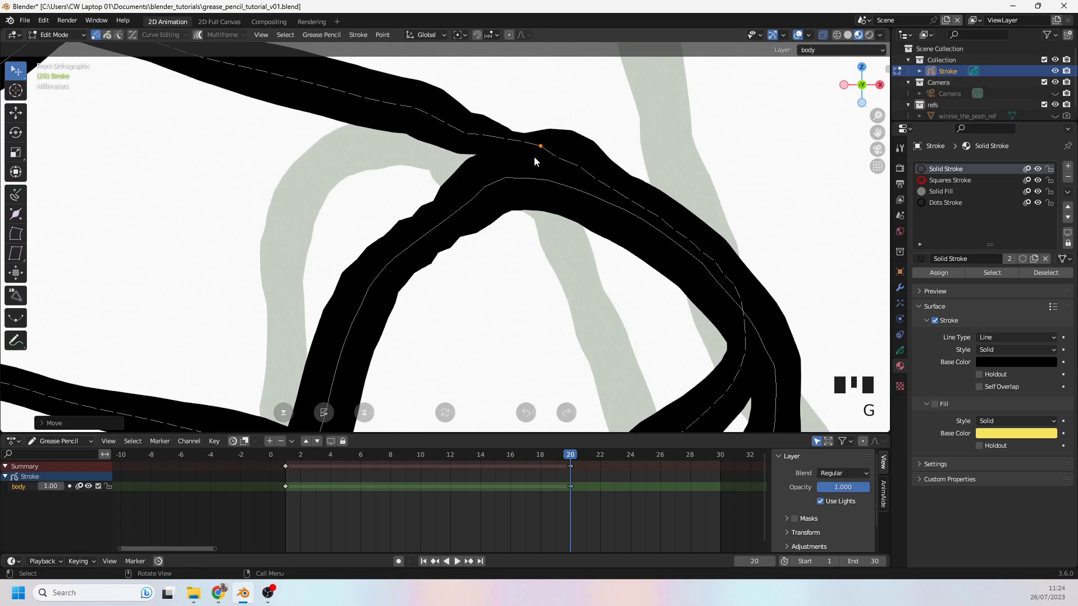
{"action": "scroll", "scroll_direction": "down", "scroll_amount": 3}
{"action": "left_click_drag", "start_coordinate": [61, 42], "coordinate": [497, 163]}
Switch to Sculpt Mode with stroke selection masking, select the arm stroke and frame the whole drawing
{"action": "key", "text": "v"}
{"action": "left_click", "coordinate": [483, 161]}
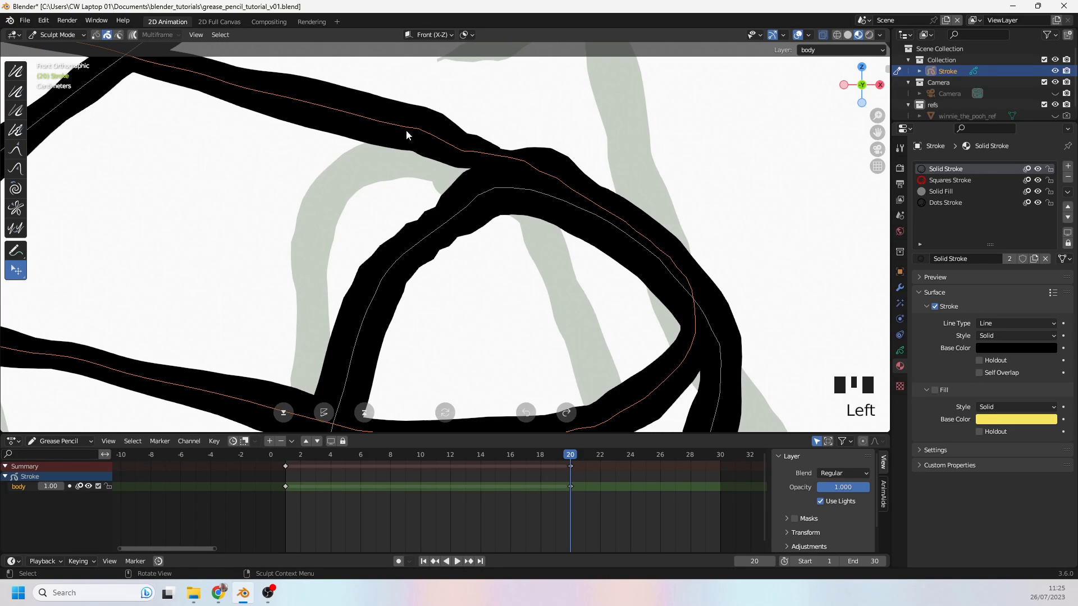
{"action": "left_click_drag", "start_coordinate": [18, 94], "coordinate": [552, 245]}
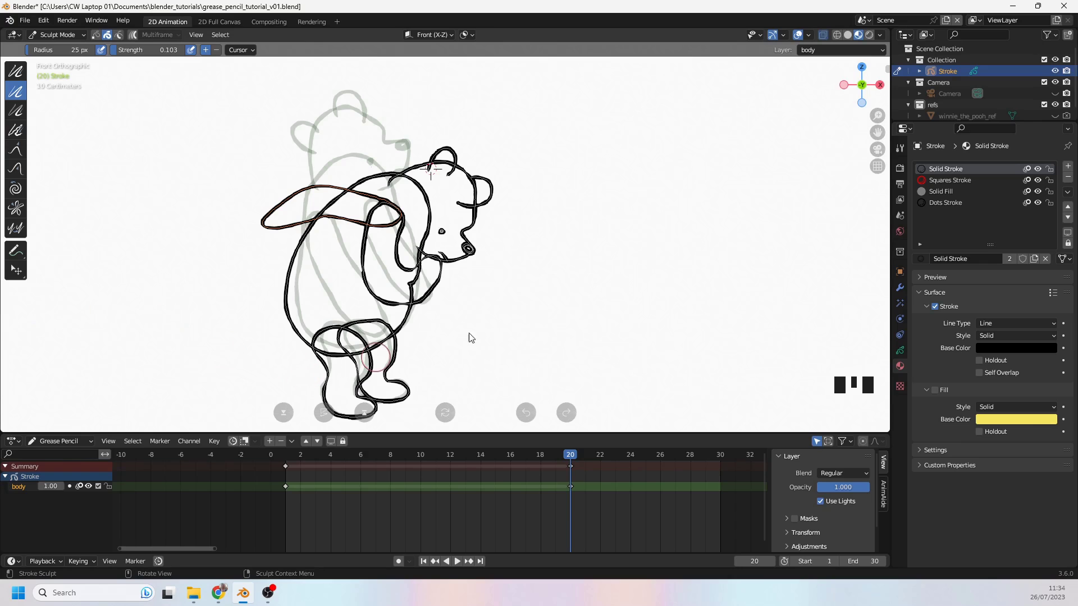
{"action": "left_click_drag", "start_coordinate": [565, 460], "coordinate": [575, 481]}
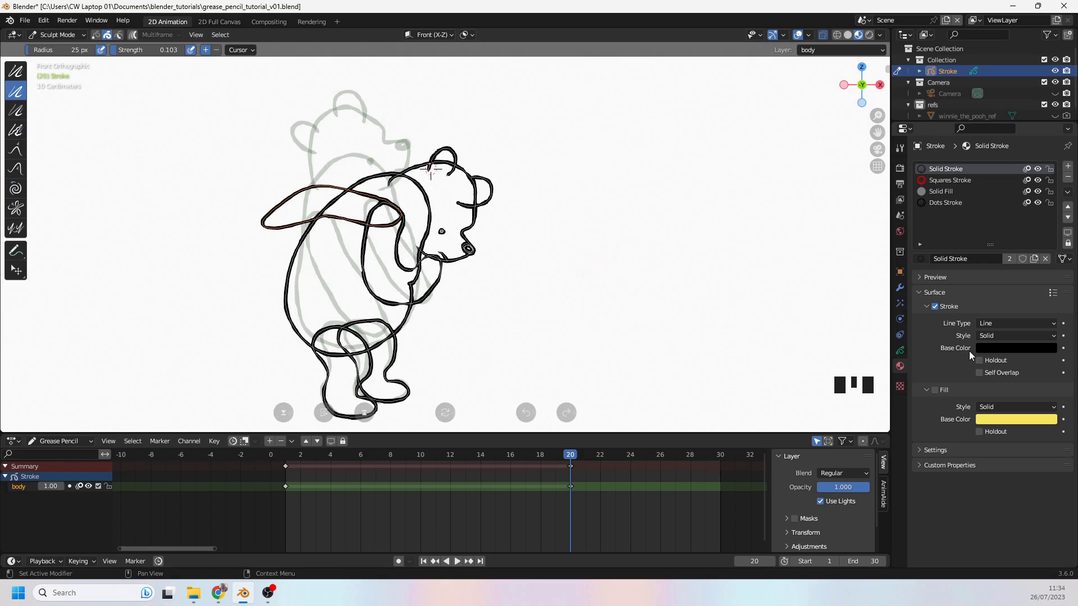
Restore the fills, select the whole arm stroke and move it elsewhere in the stroke order via Arrange
{"action": "left_click", "coordinate": [940, 396]}
{"action": "left_click_drag", "start_coordinate": [574, 459], "coordinate": [51, 44]}
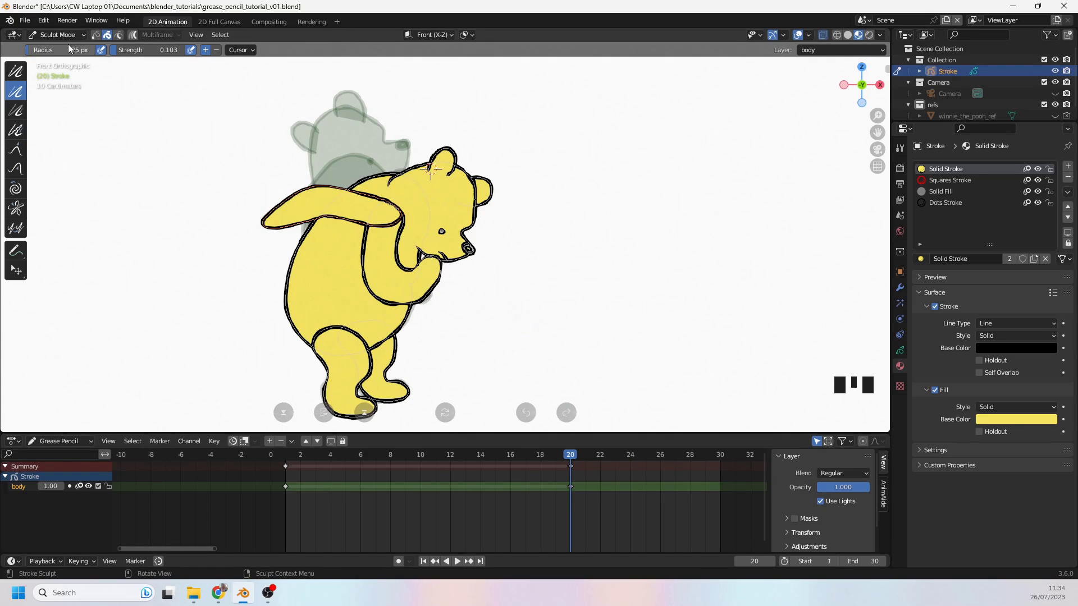
{"action": "left_click_drag", "start_coordinate": [62, 42], "coordinate": [101, 35]}
{"action": "double_click", "coordinate": [105, 37]}
{"action": "left_click_drag", "start_coordinate": [342, 192], "coordinate": [399, 263]}
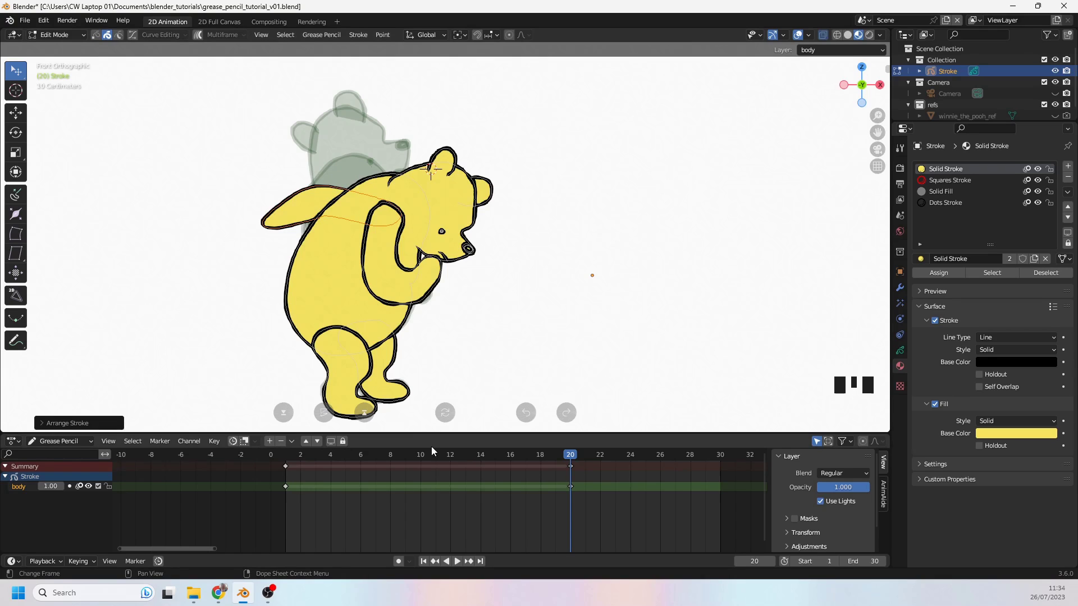
Set the current frame to 10 and pick the Interpolate tool for the strokes between keyframes
{"action": "left_click_drag", "start_coordinate": [412, 461], "coordinate": [397, 378]}
{"action": "left_click", "coordinate": [358, 95]}
{"action": "left_click_drag", "start_coordinate": [573, 458], "coordinate": [228, 182]}
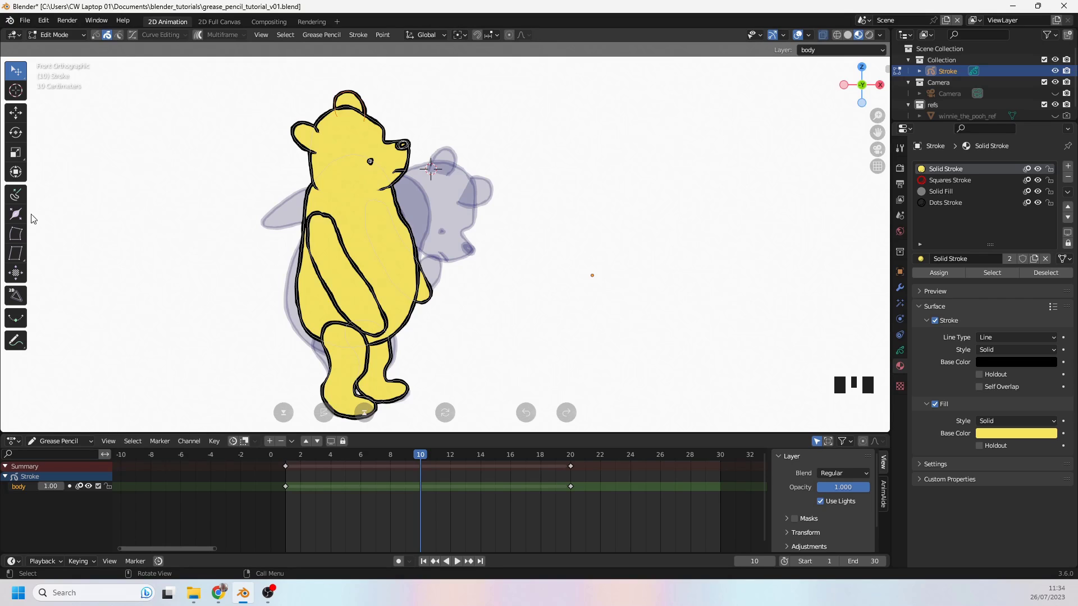
{"action": "left_click_drag", "start_coordinate": [24, 328], "coordinate": [378, 138]}
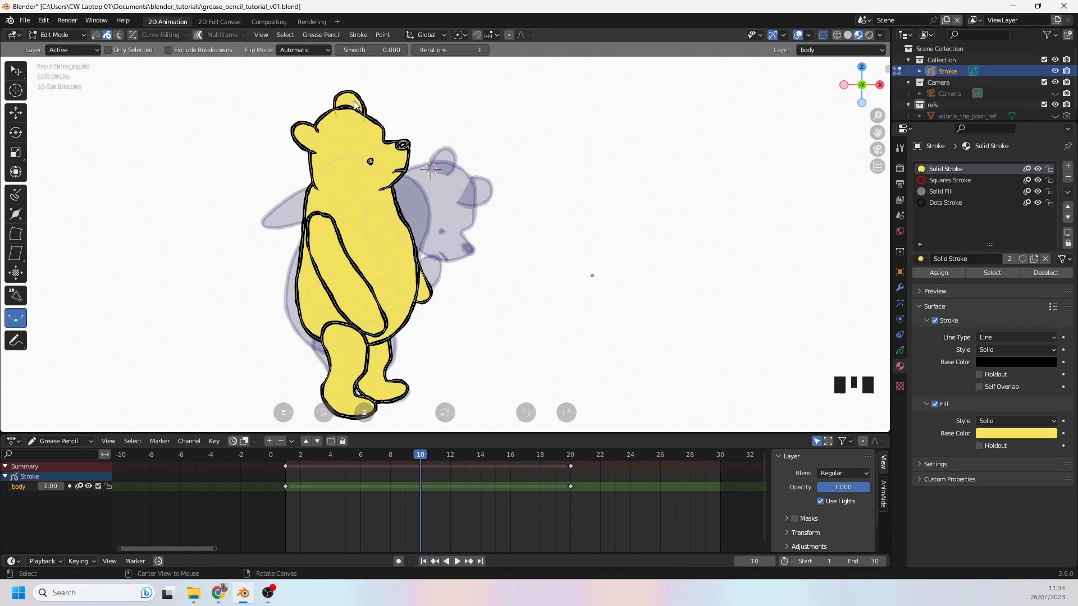
{"action": "key", "text": "alt+a"}
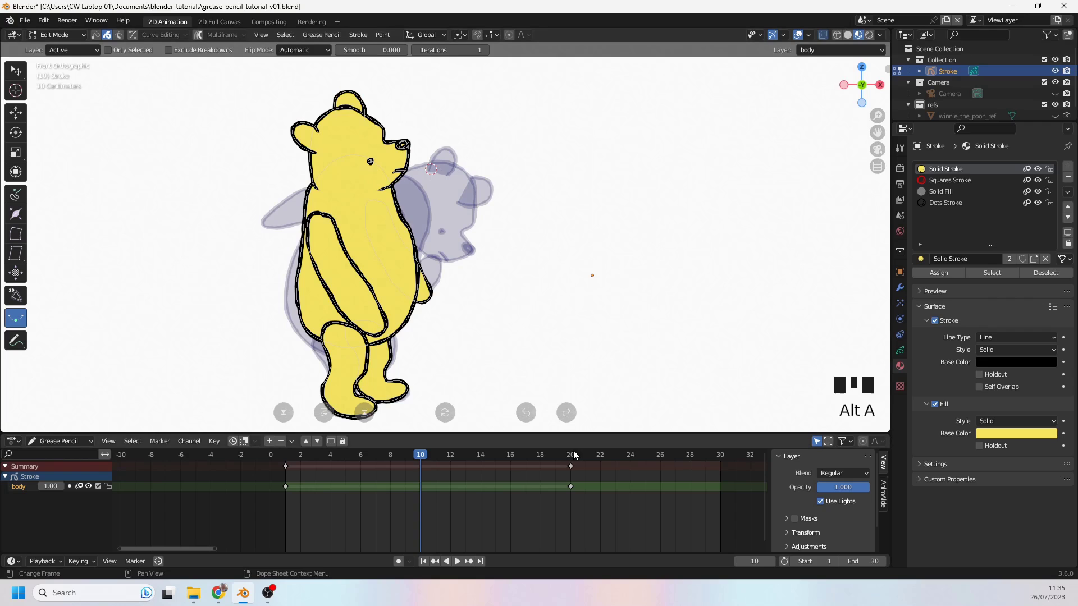
{"action": "left_click_drag", "start_coordinate": [571, 462], "coordinate": [170, 252]}
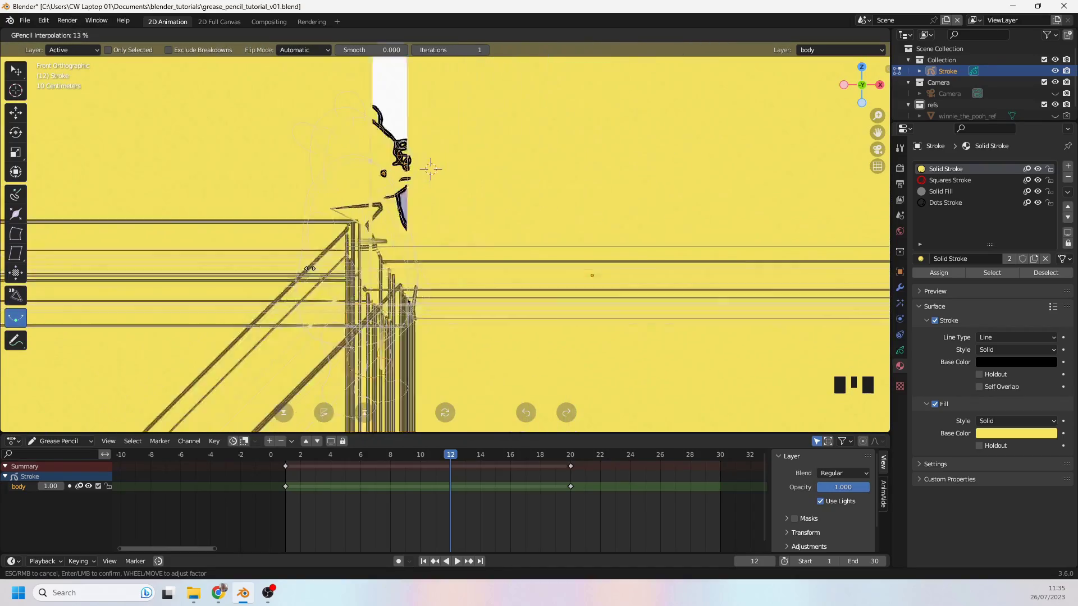
{"action": "left_click", "coordinate": [456, 471]}
{"action": "key", "text": "Delete"}
{"action": "middle_click", "coordinate": [422, 232]}
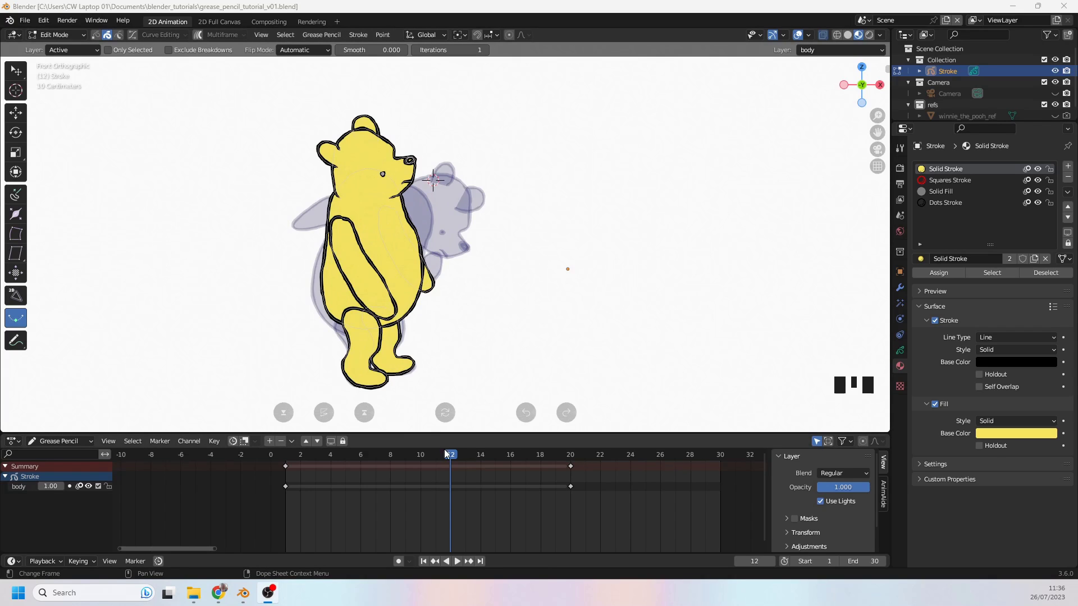
{"action": "left_click_drag", "start_coordinate": [437, 458], "coordinate": [152, 84]}
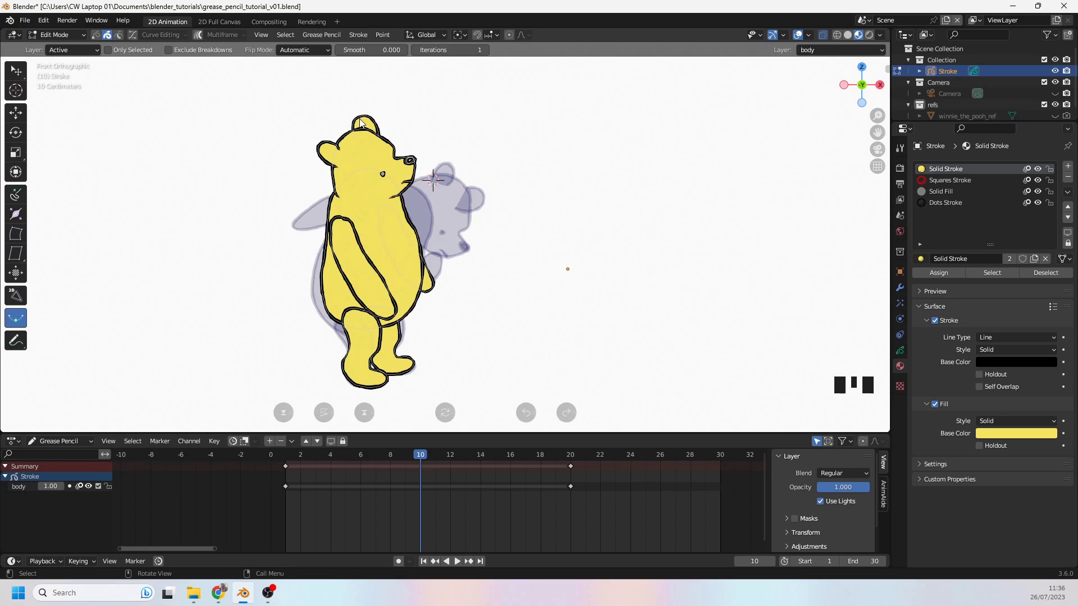
{"action": "left_click", "coordinate": [406, 216]}
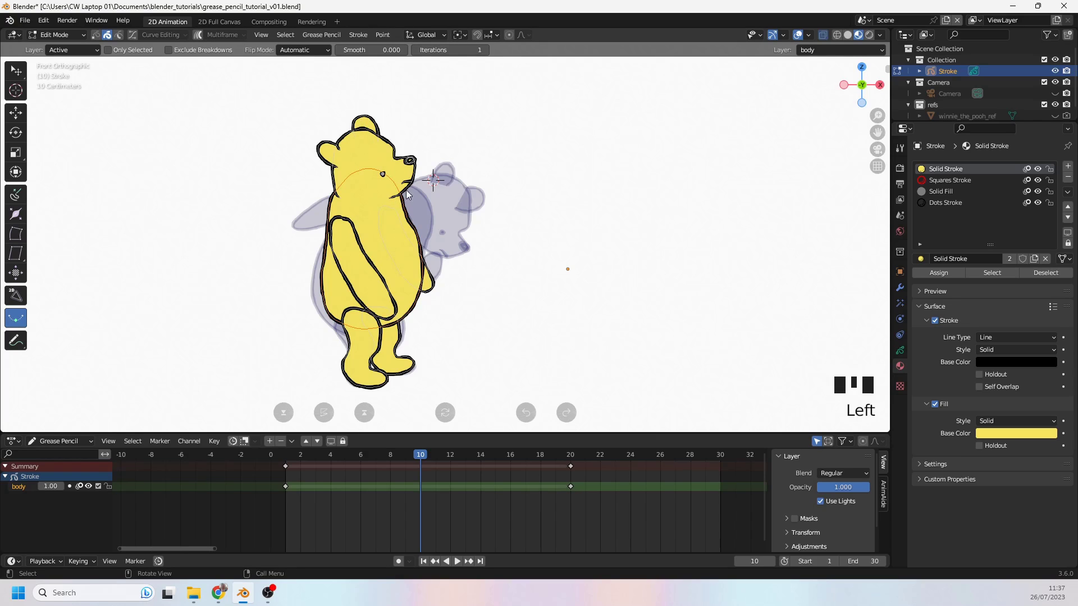
{"action": "left_click", "coordinate": [396, 152]}
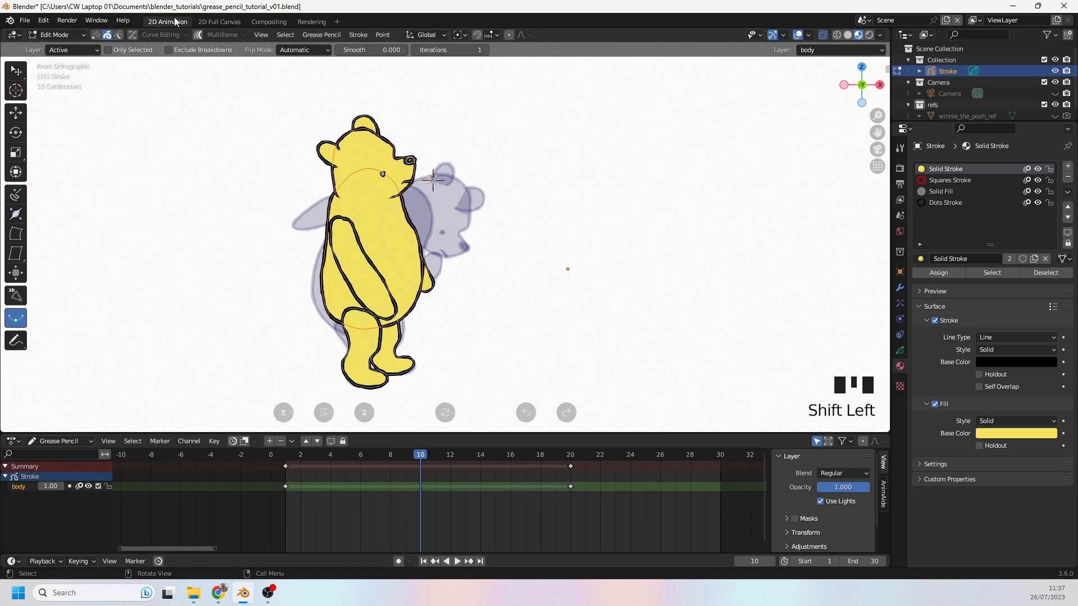
Enable Multiframe editing and select several strokes of Pooh's outline across the keyframes
{"action": "left_click", "coordinate": [202, 39]}
{"action": "key", "text": "a"}
{"action": "left_click", "coordinate": [378, 139]}
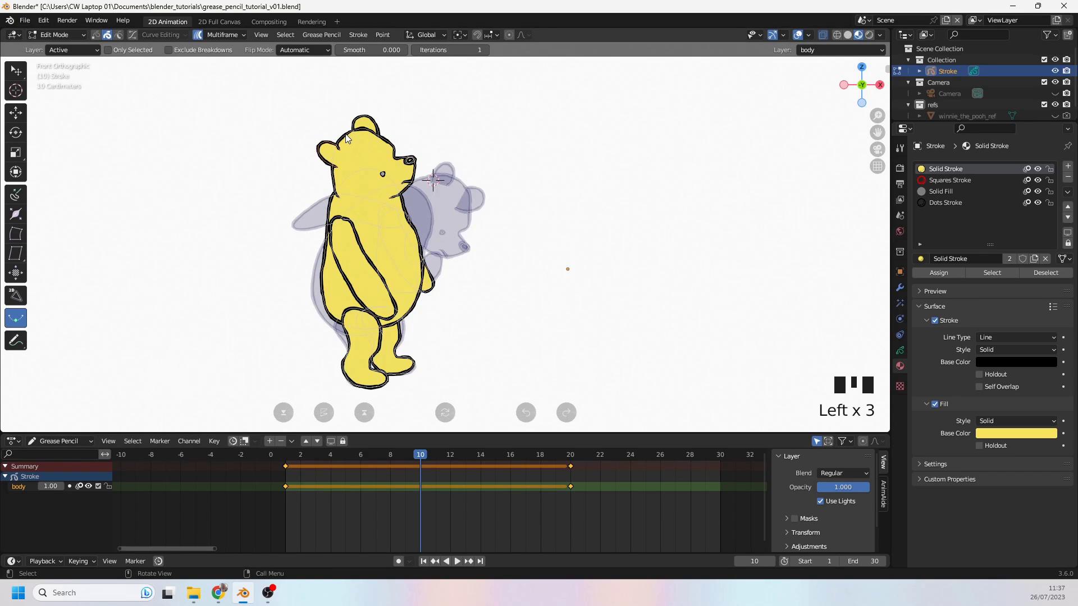
{"action": "left_click", "coordinate": [350, 139]}
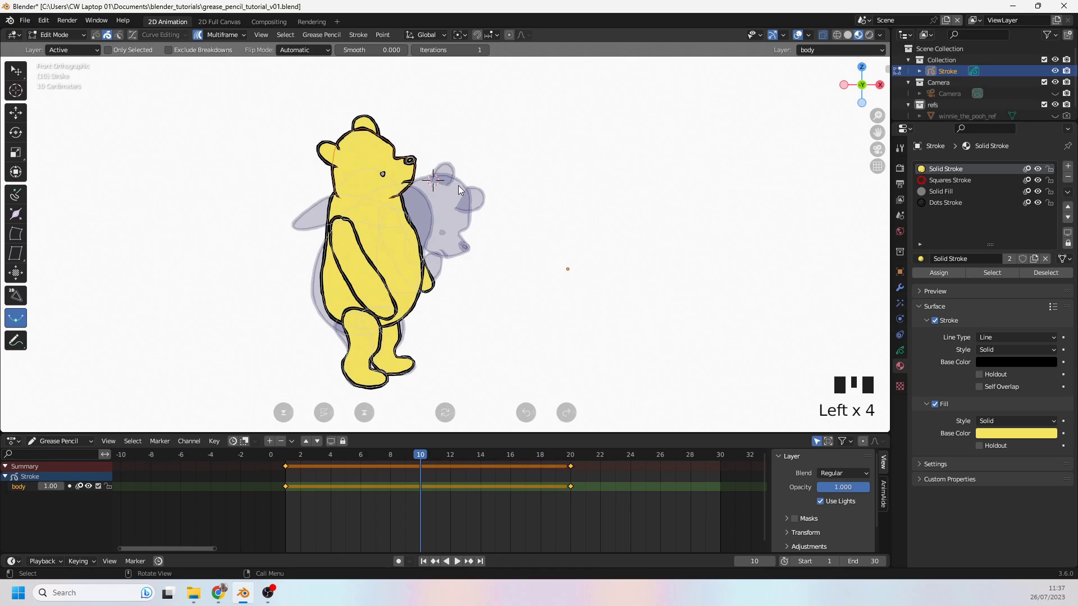
{"action": "left_click", "coordinate": [465, 186]}
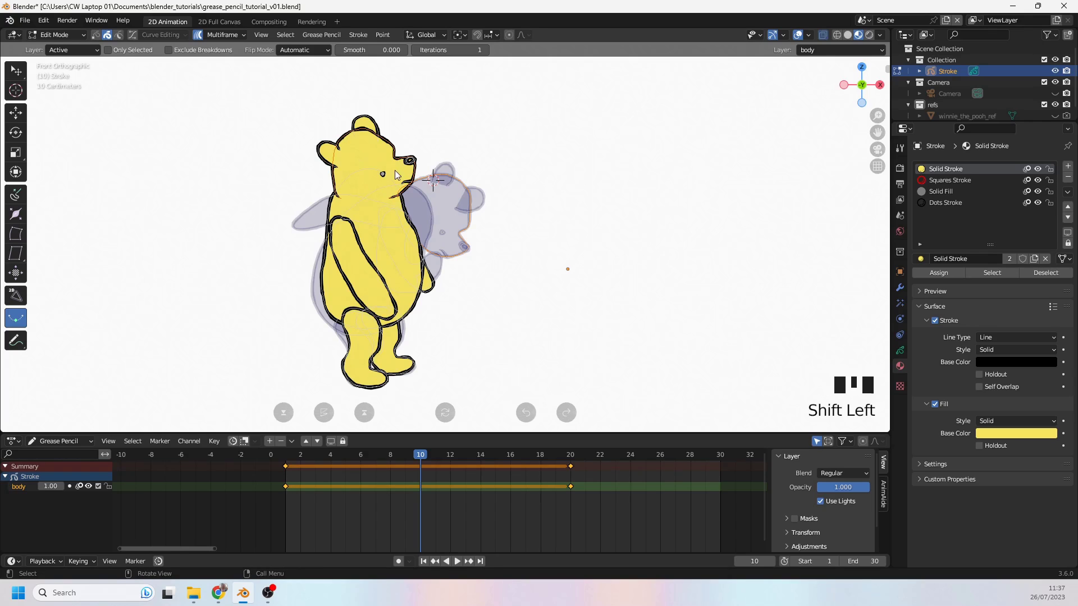
{"action": "left_click", "coordinate": [407, 204]}
{"action": "left_click", "coordinate": [433, 209]}
Interpolate only the selected strokes at frame 10, undoing the first garbled attempt, and play the animation
{"action": "left_click", "coordinate": [119, 289]}
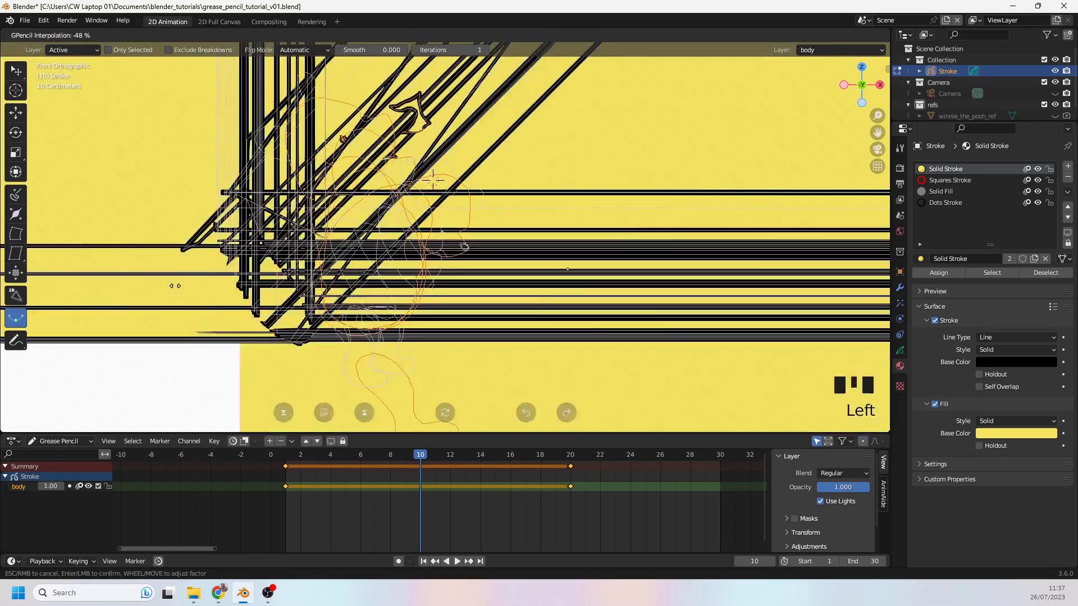
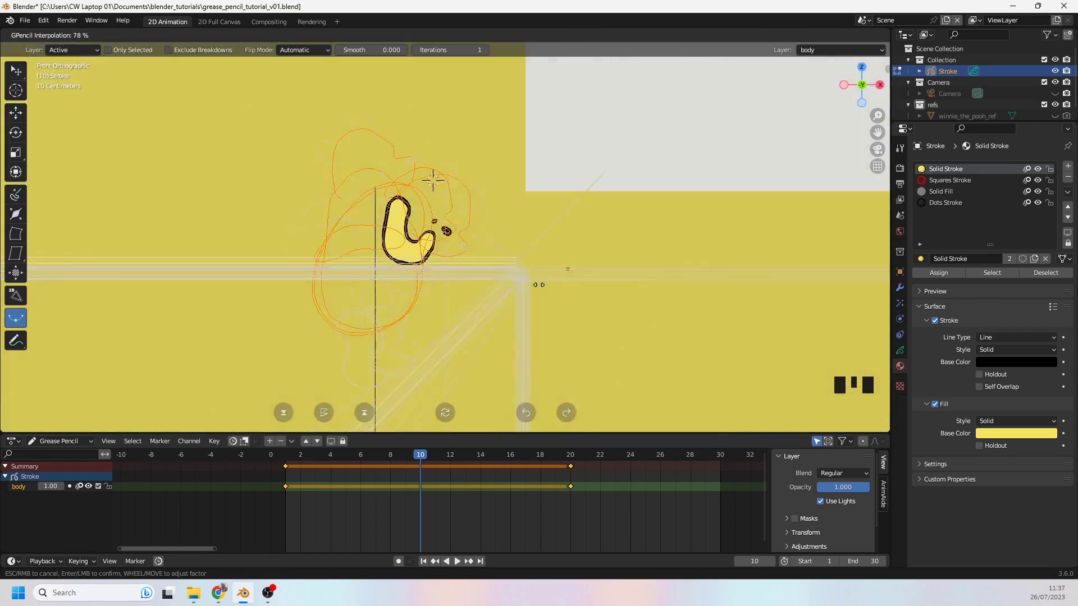
{"action": "key", "text": "ctrl+z"}
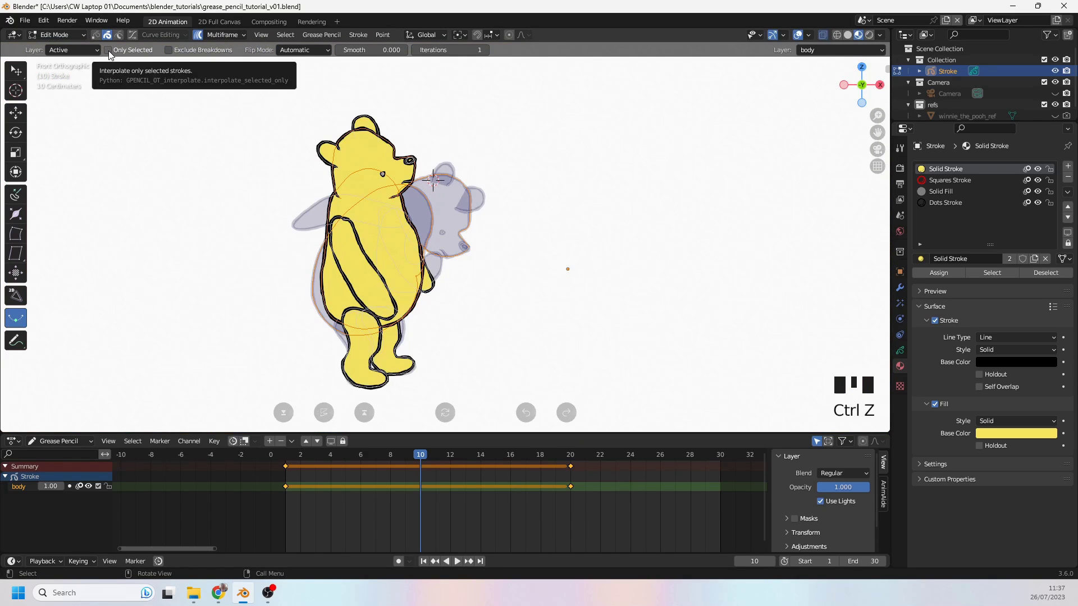
{"action": "left_click", "coordinate": [113, 55]}
{"action": "left_click", "coordinate": [214, 254]}
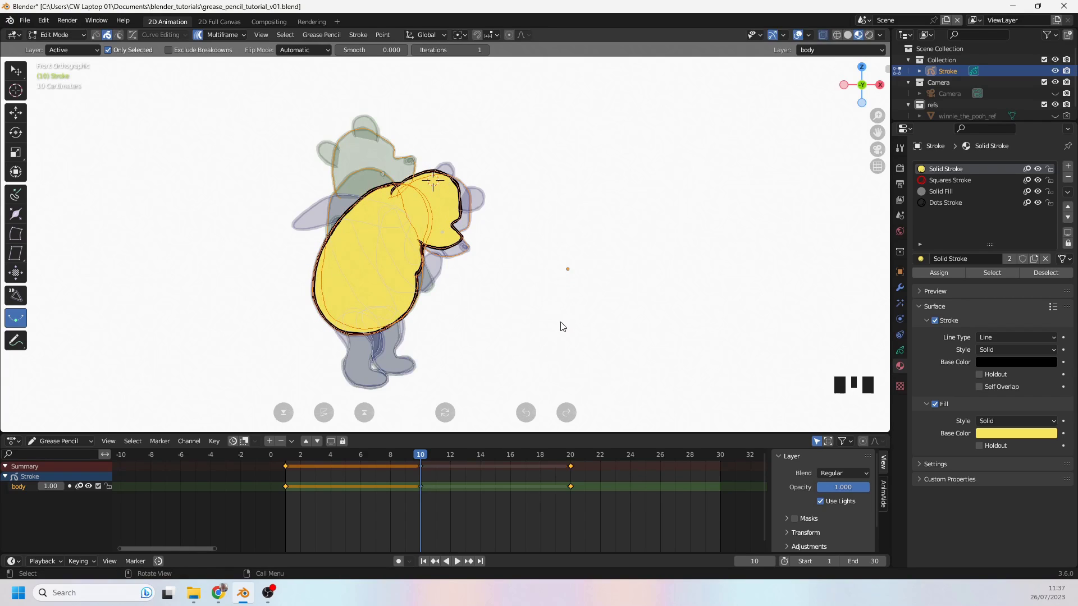
{"action": "left_click_drag", "start_coordinate": [381, 457], "coordinate": [395, 361]}
{"action": "key", "text": "space"}
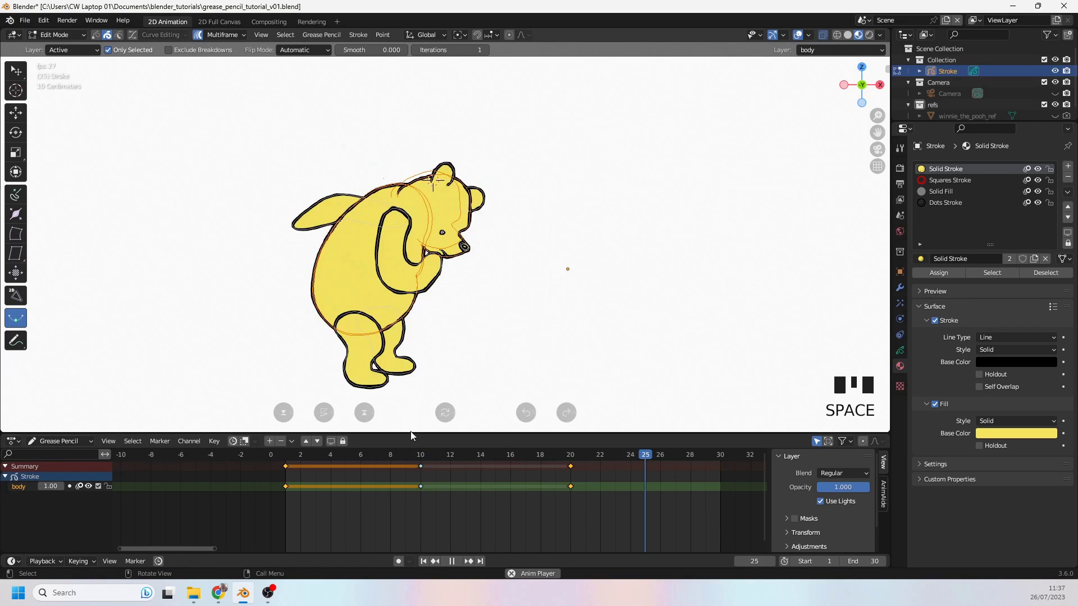
Stop playback, undo the frame-10 in-between and select Pooh's head strokes instead
{"action": "key", "text": "space"}
{"action": "key", "text": "ctrl+z"}
{"action": "key", "text": "ctrl+z"}
{"action": "left_click", "coordinate": [363, 121]}
{"action": "left_click", "coordinate": [481, 190]}
{"action": "left_click", "coordinate": [328, 145]}
{"action": "left_click", "coordinate": [452, 169]}
Retry interpolating the head strokes, cancelling once and reselecting before starting again
{"action": "left_click", "coordinate": [148, 248]}
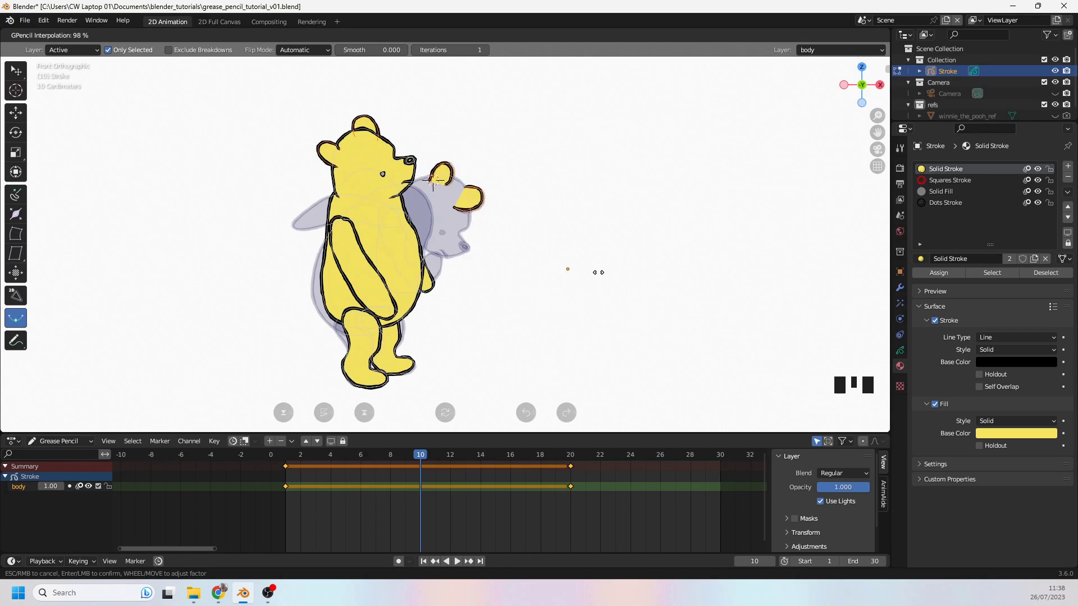
{"action": "key", "text": "ctrl+z"}
{"action": "left_click", "coordinate": [366, 119]}
{"action": "left_click", "coordinate": [484, 197]}
{"action": "left_click", "coordinate": [230, 203]}
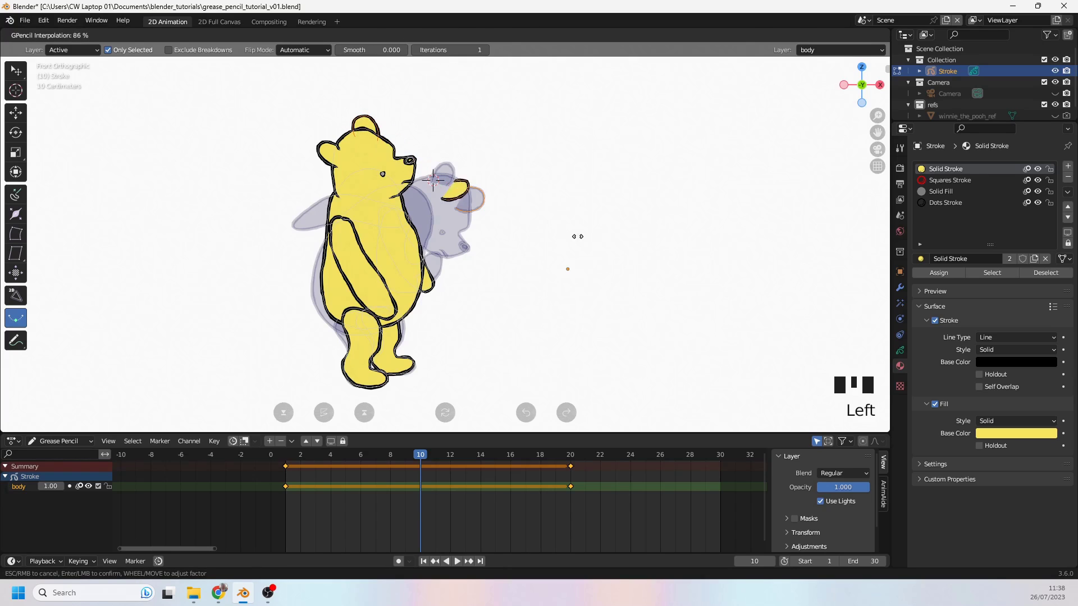
Cancel the interpolation and, in Edit Mode with Multiframe on, pick the small ear stroke on Pooh's head
{"action": "key", "text": "ctrl+z"}
{"action": "left_click_drag", "start_coordinate": [297, 56], "coordinate": [290, 66]}
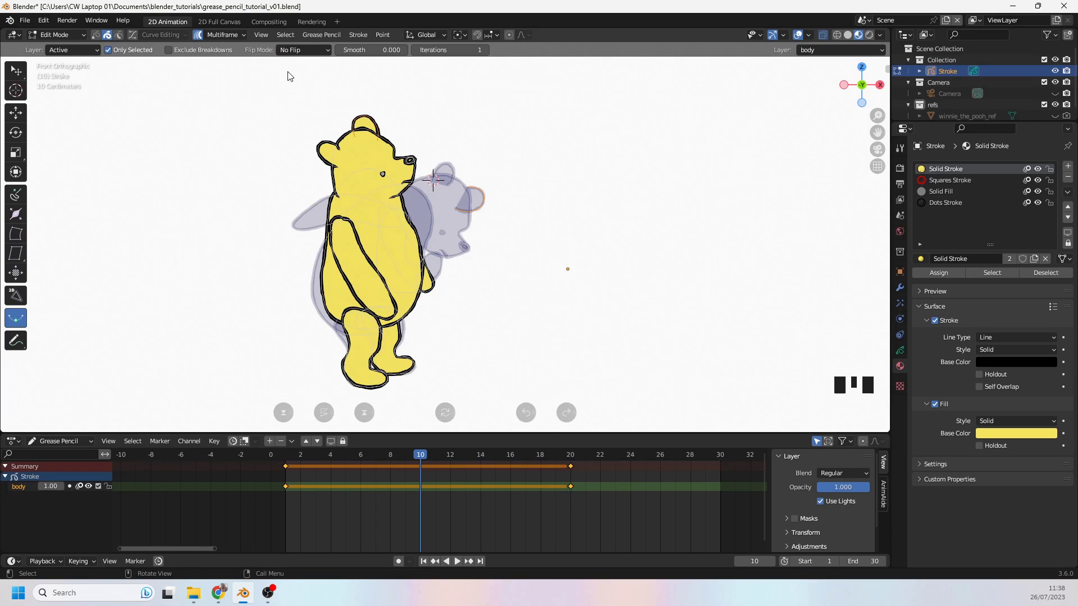
{"action": "left_click", "coordinate": [207, 152]}
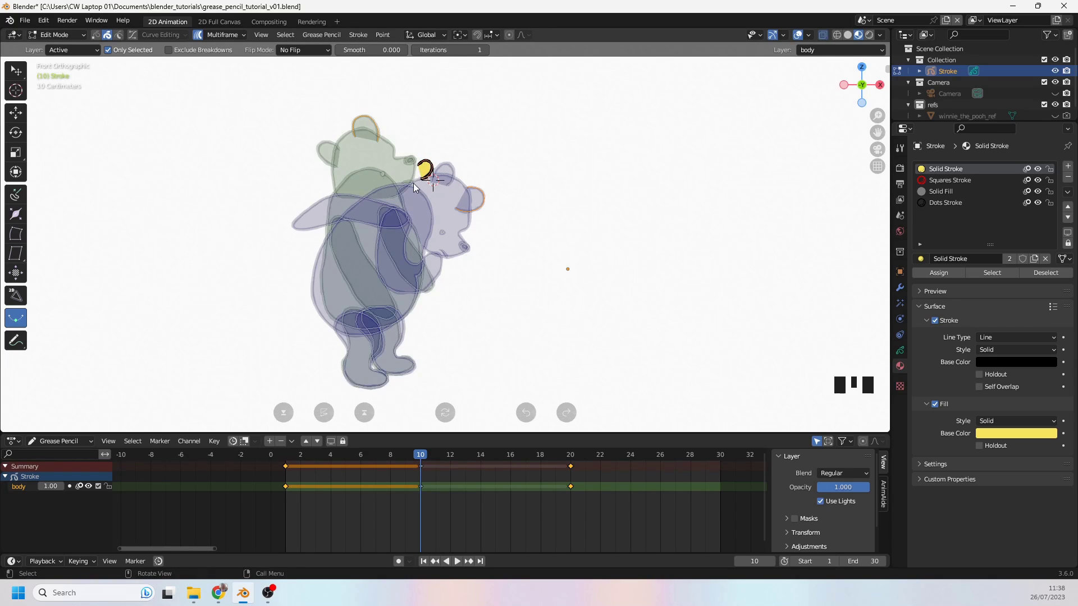
{"action": "right_click", "coordinate": [426, 177]}
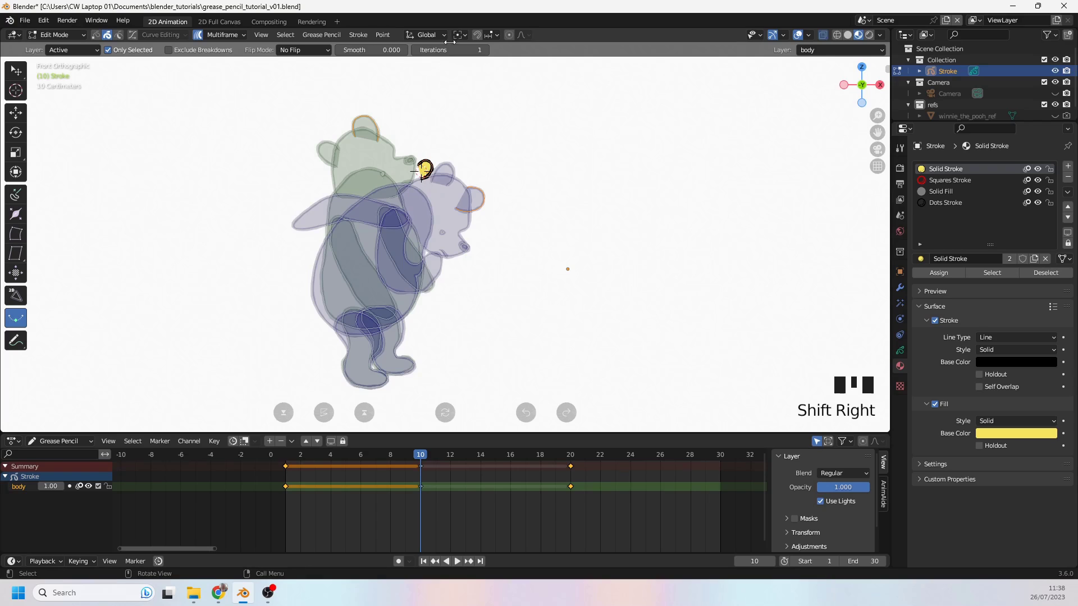
{"action": "left_click_drag", "start_coordinate": [463, 40], "coordinate": [507, 140]}
{"action": "key", "text": "s"}
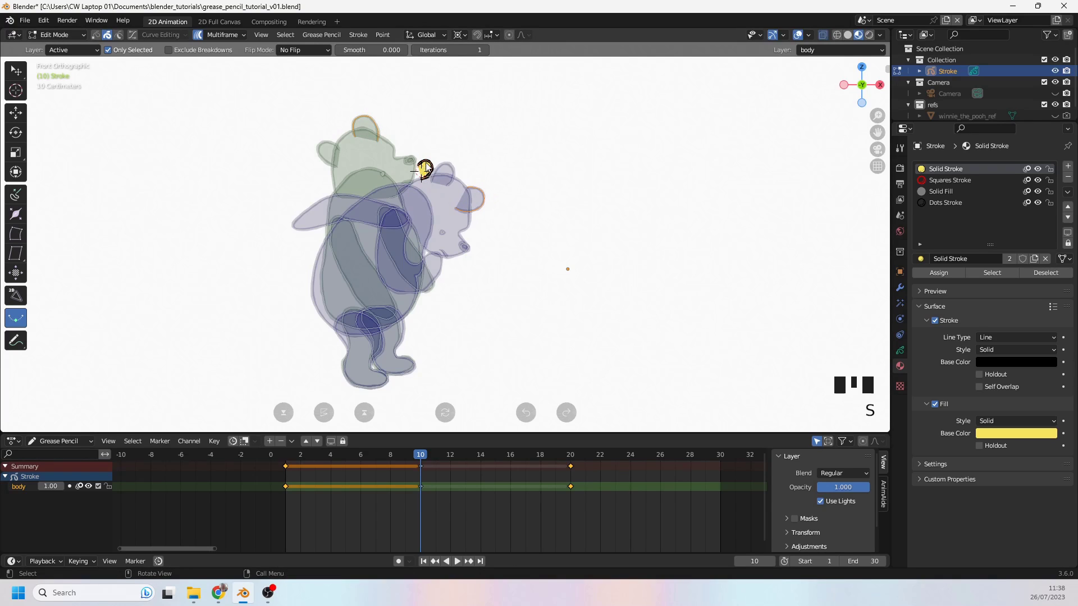
{"action": "left_click", "coordinate": [433, 167]}
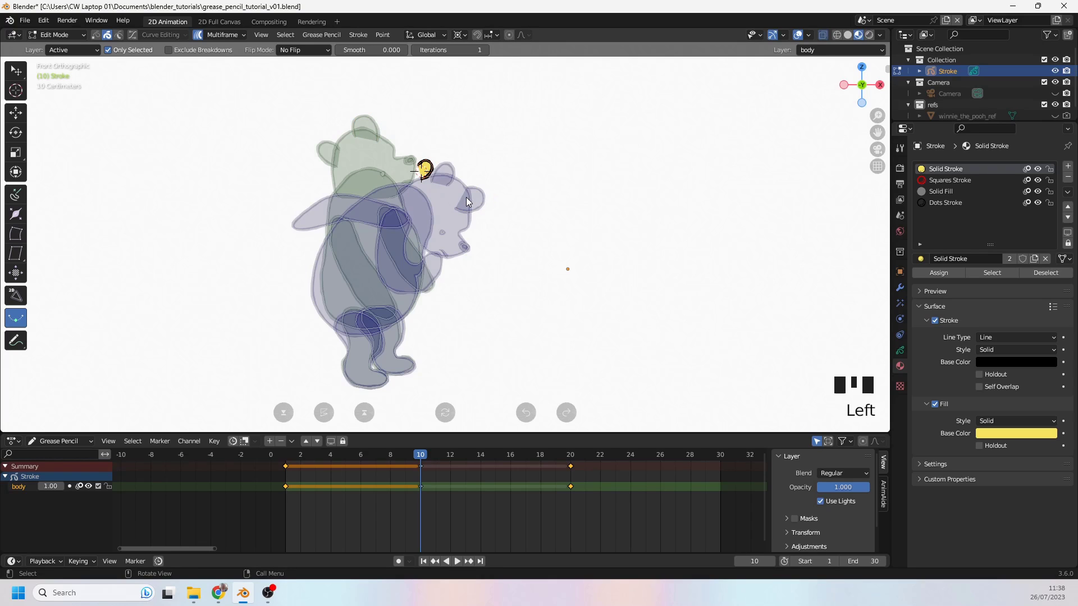
Enlarge the ear stroke with S, then shift its place in the stroke order via Arrange shortcuts
{"action": "key", "text": "s"}
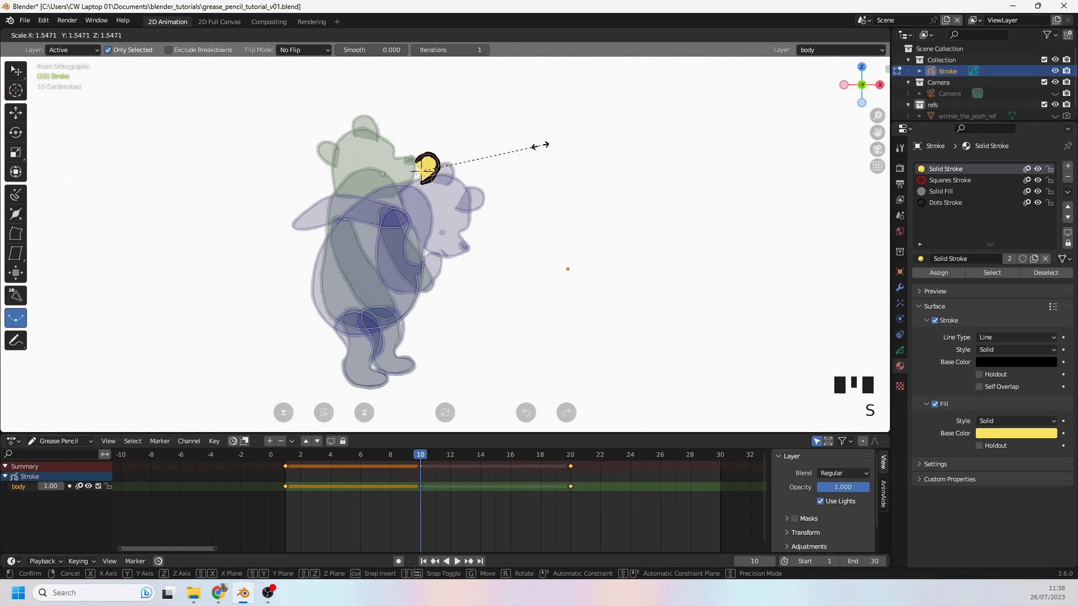
{"action": "left_click_drag", "start_coordinate": [419, 457], "coordinate": [518, 477]}
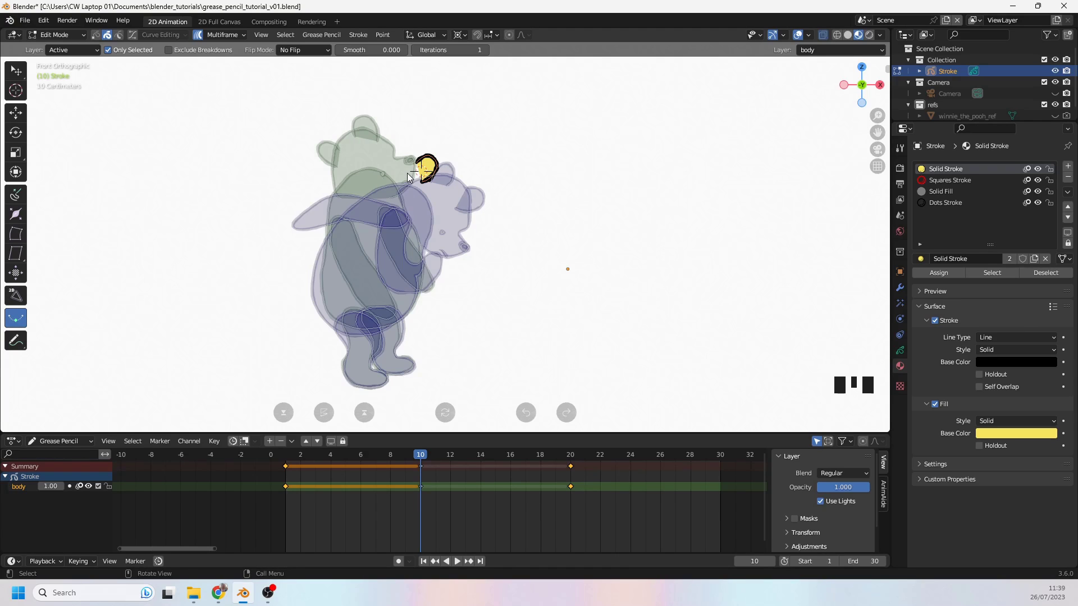
{"action": "key", "text": "ctrl+z"}
{"action": "key", "text": "ctrl+z"}
{"action": "key", "text": "ctrl+z"}
{"action": "key", "text": "ctrl+z"}
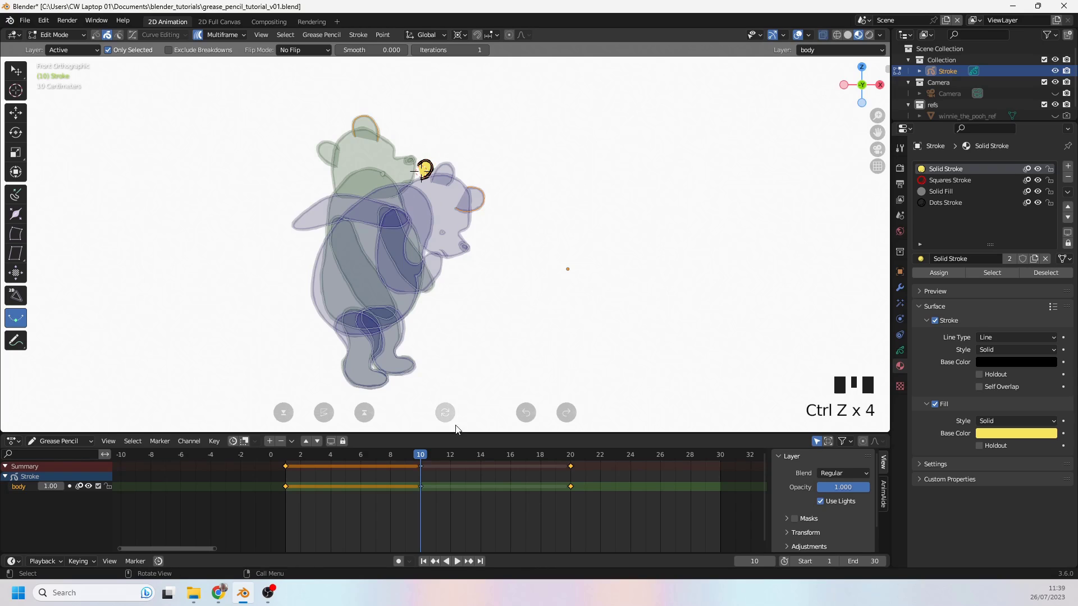
Delete the old frame-10 drawing and interpolate a fresh in-between from frames 1 and 20, confirming it
{"action": "left_click", "coordinate": [423, 471]}
{"action": "key", "text": "Delete"}
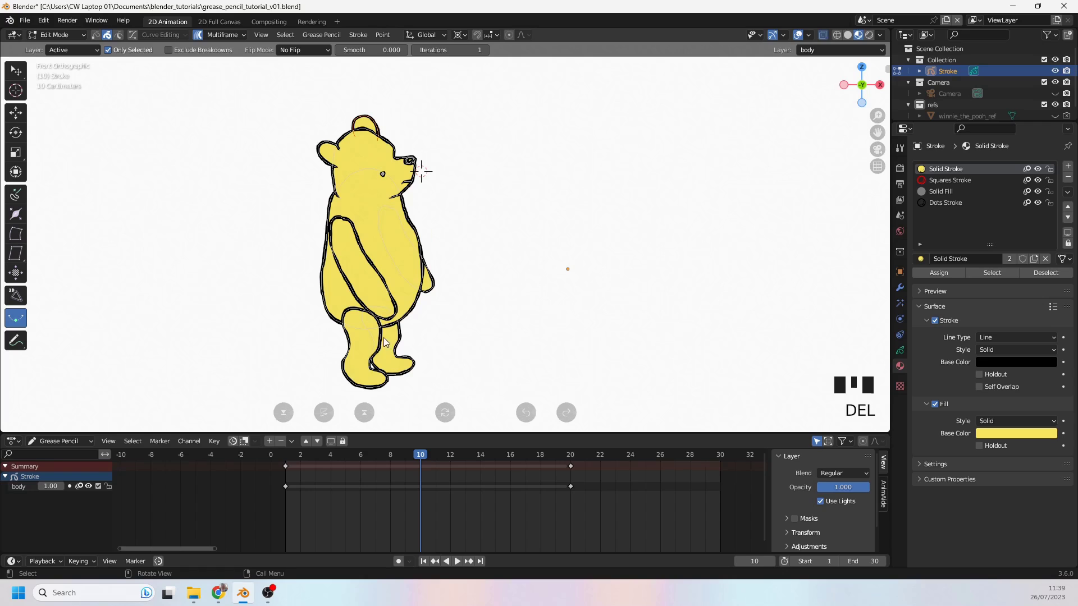
{"action": "left_click", "coordinate": [385, 339]}
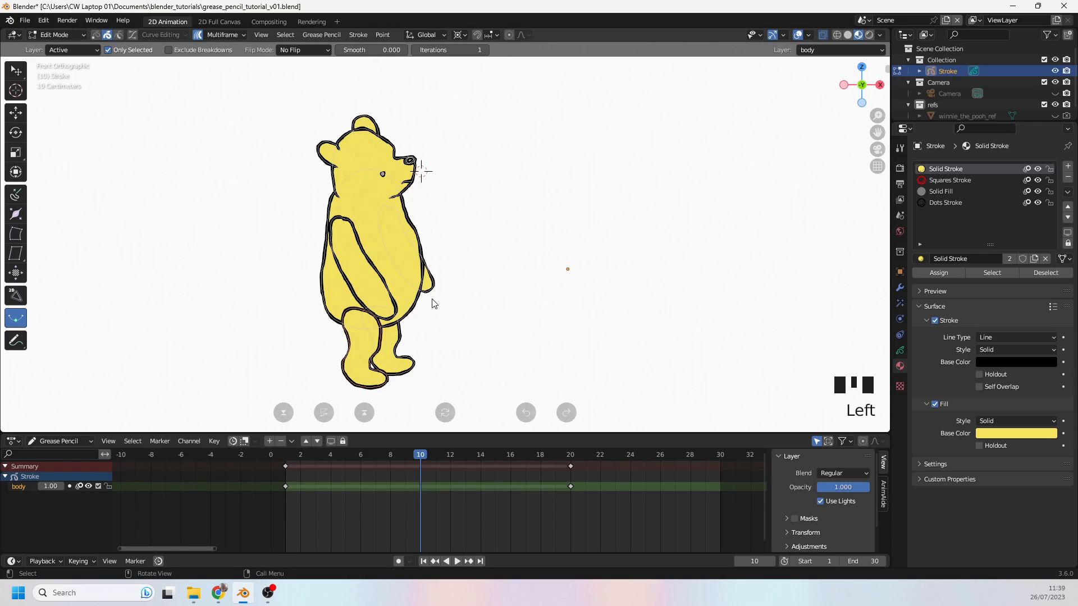
{"action": "key", "text": "a"}
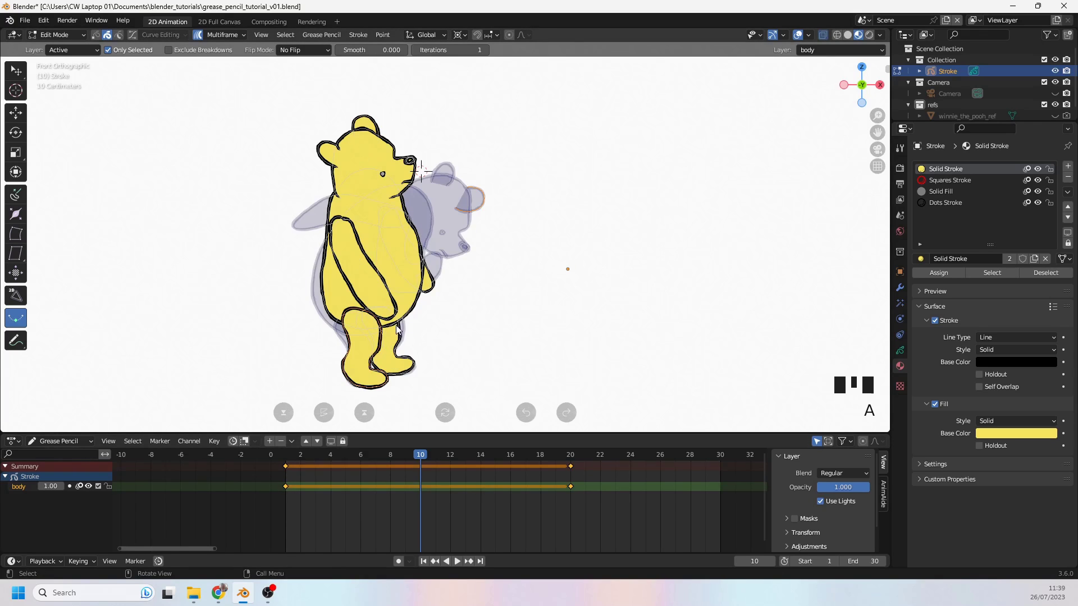
{"action": "left_click_drag", "start_coordinate": [375, 348], "coordinate": [390, 274]}
{"action": "scroll", "scroll_direction": "up", "scroll_amount": 3}
{"action": "left_click", "coordinate": [228, 310]}
{"action": "scroll", "scroll_direction": "down", "scroll_amount": 3}
{"action": "left_click", "coordinate": [341, 306]}
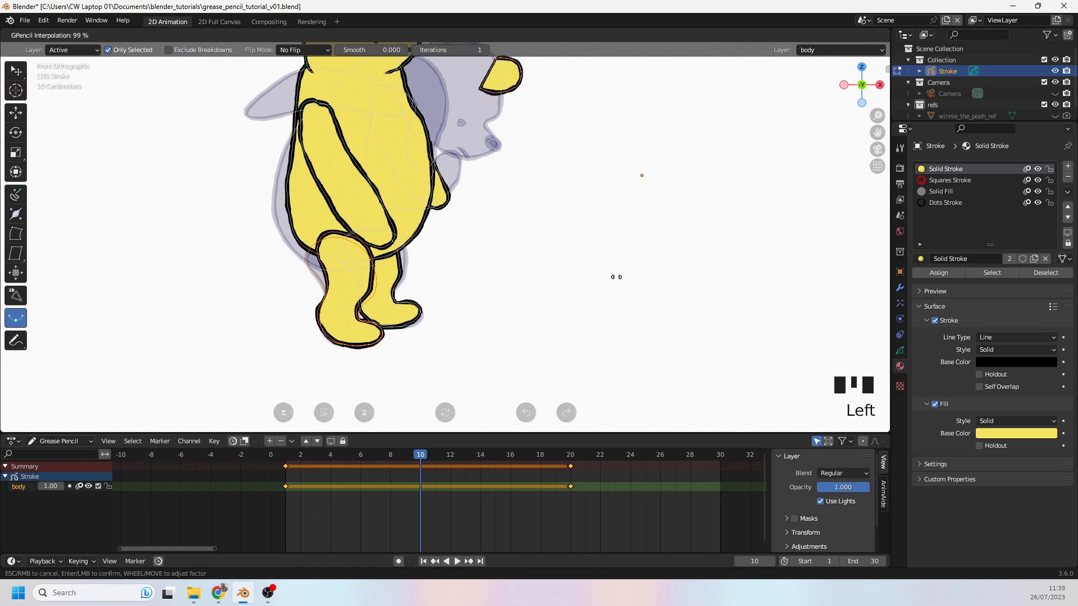
{"action": "scroll", "scroll_direction": "down", "scroll_amount": 3}
{"action": "scroll", "scroll_direction": "up", "scroll_amount": 3}
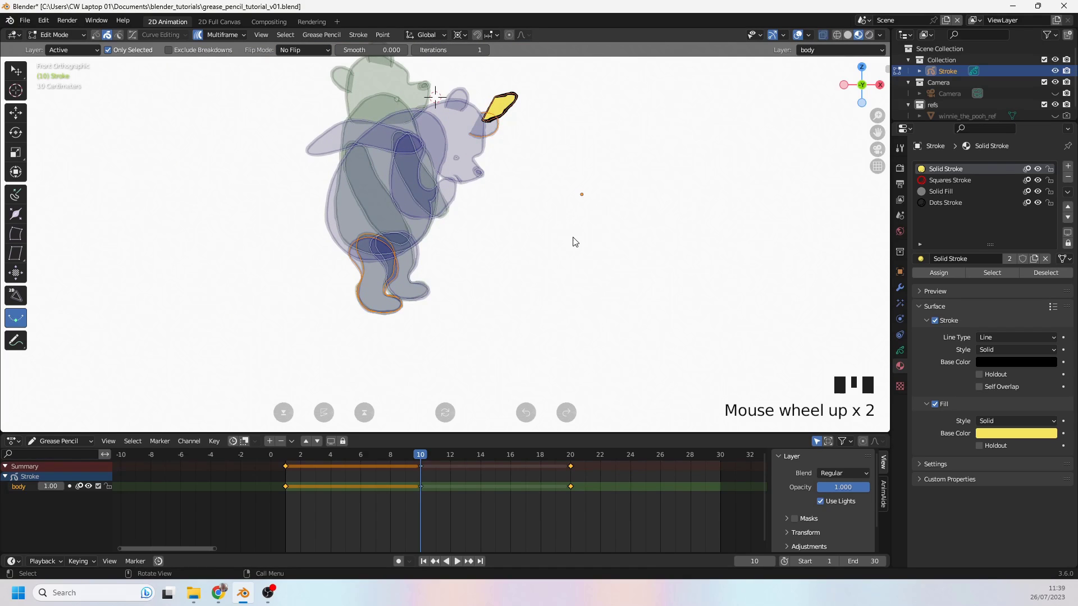
Reposition the ear stroke near the head and change its place in the stroke order
{"action": "left_click", "coordinate": [564, 244]}
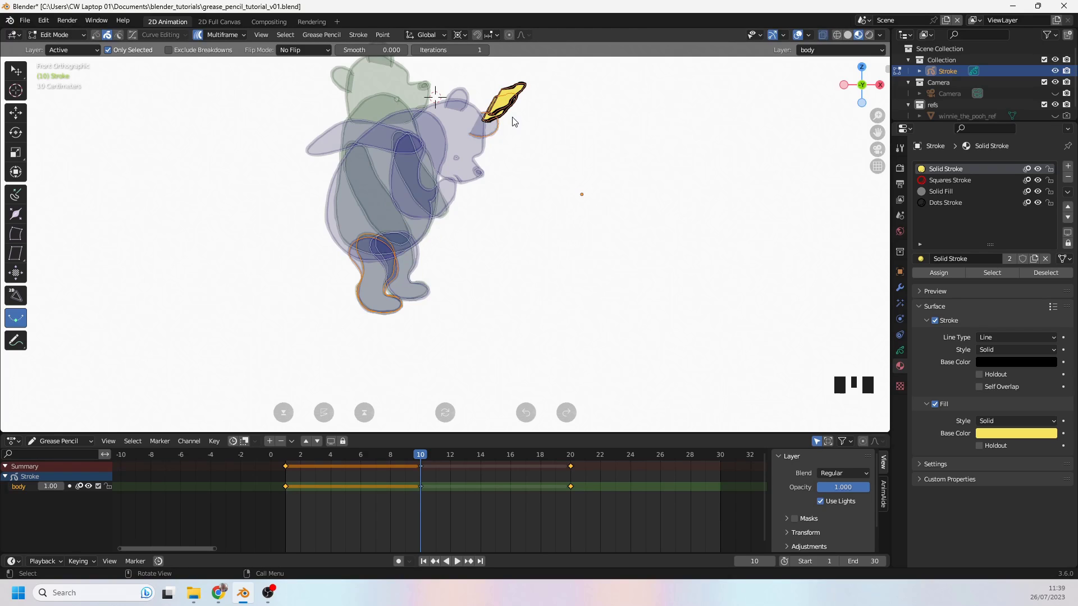
{"action": "left_click_drag", "start_coordinate": [454, 201], "coordinate": [401, 258]}
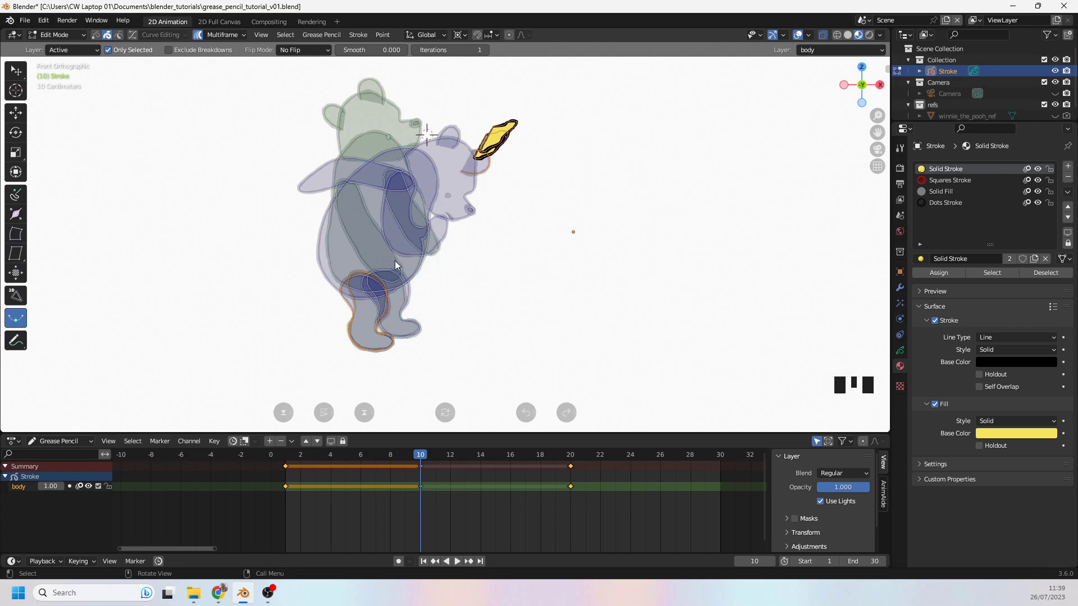
{"action": "key", "text": "ctrl+z"}
{"action": "key", "text": "ctrl+z"}
{"action": "key", "text": "alt+a"}
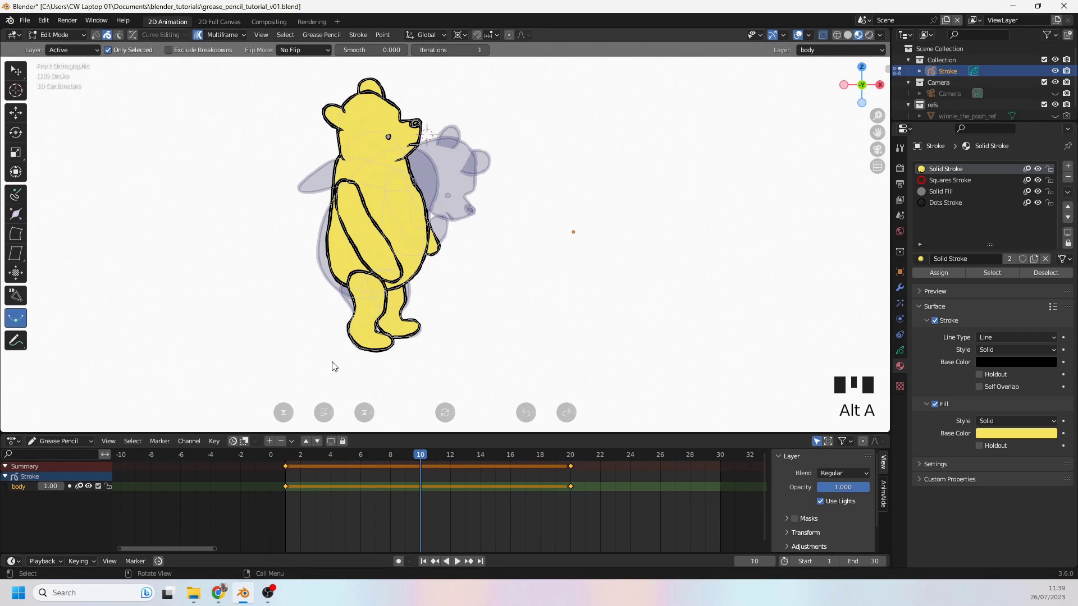
Zoom and pan toward Pooh's legs to inspect how they morph in the in-between
{"action": "scroll", "scroll_direction": "up", "scroll_amount": 3}
{"action": "left_click_drag", "start_coordinate": [326, 319], "coordinate": [425, 256]}
{"action": "scroll", "scroll_direction": "down", "scroll_amount": 3}
{"action": "left_click_drag", "start_coordinate": [310, 312], "coordinate": [406, 231]}
{"action": "scroll", "scroll_direction": "down", "scroll_amount": 3}
{"action": "left_click", "coordinate": [383, 275]}
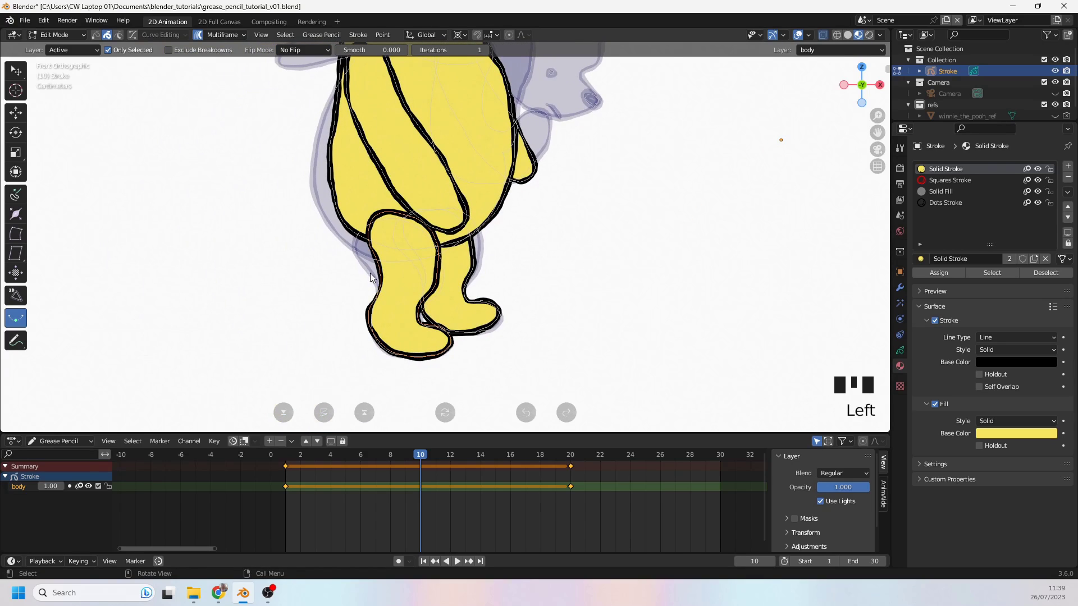
{"action": "left_click", "coordinate": [367, 271]}
{"action": "scroll", "scroll_direction": "down", "scroll_amount": 3}
{"action": "left_click_drag", "start_coordinate": [490, 285], "coordinate": [441, 294]}
{"action": "scroll", "scroll_direction": "down", "scroll_amount": 3}
{"action": "scroll", "scroll_direction": "down", "scroll_amount": 3}
{"action": "left_click", "coordinate": [408, 328]}
Re-run the frame-10 interpolation twice, bringing the whole bear back into view and confirming the drawing
{"action": "key", "text": "ctrl+z"}
{"action": "scroll", "scroll_direction": "up", "scroll_amount": 3}
{"action": "key", "text": "alt+a"}
{"action": "left_click", "coordinate": [418, 264]}
{"action": "left_click", "coordinate": [423, 256]}
{"action": "left_click", "coordinate": [446, 310]}
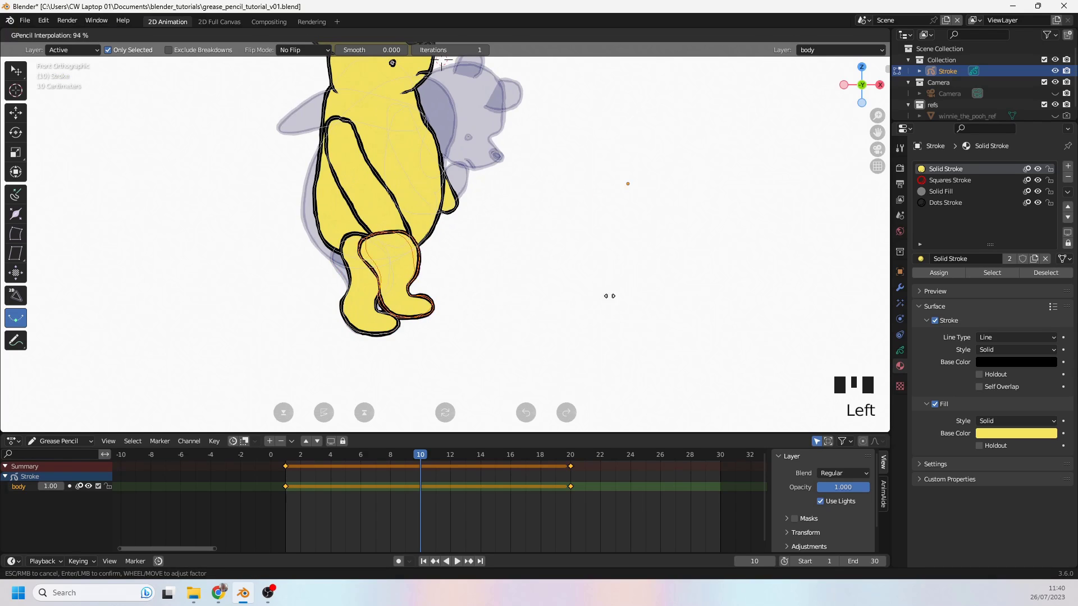
{"action": "key", "text": "ctrl+z"}
{"action": "scroll", "scroll_direction": "down", "scroll_amount": 3}
{"action": "left_click_drag", "start_coordinate": [504, 273], "coordinate": [509, 310]}
{"action": "scroll", "scroll_direction": "up", "scroll_amount": 3}
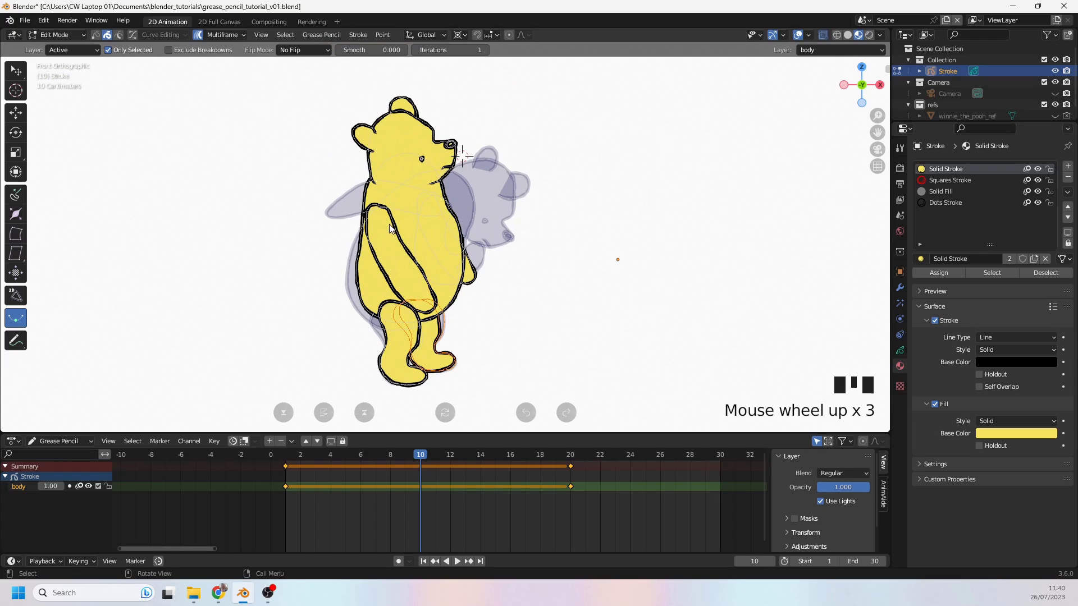
{"action": "left_click", "coordinate": [395, 231]}
Reframe the view around the bear and start another interpolation preview on frame 10
{"action": "scroll", "scroll_direction": "up", "scroll_amount": 3}
{"action": "left_click_drag", "start_coordinate": [334, 232], "coordinate": [344, 185]}
{"action": "left_click", "coordinate": [342, 185]}
{"action": "scroll", "scroll_direction": "down", "scroll_amount": 3}
{"action": "left_click", "coordinate": [296, 253]}
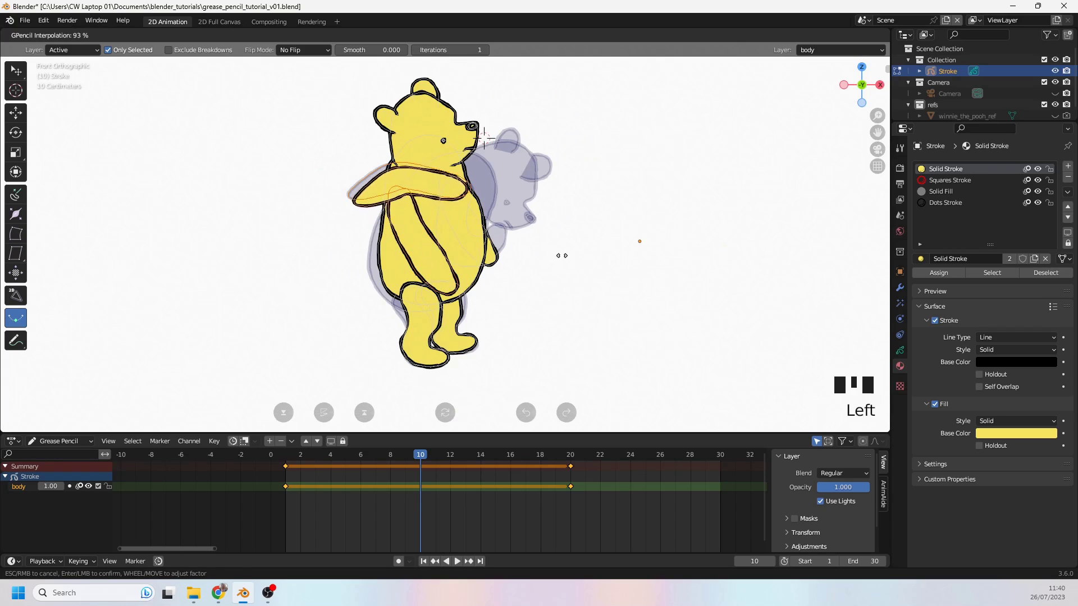
{"action": "key", "text": "ctrl+z"}
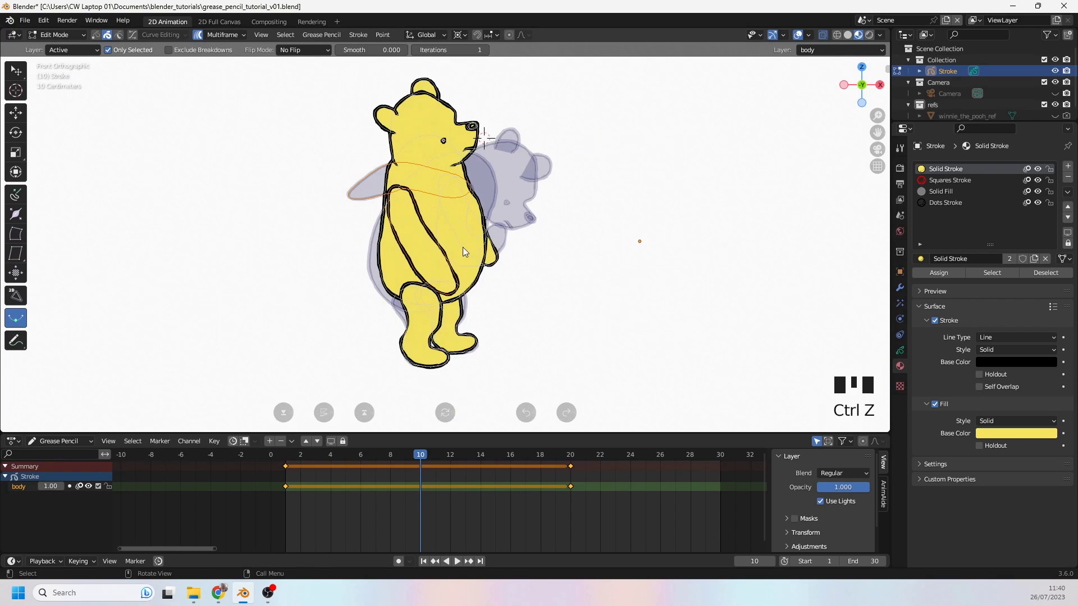
{"action": "key", "text": "alt+a"}
{"action": "left_click", "coordinate": [464, 242]}
{"action": "left_click", "coordinate": [508, 251]}
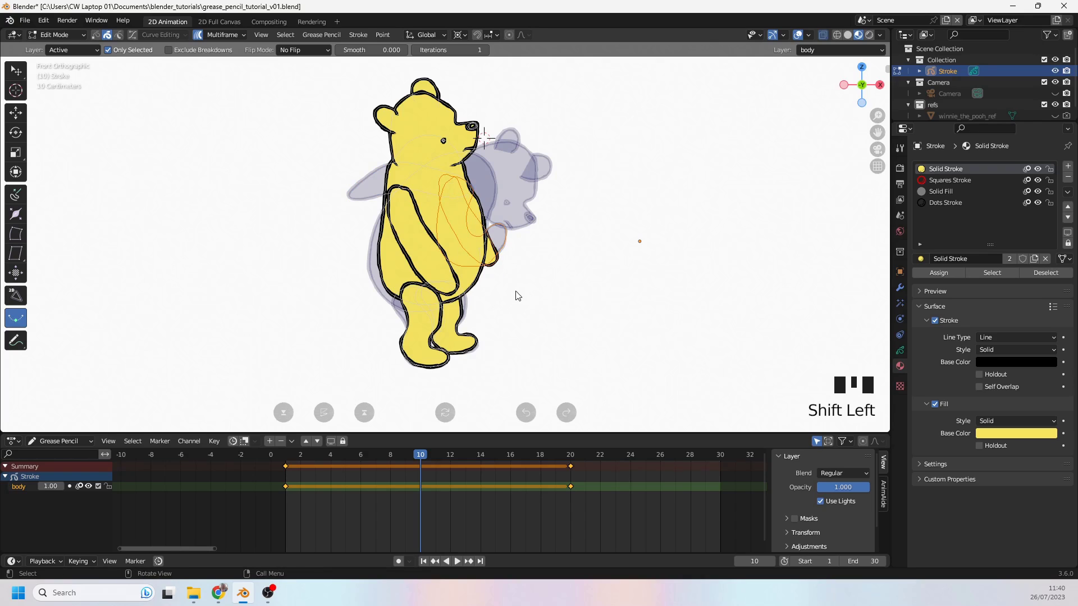
{"action": "left_click", "coordinate": [548, 307]}
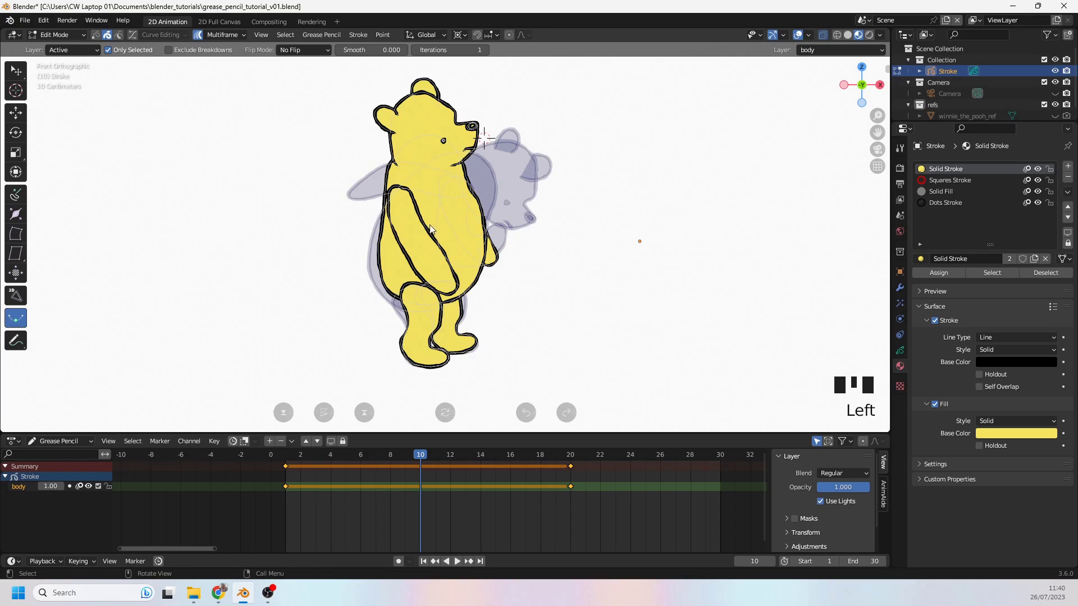
{"action": "left_click", "coordinate": [427, 229]}
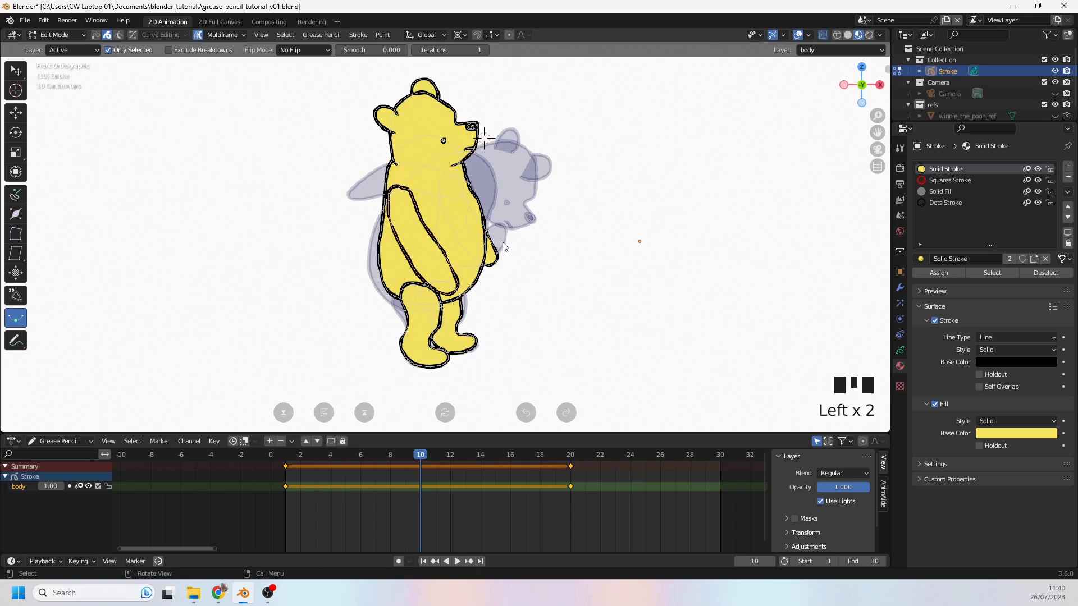
{"action": "left_click", "coordinate": [508, 245]}
{"action": "left_click", "coordinate": [519, 328]}
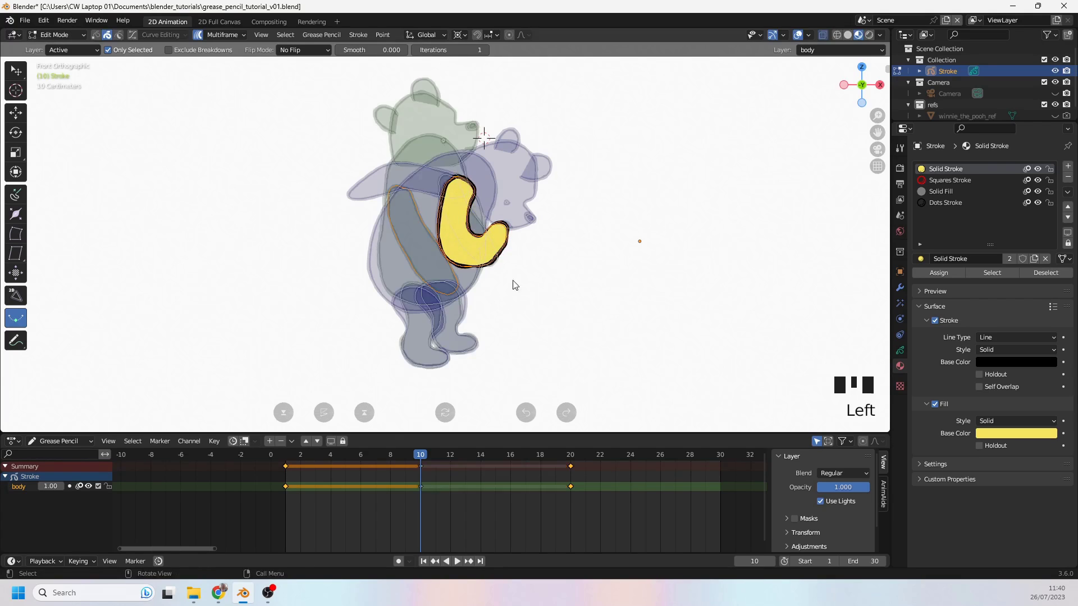
{"action": "key", "text": "ctrl+z"}
{"action": "key", "text": "alt+a"}
{"action": "left_click", "coordinate": [496, 250]}
{"action": "left_click", "coordinate": [355, 201]}
{"action": "left_click", "coordinate": [315, 258]}
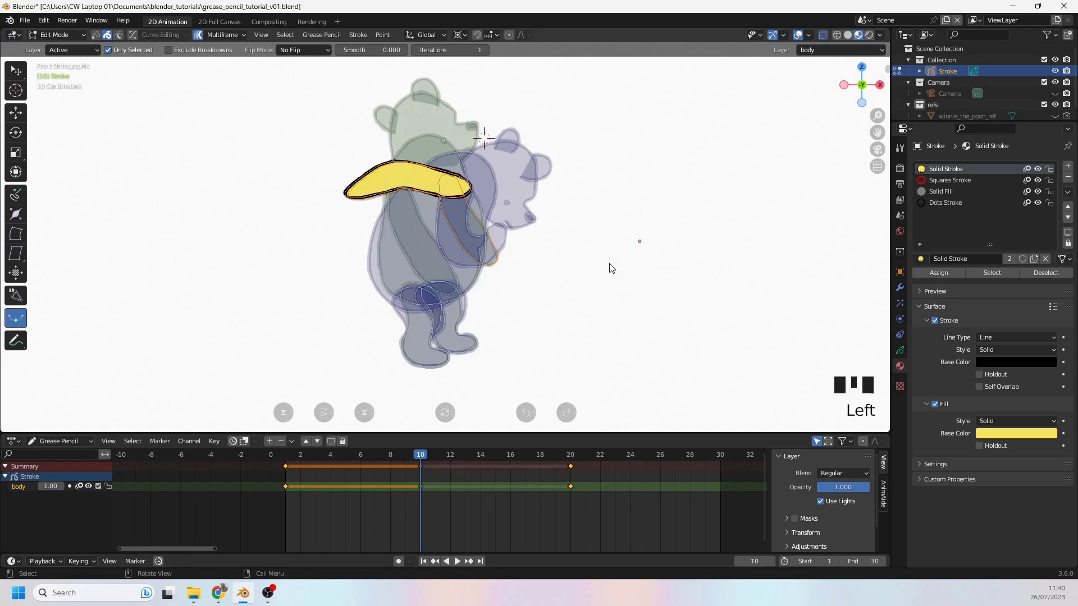
{"action": "key", "text": "ctrl+z"}
{"action": "scroll", "scroll_direction": "down", "scroll_amount": 3}
{"action": "scroll", "scroll_direction": "up", "scroll_amount": 3}
{"action": "scroll", "scroll_direction": "up", "scroll_amount": 3}
{"action": "left_click_drag", "start_coordinate": [461, 167], "coordinate": [425, 224]}
{"action": "scroll", "scroll_direction": "down", "scroll_amount": 3}
{"action": "scroll", "scroll_direction": "up", "scroll_amount": 3}
{"action": "left_click", "coordinate": [434, 168]}
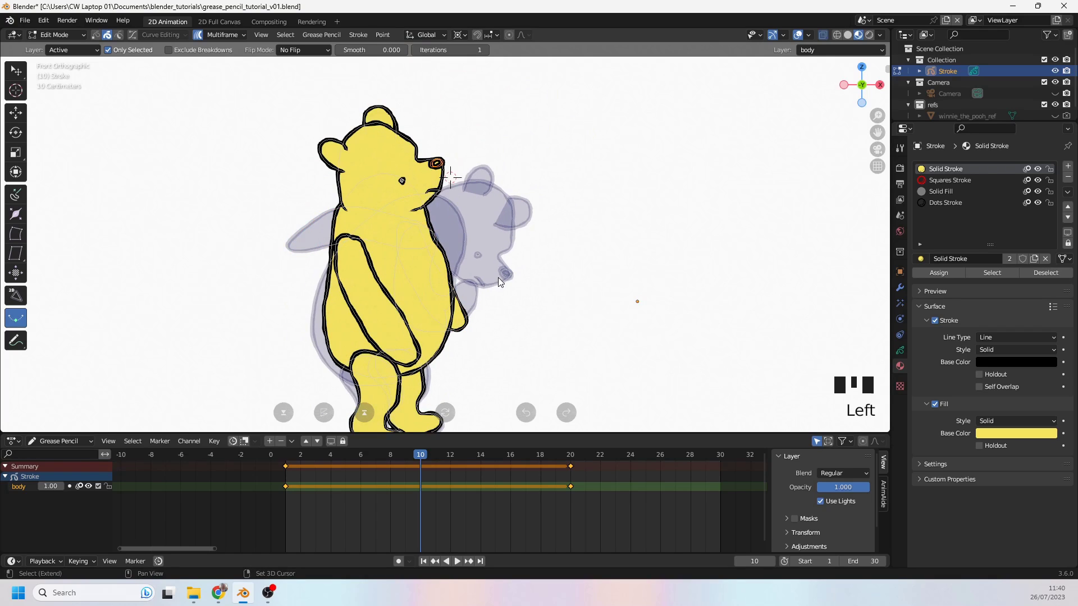
{"action": "left_click", "coordinate": [505, 278]}
{"action": "left_click", "coordinate": [499, 334]}
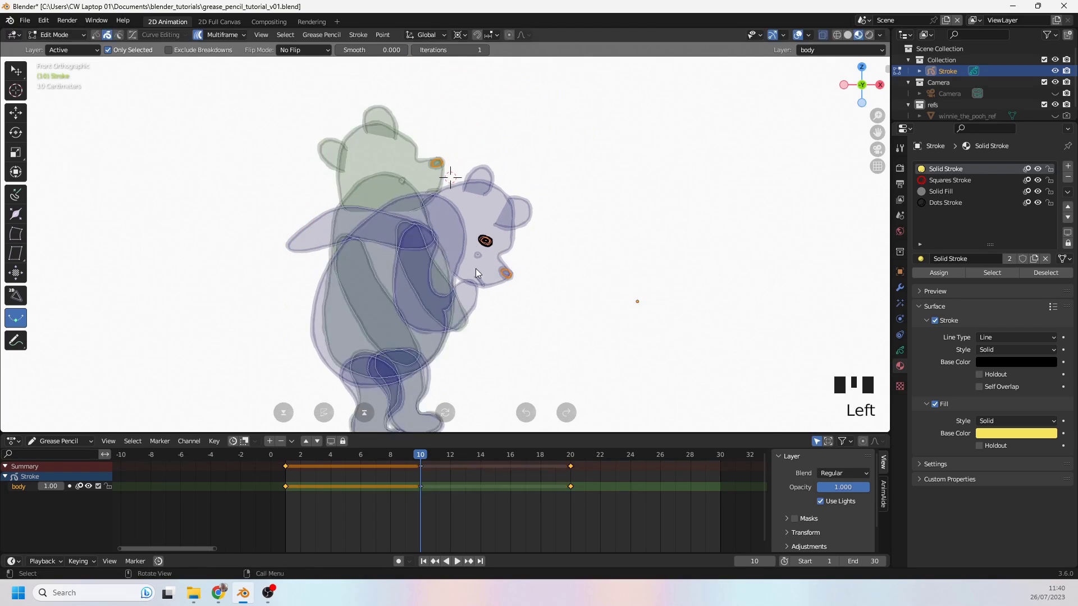
{"action": "key", "text": "ctrl+z"}
{"action": "left_click", "coordinate": [404, 186]}
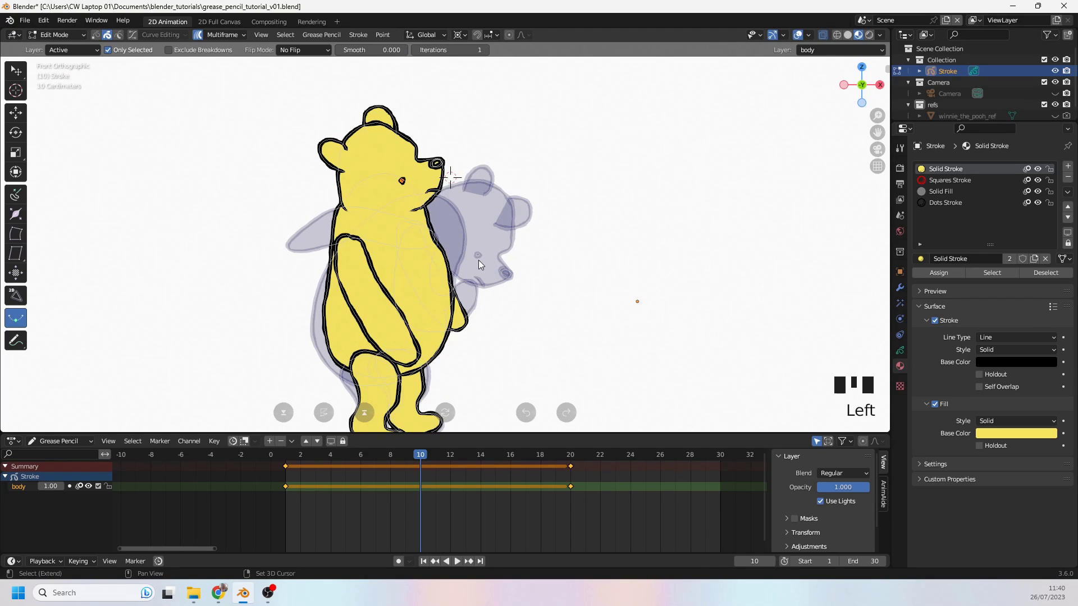
{"action": "left_click", "coordinate": [481, 262]}
{"action": "left_click", "coordinate": [566, 257]}
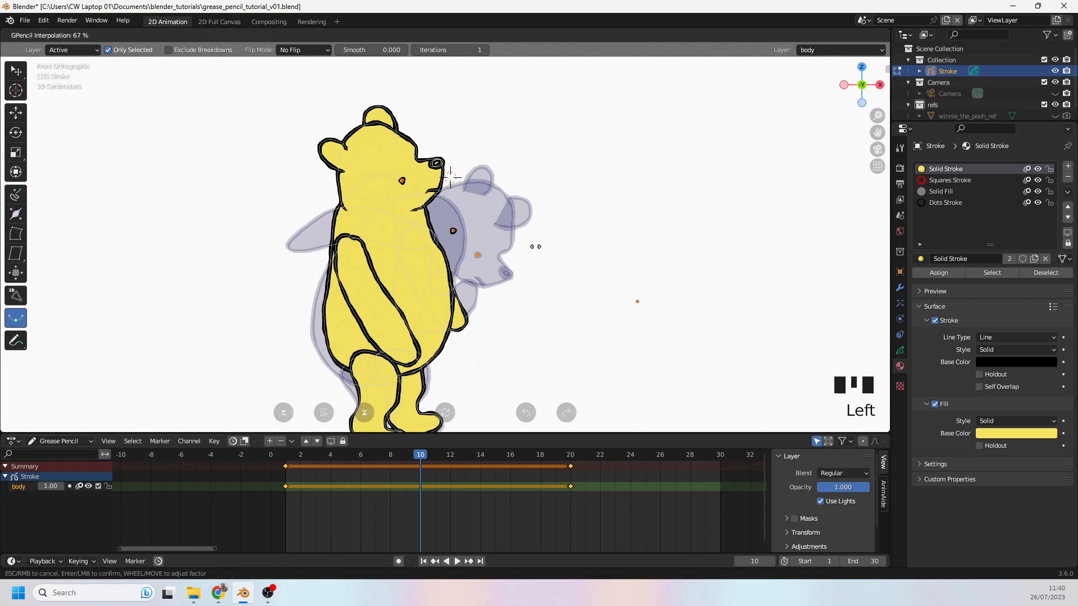
{"action": "key", "text": "ctrl+z"}
{"action": "left_click", "coordinate": [432, 194]}
{"action": "left_click", "coordinate": [485, 283]}
{"action": "left_click", "coordinate": [554, 226]}
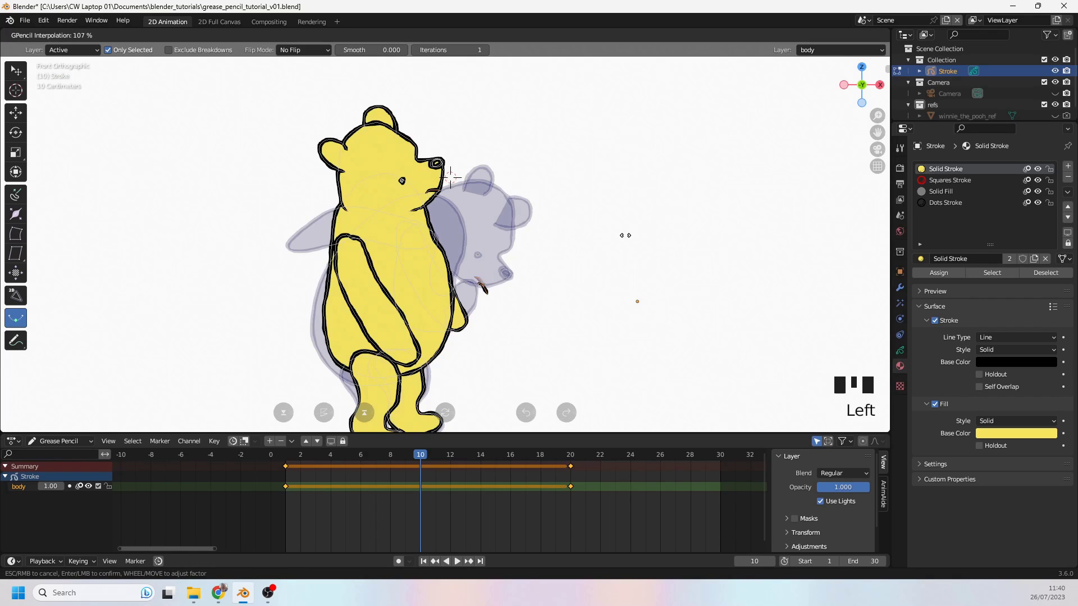
{"action": "key", "text": "ctrl+z"}
{"action": "scroll", "scroll_direction": "down", "scroll_amount": 3}
{"action": "scroll", "scroll_direction": "up", "scroll_amount": 3}
{"action": "scroll", "scroll_direction": "up", "scroll_amount": 3}
{"action": "scroll", "scroll_direction": "down", "scroll_amount": 3}
{"action": "left_click_drag", "start_coordinate": [471, 314], "coordinate": [463, 276]}
{"action": "scroll", "scroll_direction": "up", "scroll_amount": 3}
{"action": "scroll", "scroll_direction": "up", "scroll_amount": 3}
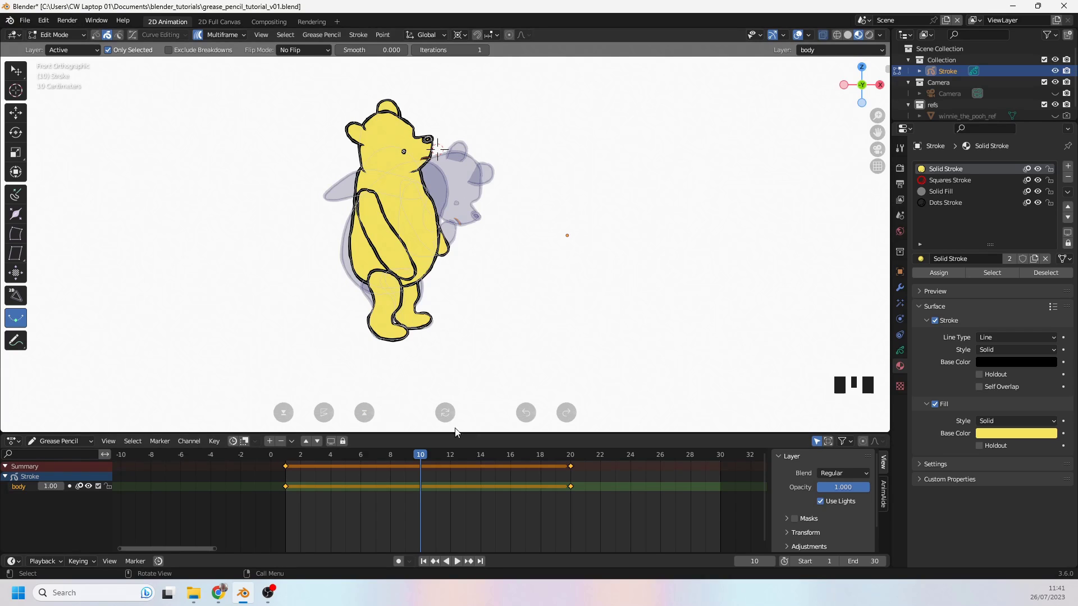
Jump to the hunched pose at frame 20 and zoom in to compare it with the standing pose
{"action": "key", "text": "alt+a"}
{"action": "left_click_drag", "start_coordinate": [572, 460], "coordinate": [424, 272]}
{"action": "scroll", "scroll_direction": "up", "scroll_amount": 3}
{"action": "scroll", "scroll_direction": "up", "scroll_amount": 3}
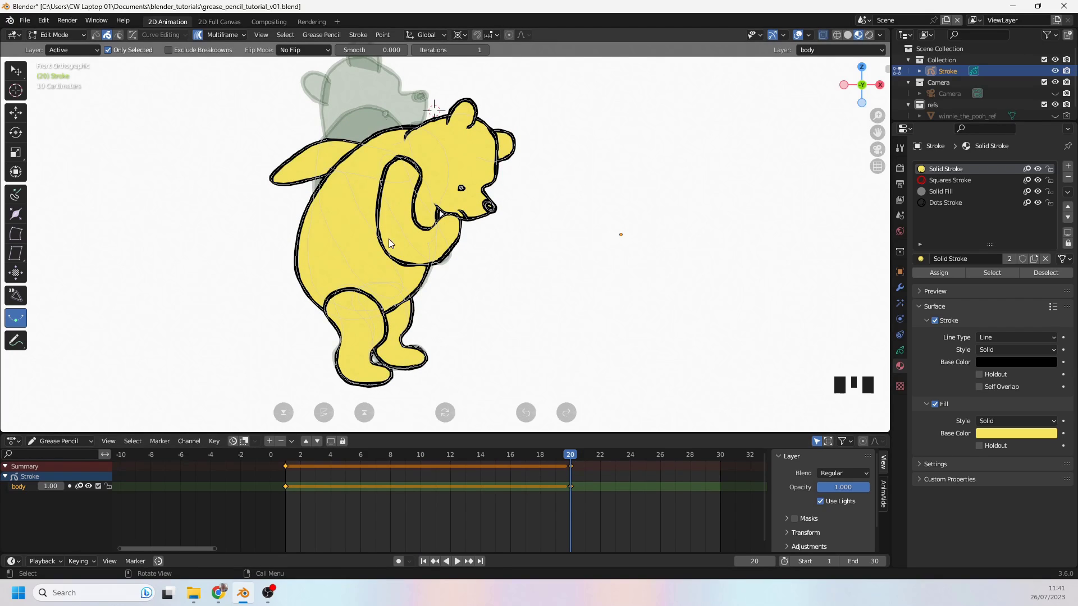
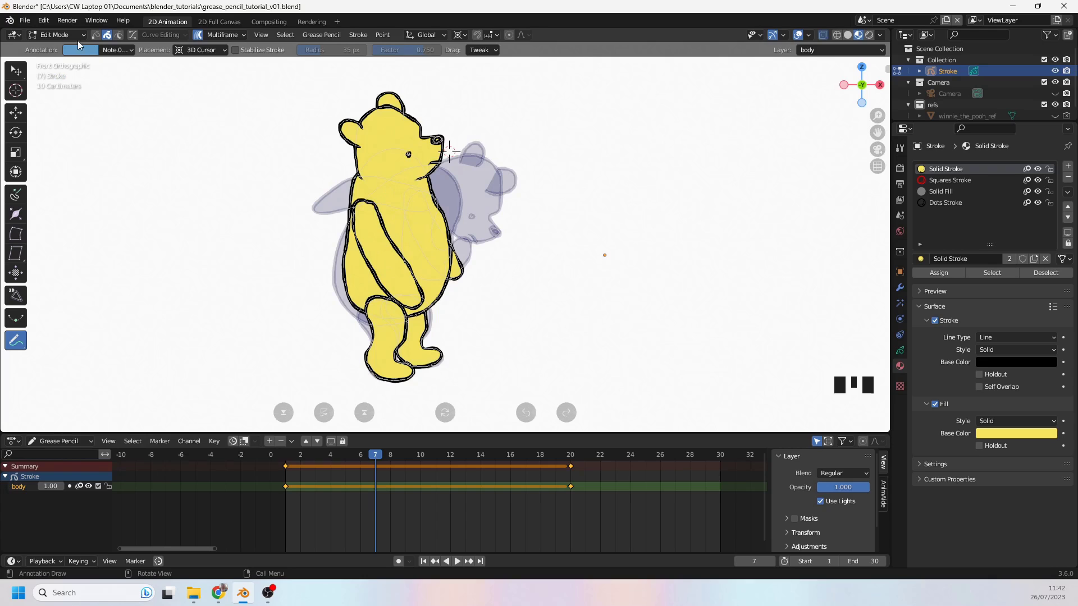
{"action": "left_click_drag", "start_coordinate": [26, 77], "coordinate": [385, 231]}
Scrub between the key poses back to frame 20, starting and cancelling a trial move of the curled arm
{"action": "key", "text": "g"}
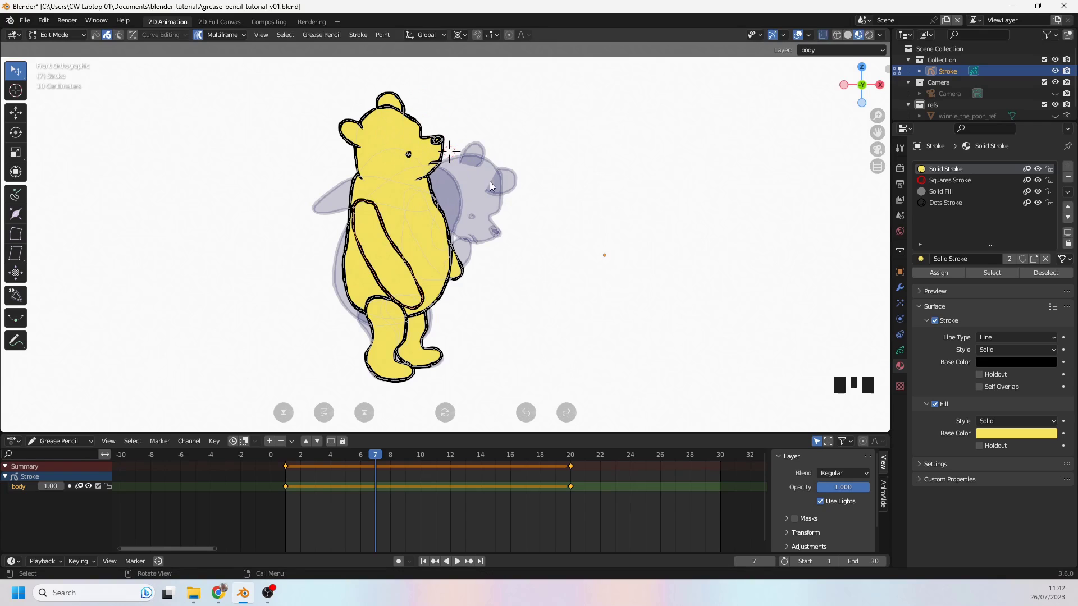
{"action": "left_click_drag", "start_coordinate": [577, 457], "coordinate": [428, 283]}
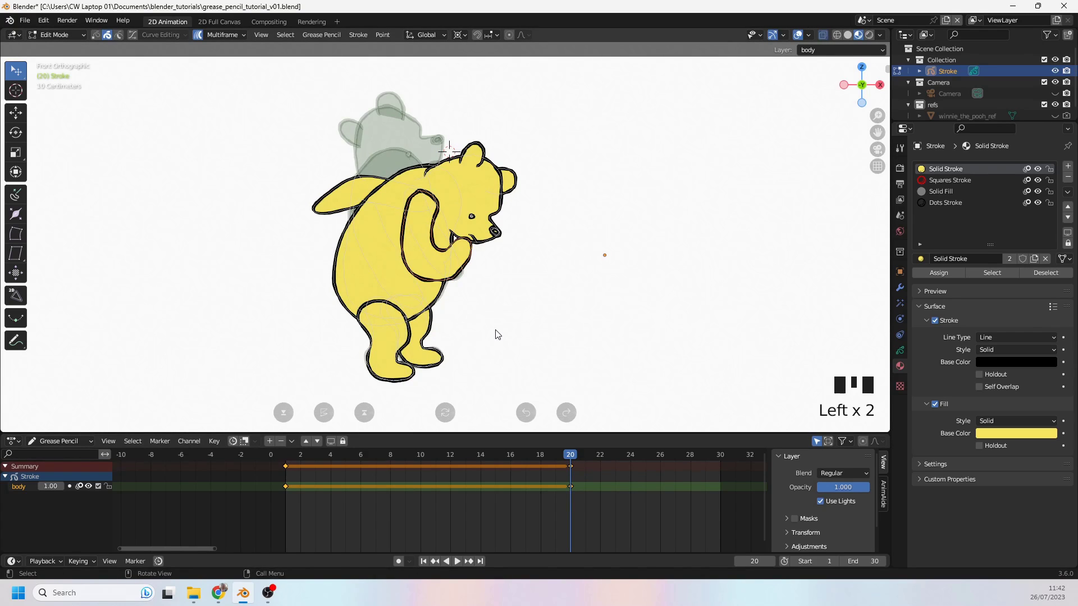
{"action": "key", "text": "g"}
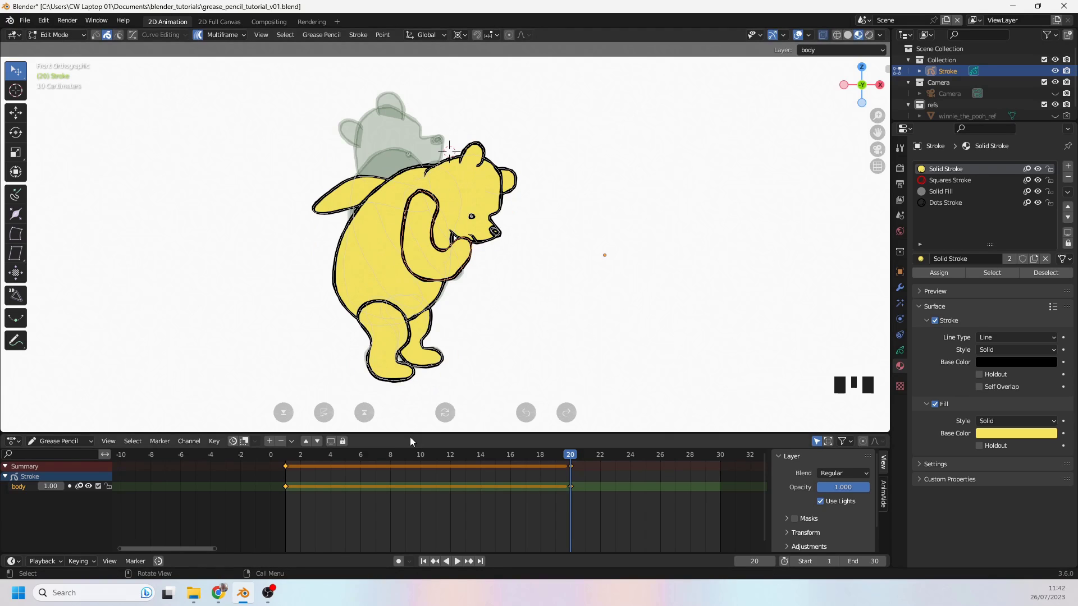
Scrub back to frame 1 and move Pooh's arm stroke up over his face with G
{"action": "left_click_drag", "start_coordinate": [288, 463], "coordinate": [399, 250]}
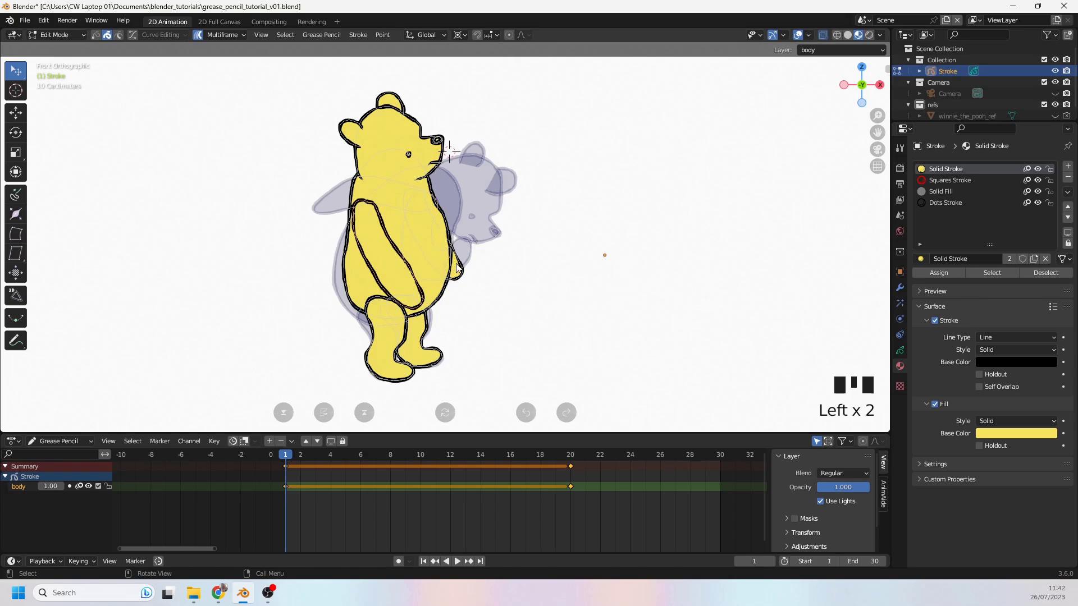
{"action": "key", "text": "g"}
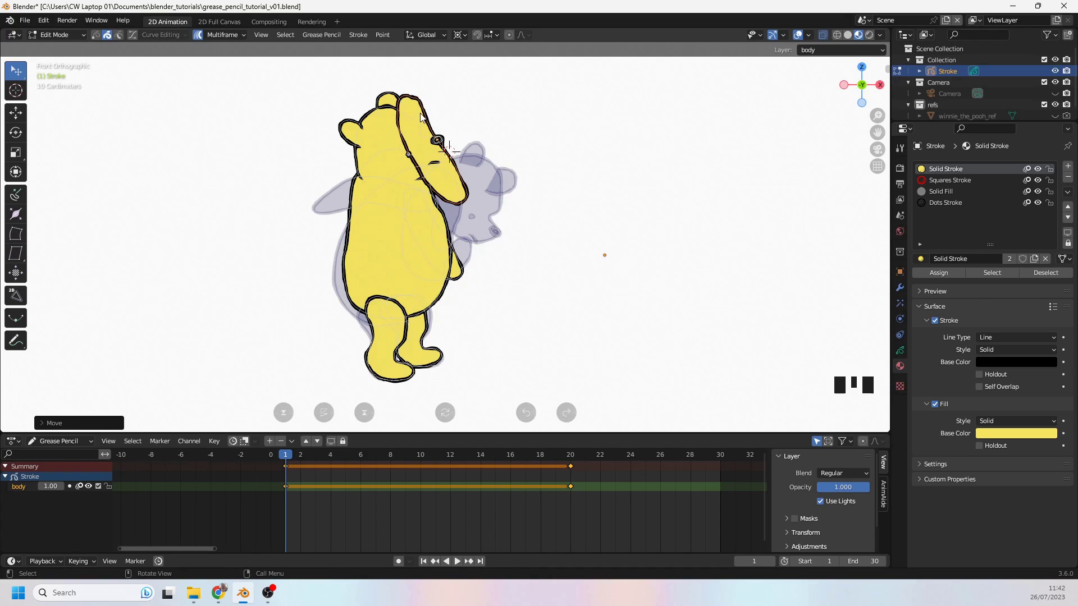
{"action": "left_click_drag", "start_coordinate": [424, 116], "coordinate": [495, 233]}
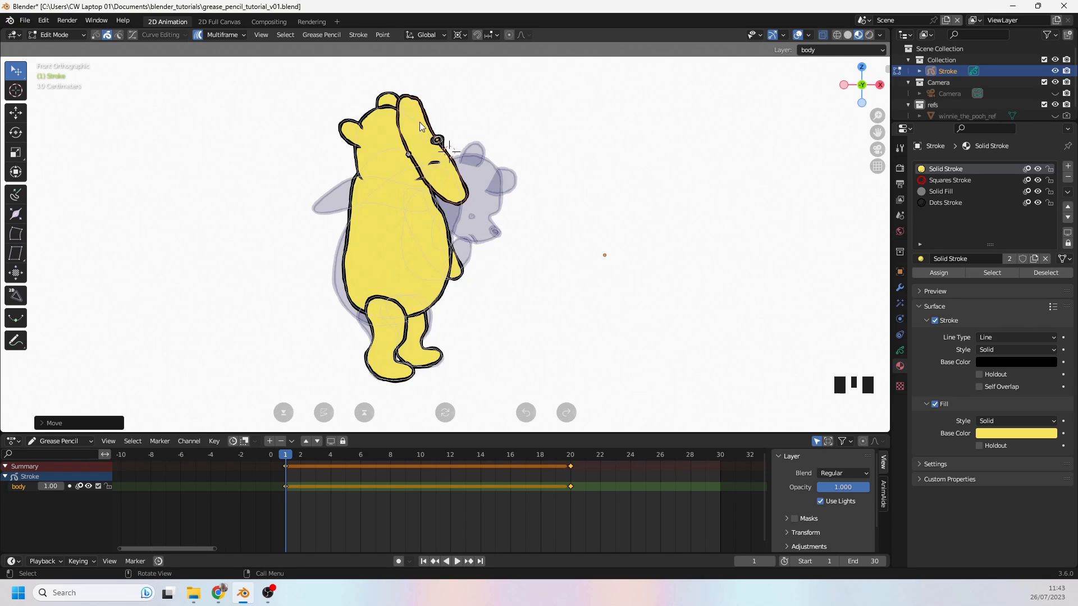
{"action": "left_click_drag", "start_coordinate": [432, 122], "coordinate": [439, 146]}
{"action": "scroll", "scroll_direction": "up", "scroll_amount": 3}
{"action": "left_click_drag", "start_coordinate": [429, 128], "coordinate": [483, 178]}
Push the raised arm stroke back in drawing order with repeated ] presses, then bring the whole bear into view
{"action": "key", "text": "]"}
{"action": "key", "text": "]"}
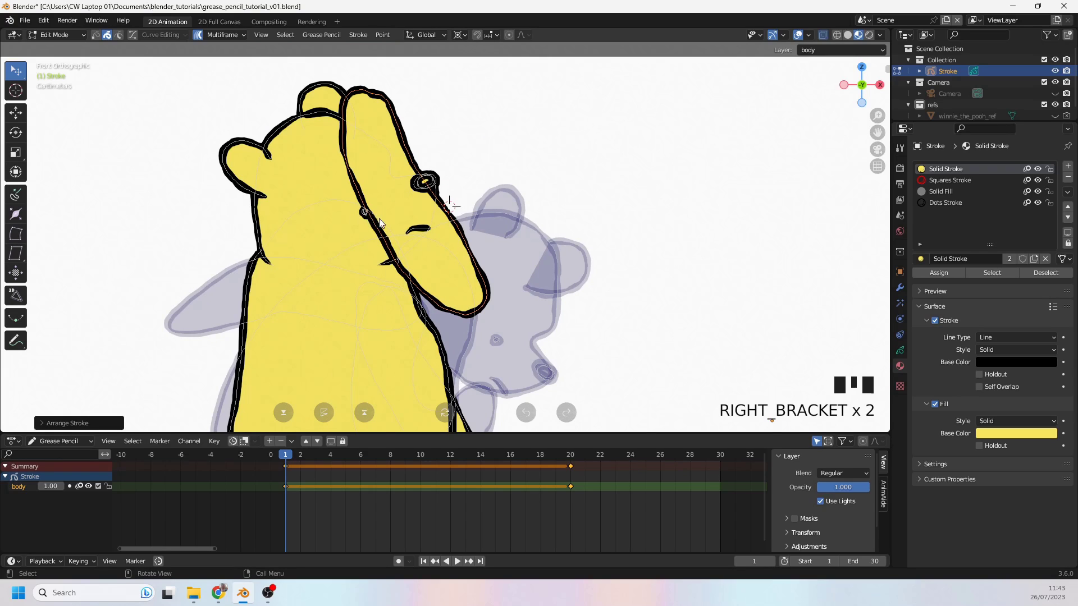
{"action": "key", "text": "]"}
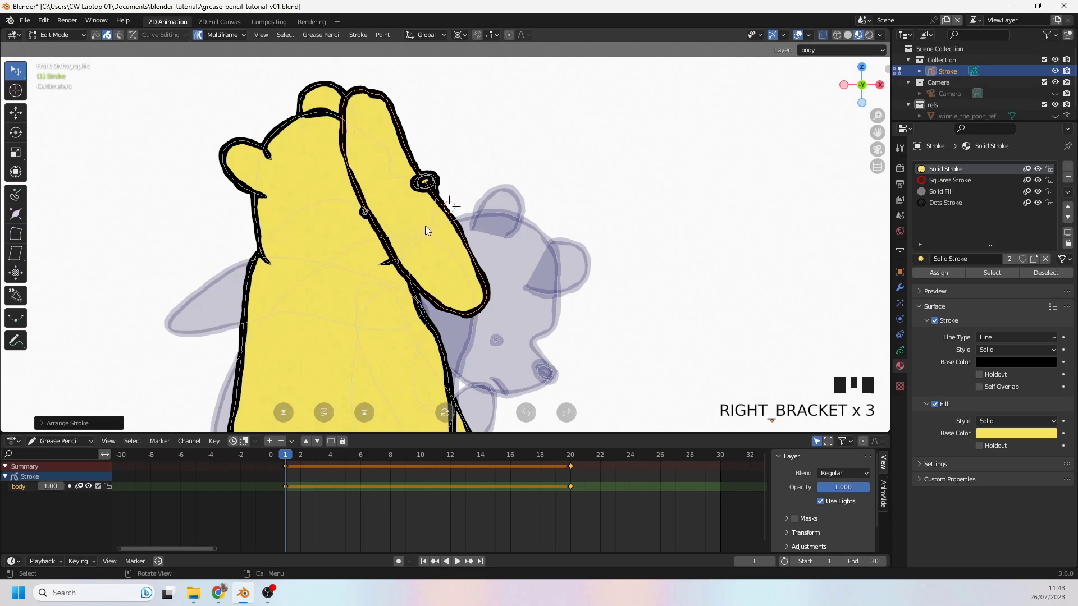
{"action": "key", "text": "]"}
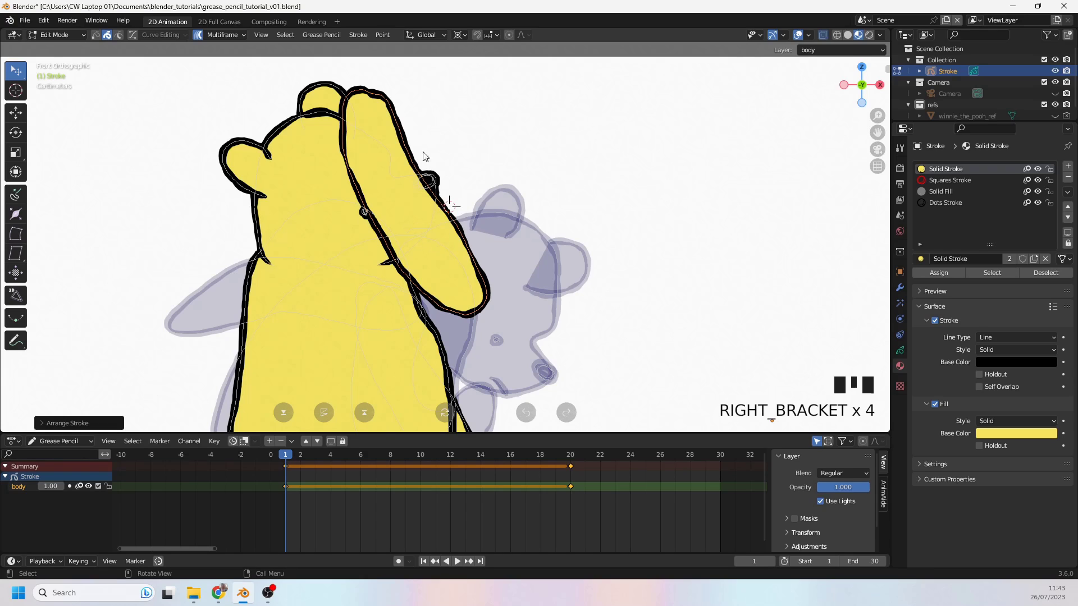
{"action": "scroll", "scroll_direction": "down", "scroll_amount": 3}
{"action": "scroll", "scroll_direction": "up", "scroll_amount": 3}
{"action": "left_click_drag", "start_coordinate": [405, 307], "coordinate": [382, 227]}
{"action": "scroll", "scroll_direction": "down", "scroll_amount": 3}
{"action": "middle_click", "coordinate": [383, 240]}
{"action": "scroll", "scroll_direction": "up", "scroll_amount": 3}
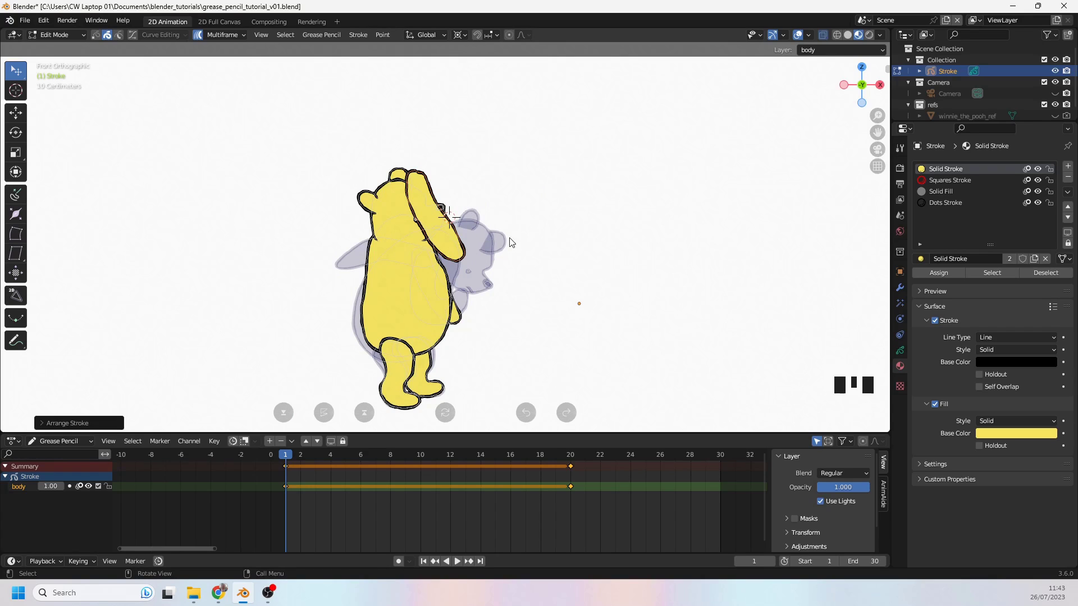
Move the raised arm back down to Pooh's side on frame 1, confirm it, and scrub to frame 11
{"action": "scroll", "scroll_direction": "up", "scroll_amount": 3}
{"action": "key", "text": "g"}
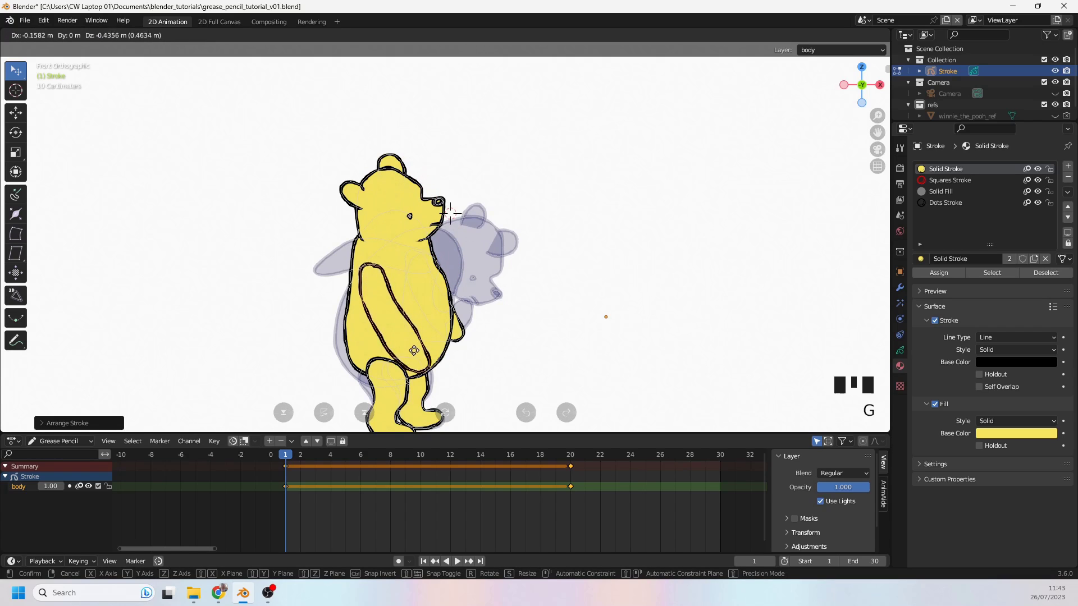
{"action": "scroll", "scroll_direction": "down", "scroll_amount": 3}
{"action": "left_click_drag", "start_coordinate": [442, 330], "coordinate": [428, 300]}
{"action": "scroll", "scroll_direction": "up", "scroll_amount": 3}
{"action": "left_click", "coordinate": [442, 279]}
{"action": "scroll", "scroll_direction": "up", "scroll_amount": 3}
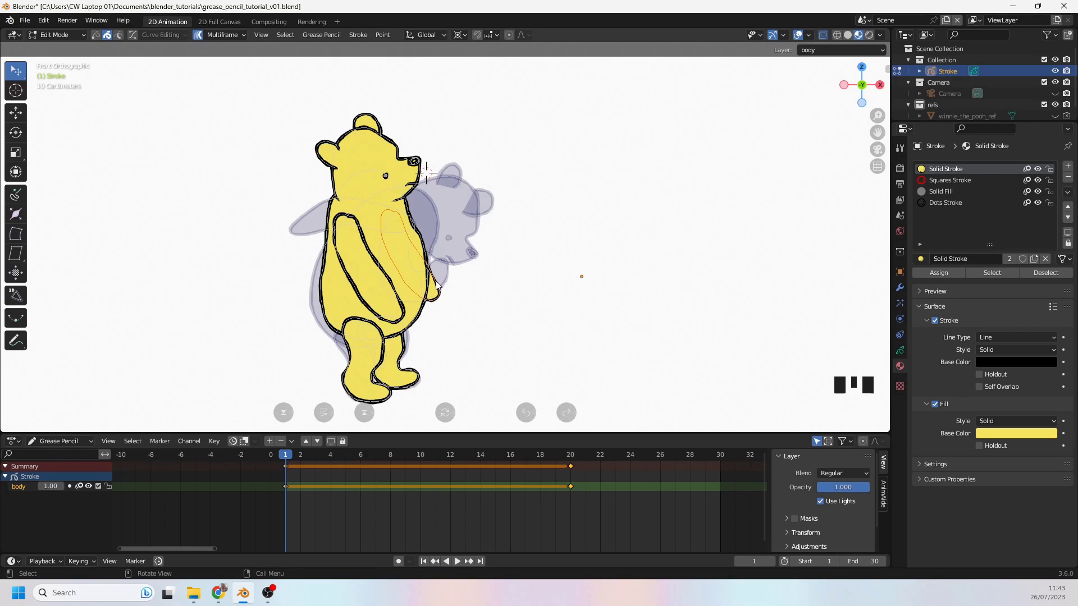
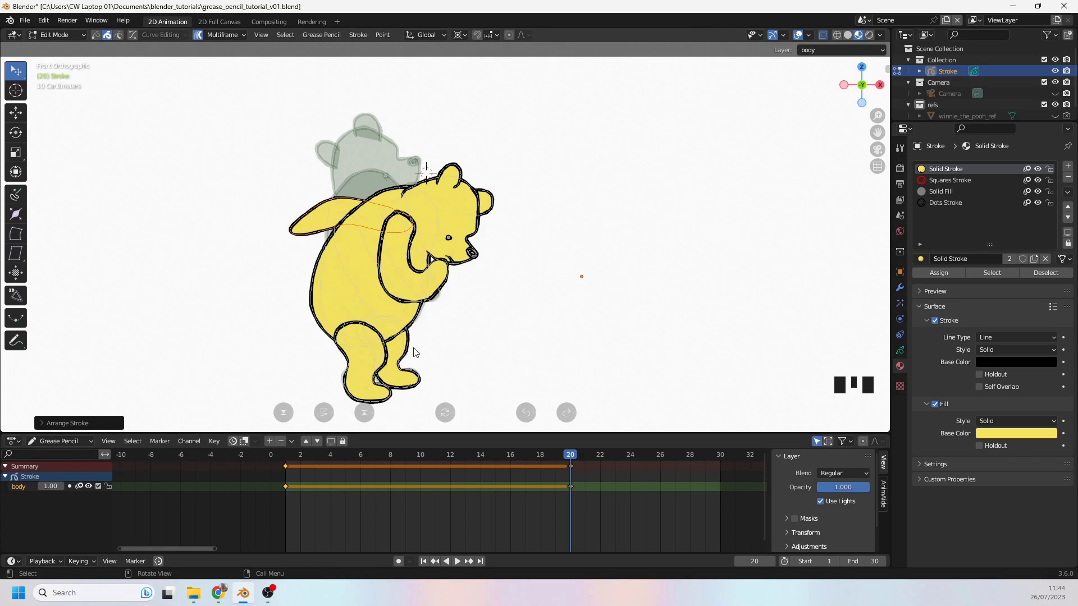
{"action": "left_click_drag", "start_coordinate": [441, 461], "coordinate": [486, 357]}
Start the Interpolate tool at frame 11 and drag to set how far the head and arm blend between poses
{"action": "key", "text": "alt+a"}
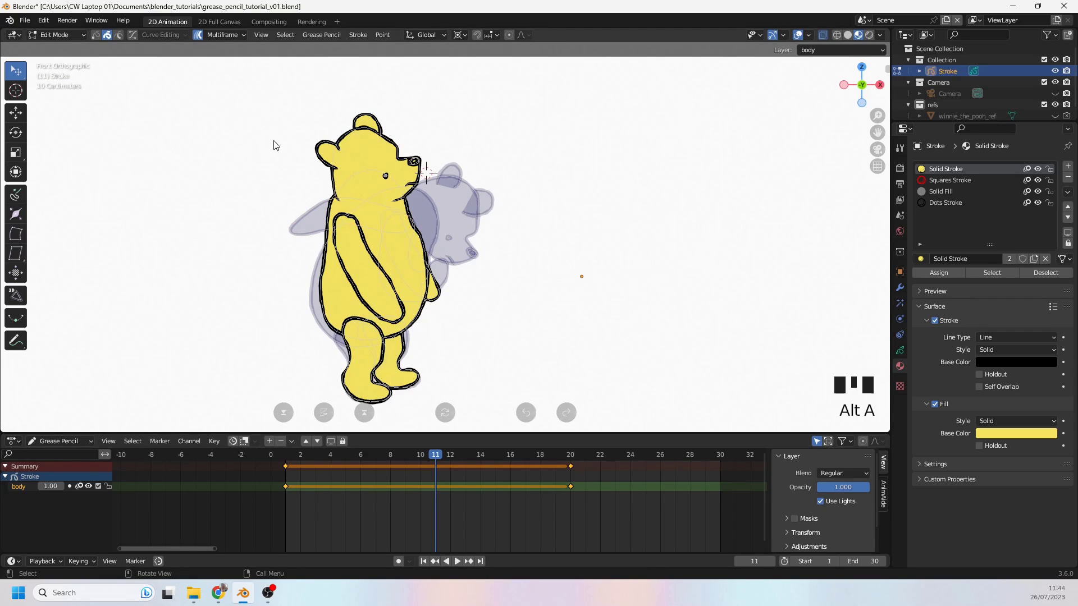
{"action": "left_click_drag", "start_coordinate": [21, 323], "coordinate": [113, 55]}
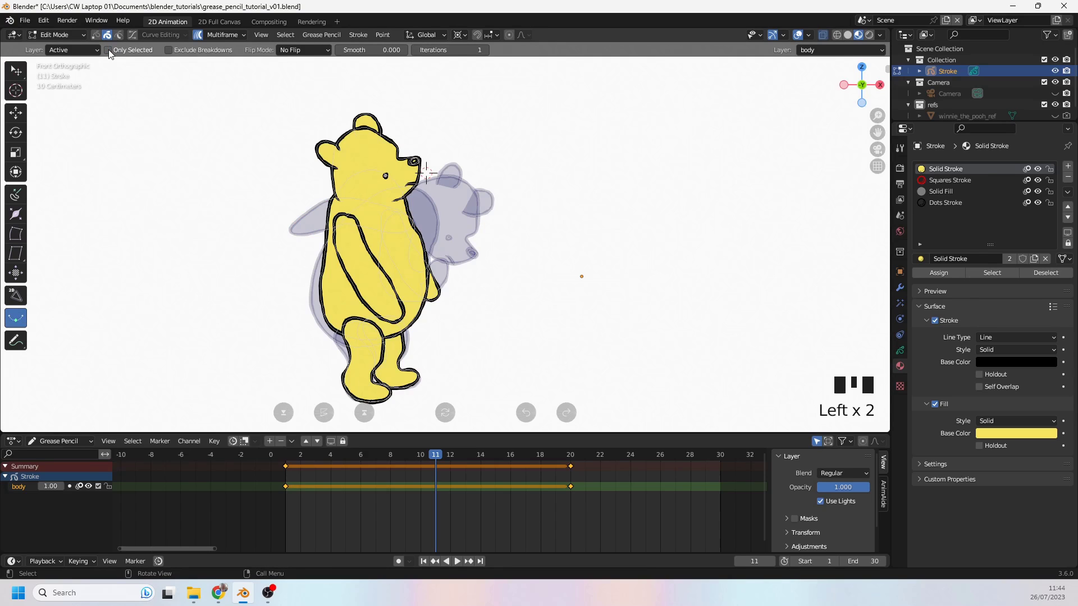
{"action": "left_click", "coordinate": [174, 241]}
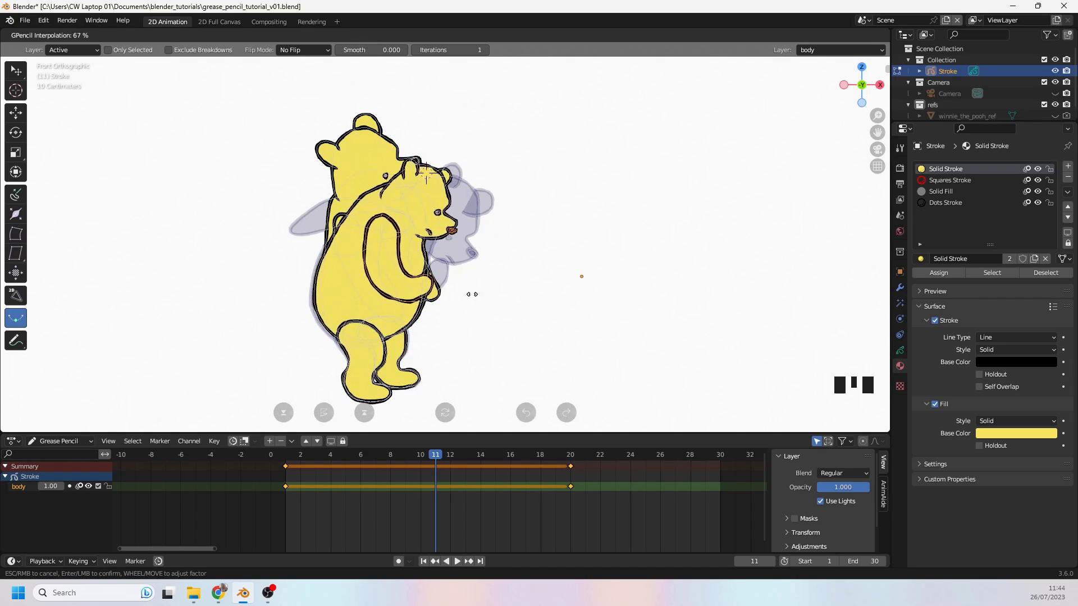
{"action": "scroll", "scroll_direction": "up", "scroll_amount": 3}
{"action": "left_click_drag", "start_coordinate": [421, 219], "coordinate": [411, 287]}
{"action": "scroll", "scroll_direction": "up", "scroll_amount": 3}
{"action": "left_click", "coordinate": [401, 324]}
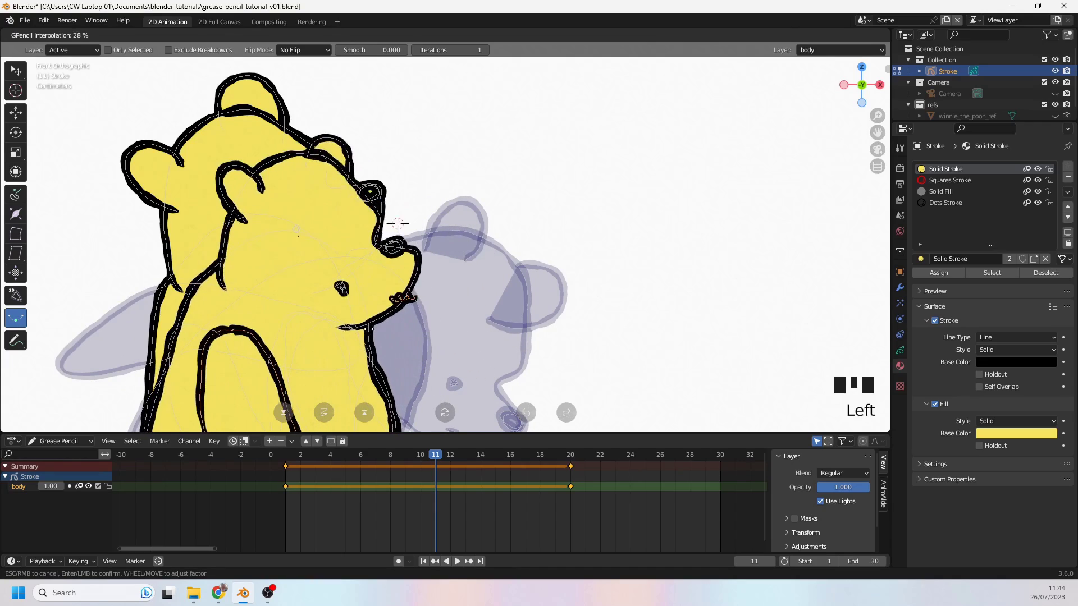